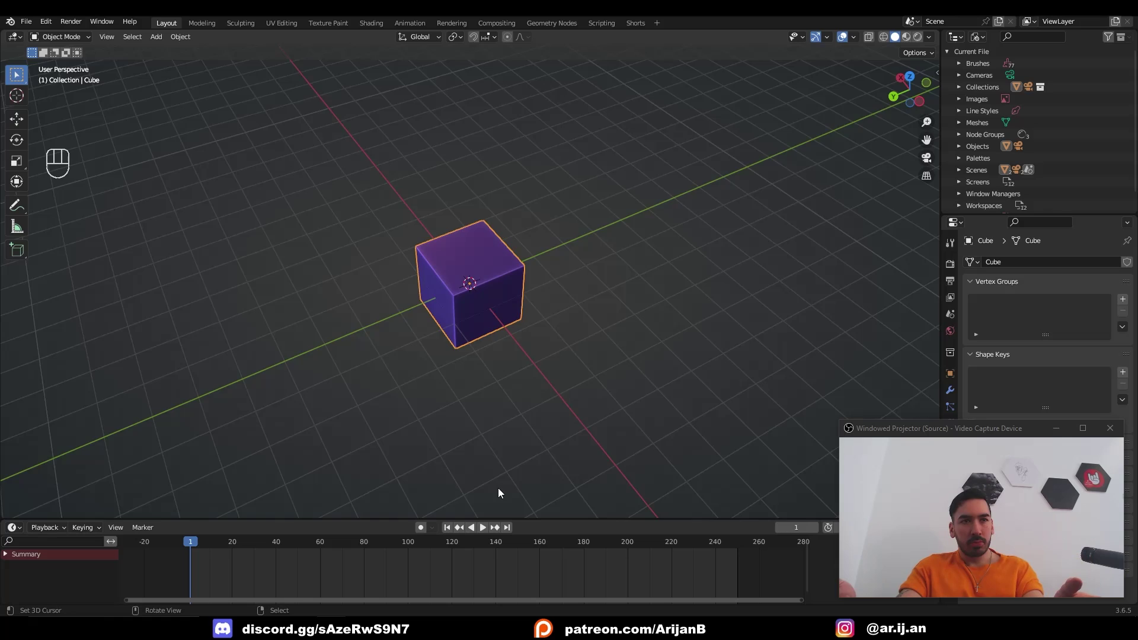
Step: Select the cube at the origin, test-moving it with G and undoing back
drag(458, 313, 506, 296)
drag(466, 322, 447, 363)
click(485, 427)
key(g)
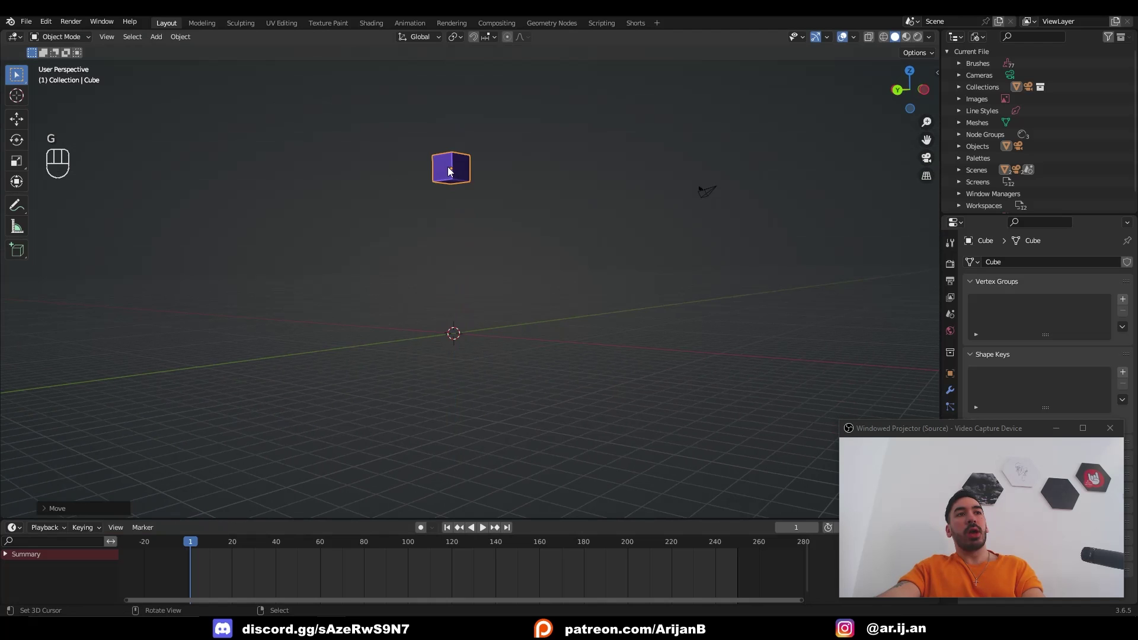
key(ctrl+z)
click(462, 326)
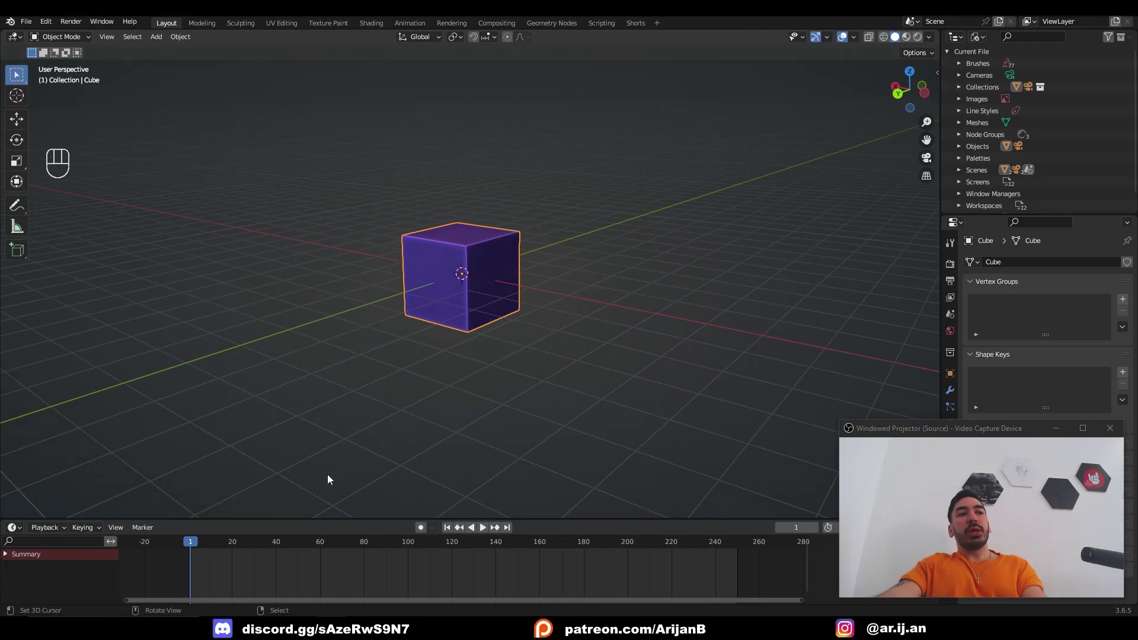
key(g)
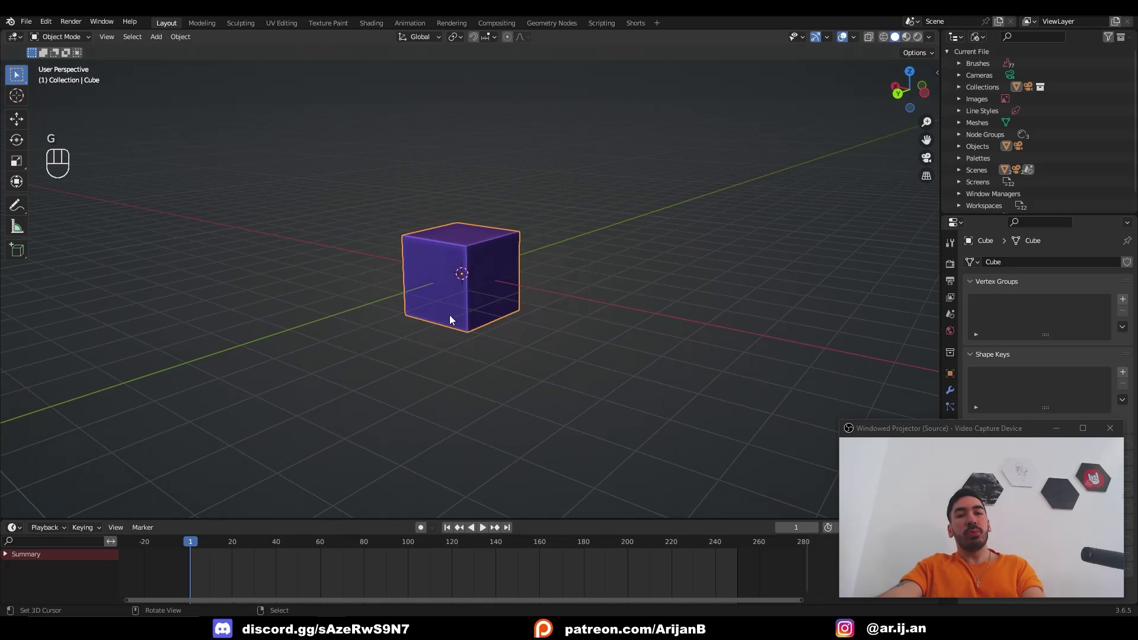
Step: Begin inserting a Location keyframe for the cube at frame 1
click(194, 546)
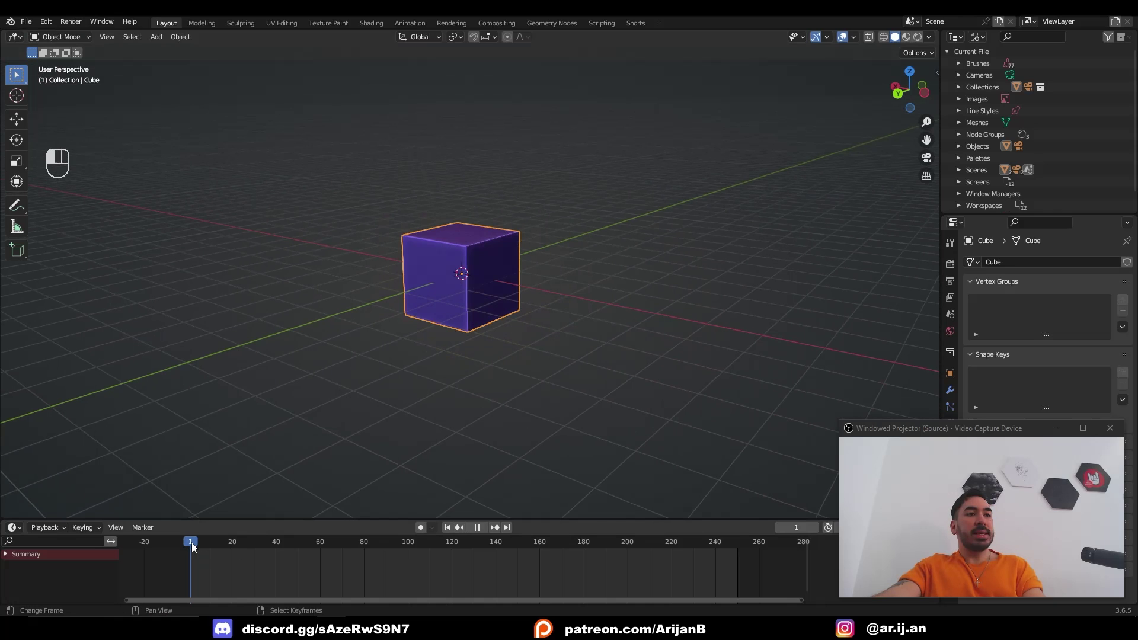
middle_click(474, 340)
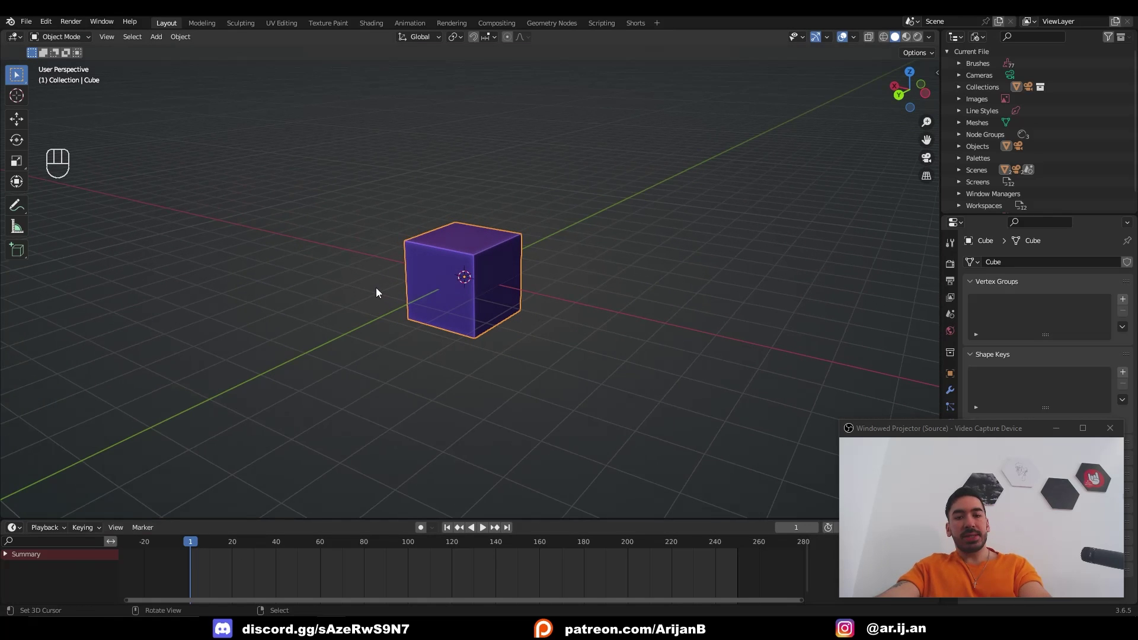
key(i)
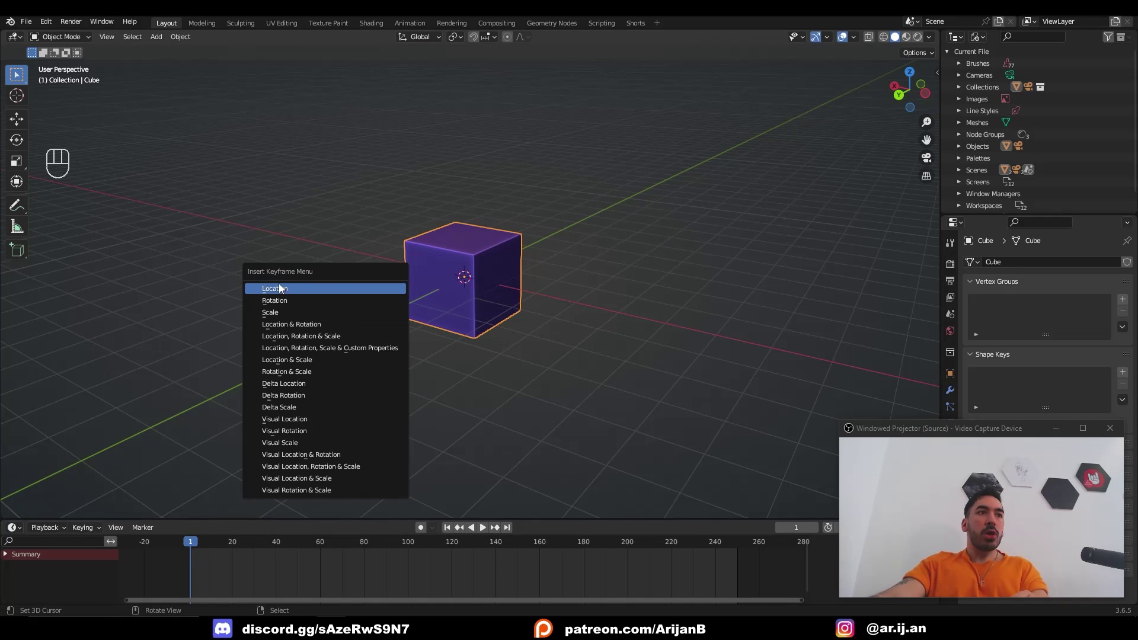
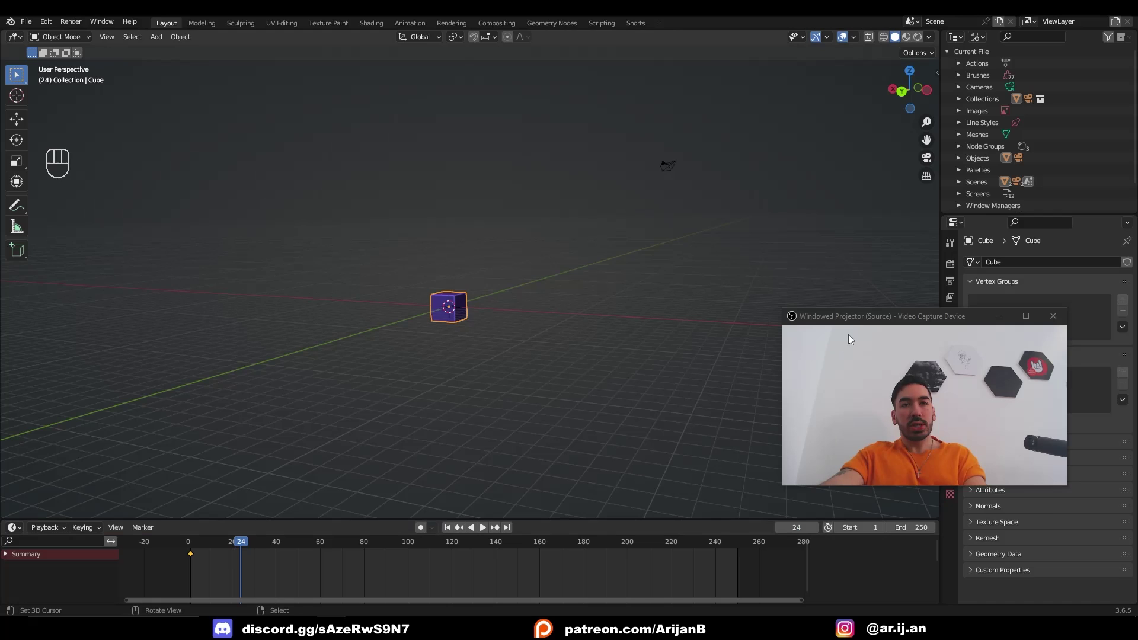
Step: Raise the cube along Z above the origin and keyframe its Location at frame 24
key(g)
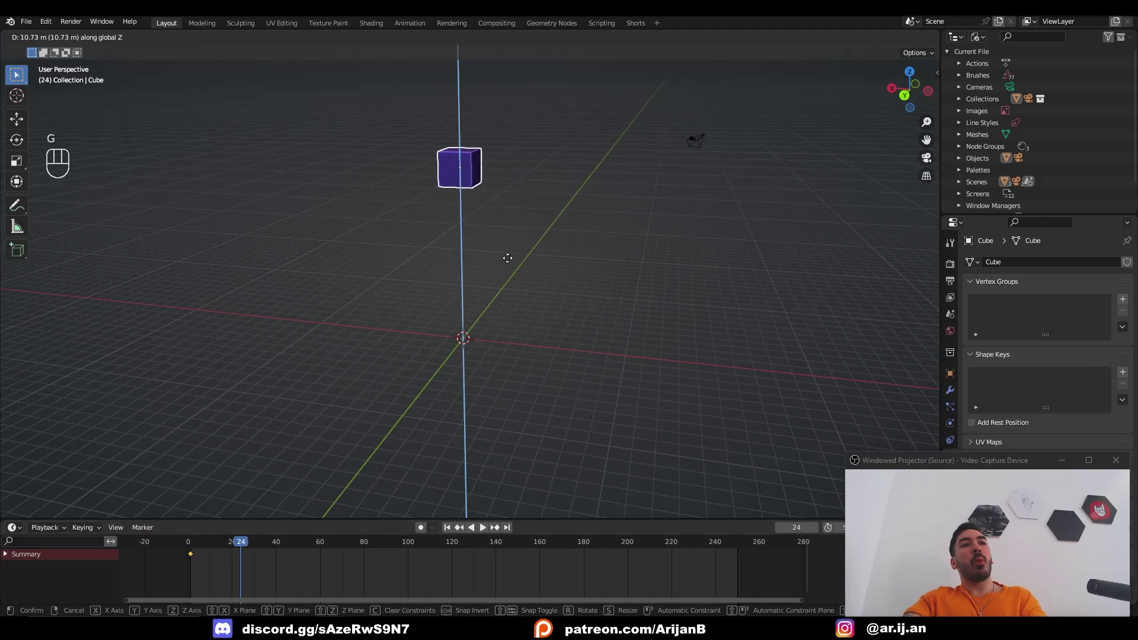
middle_click(484, 204)
click(433, 272)
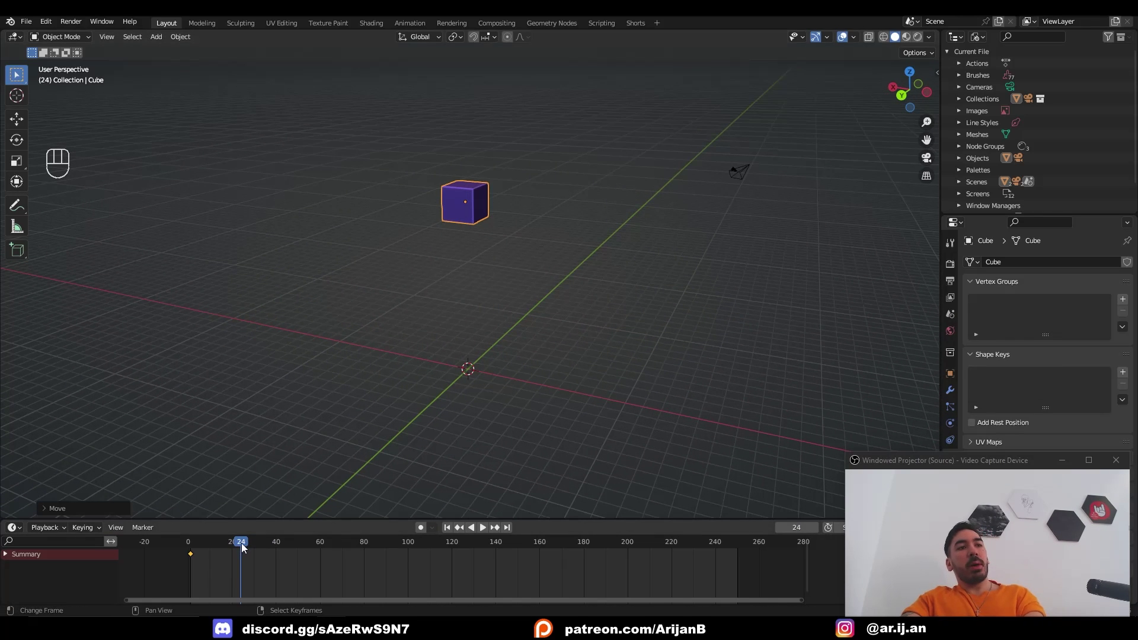
click(491, 233)
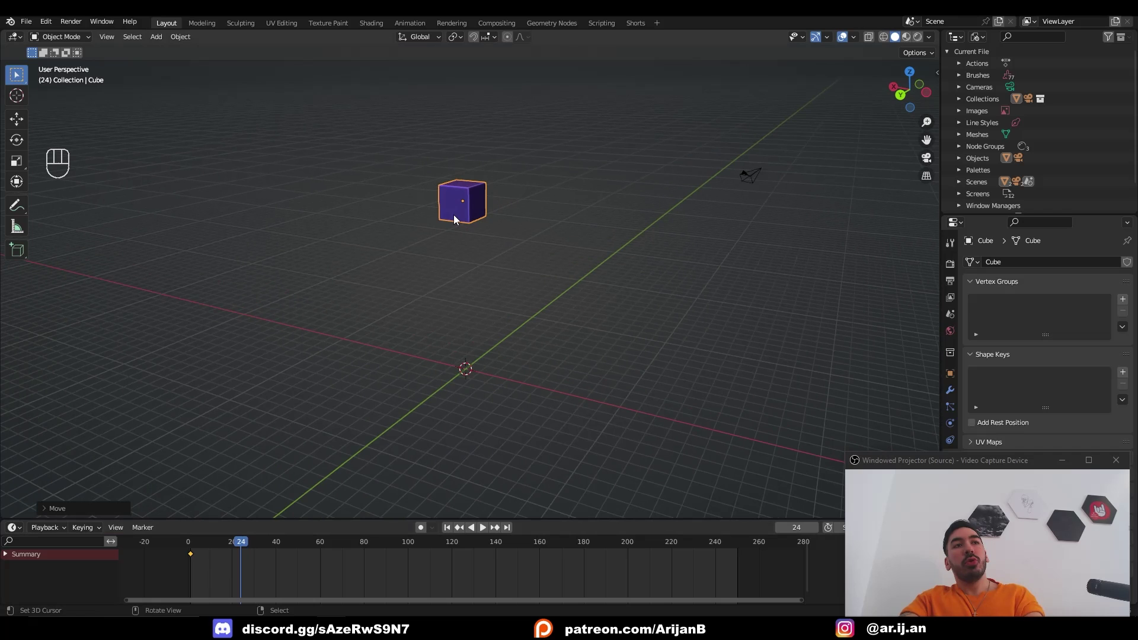
key(i)
text(|)
key(space)
Step: Scrub and play the timeline to preview the cube rising between frames 1 and 24
drag(249, 546, 188, 546)
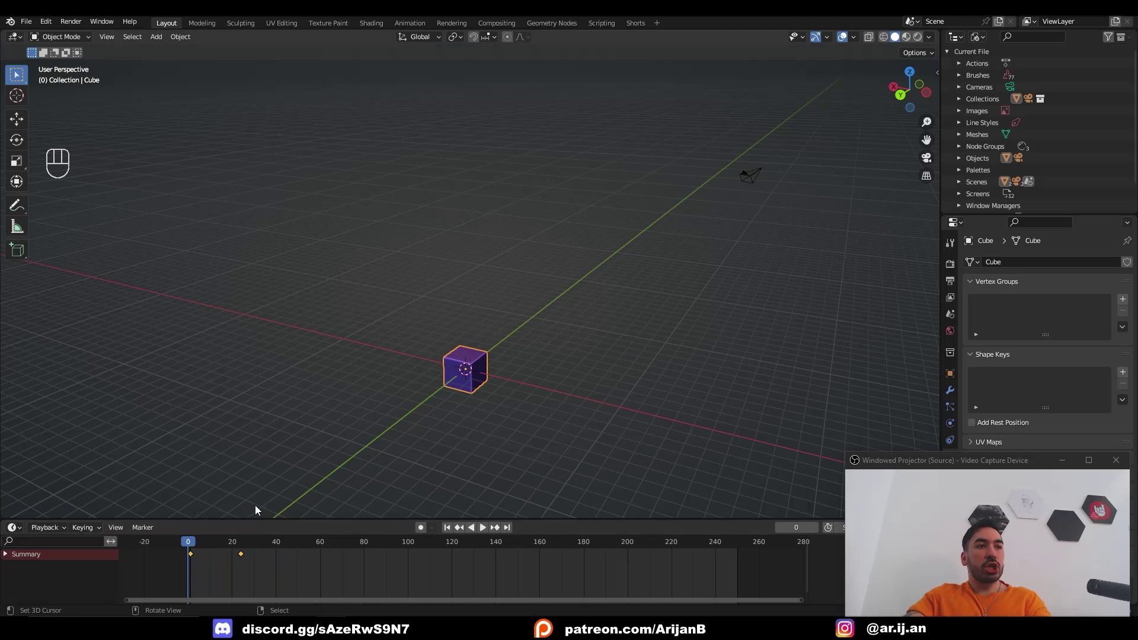
key(space)
key(shift+a)
click(200, 561)
click(194, 560)
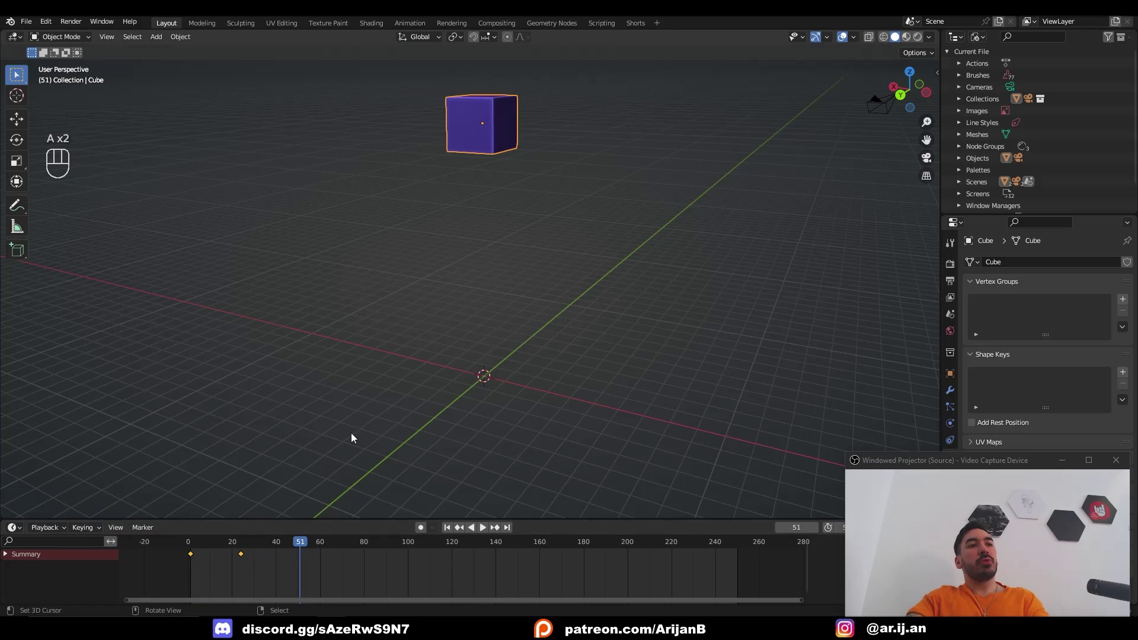
click(479, 131)
key(g)
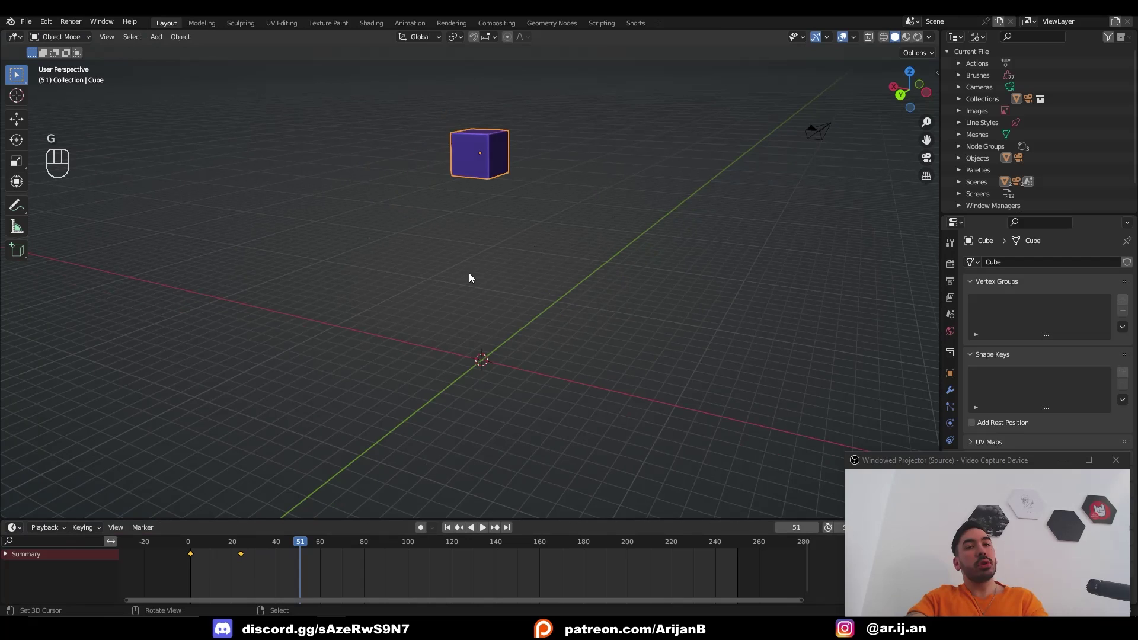
click(246, 559)
click(195, 560)
Step: Select all the cube's keyframes and slide them later so the rise starts at frame 40
key(a)
key(a)
key(b)
key(b)
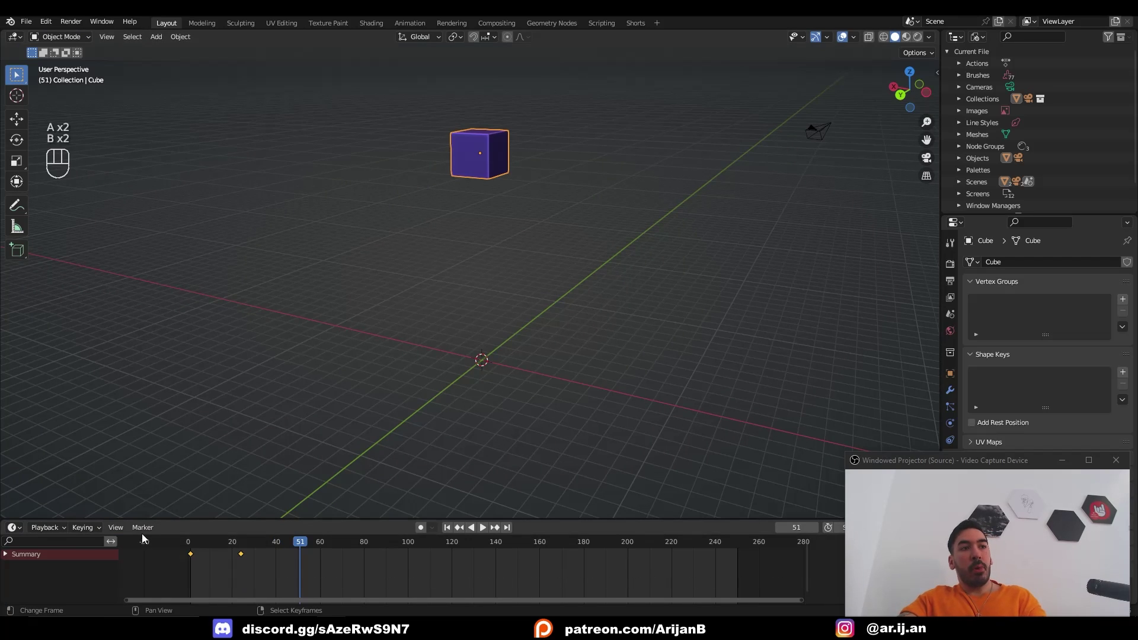
key(a)
key(a)
key(c)
key(g)
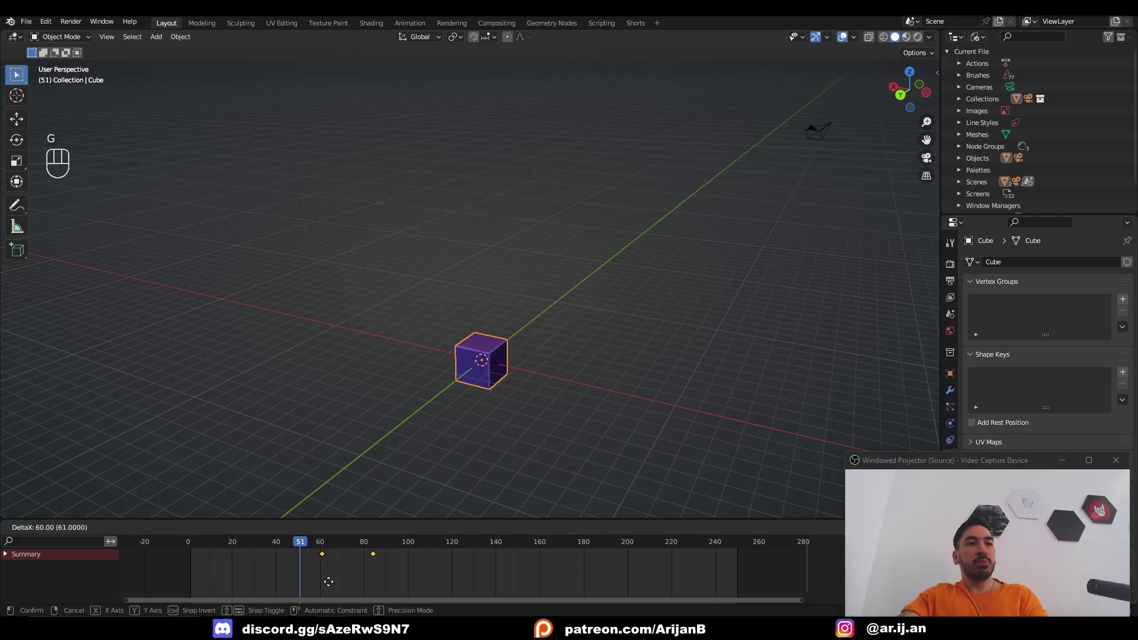
click(303, 547)
key(a)
key(b)
key(g)
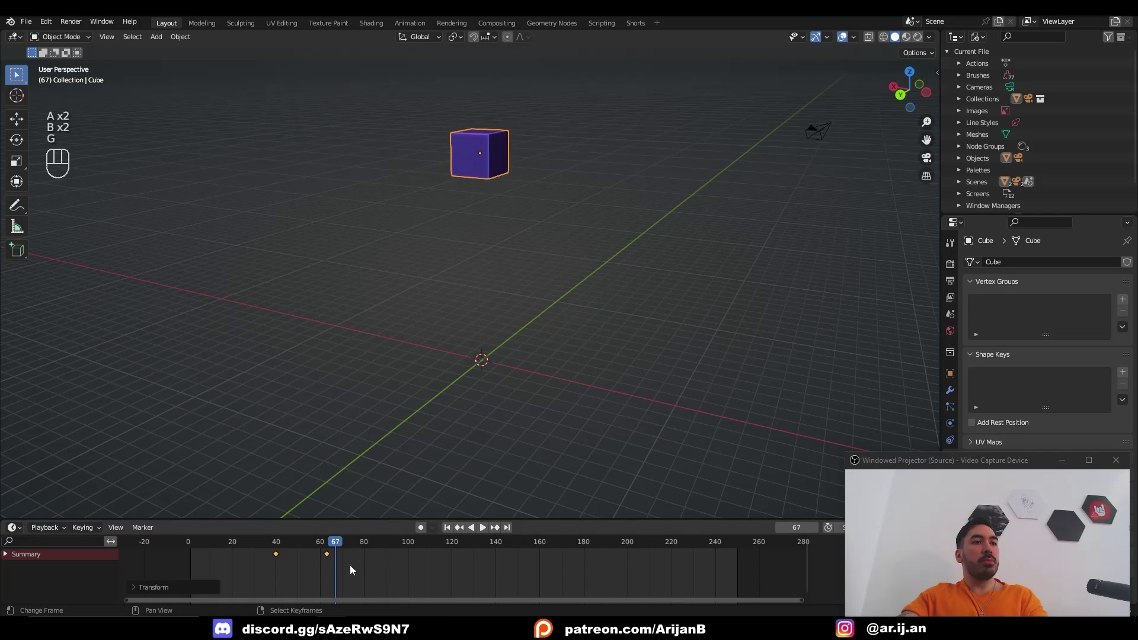
Step: Play back from the start to check the shifted rise
drag(272, 547, 190, 548)
key(space)
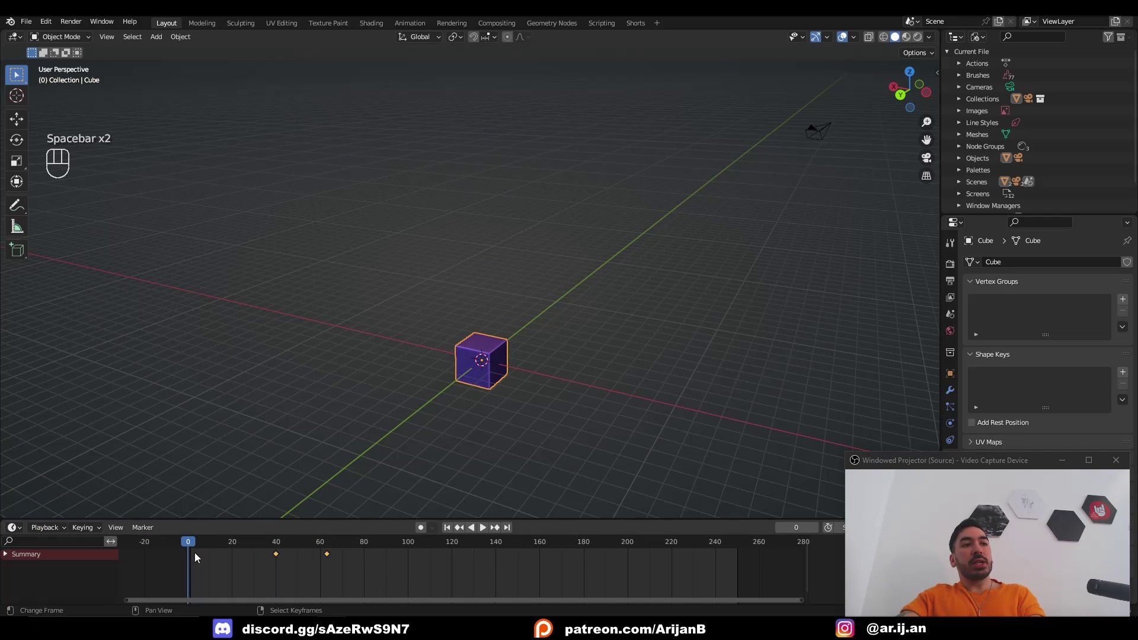
key(space)
key(space)
click(272, 549)
Step: Move only the second keyframe out to about frame 85 so the rise takes longer
click(282, 548)
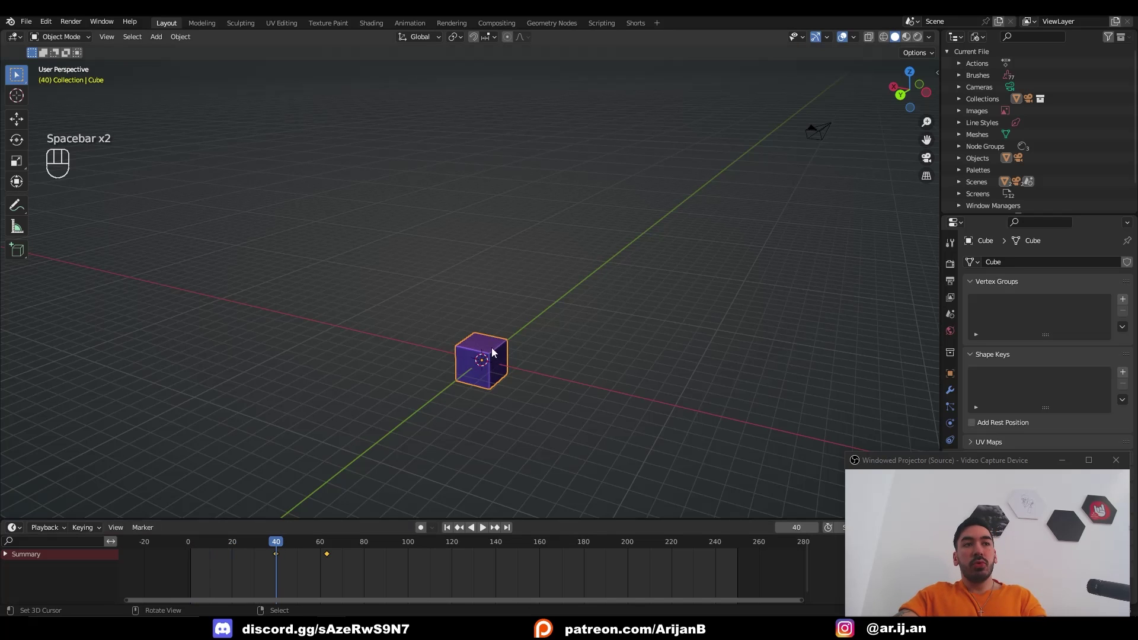
drag(279, 548, 327, 554)
drag(306, 546, 342, 560)
key(space)
key(g)
drag(349, 543, 278, 530)
key(space)
key(space)
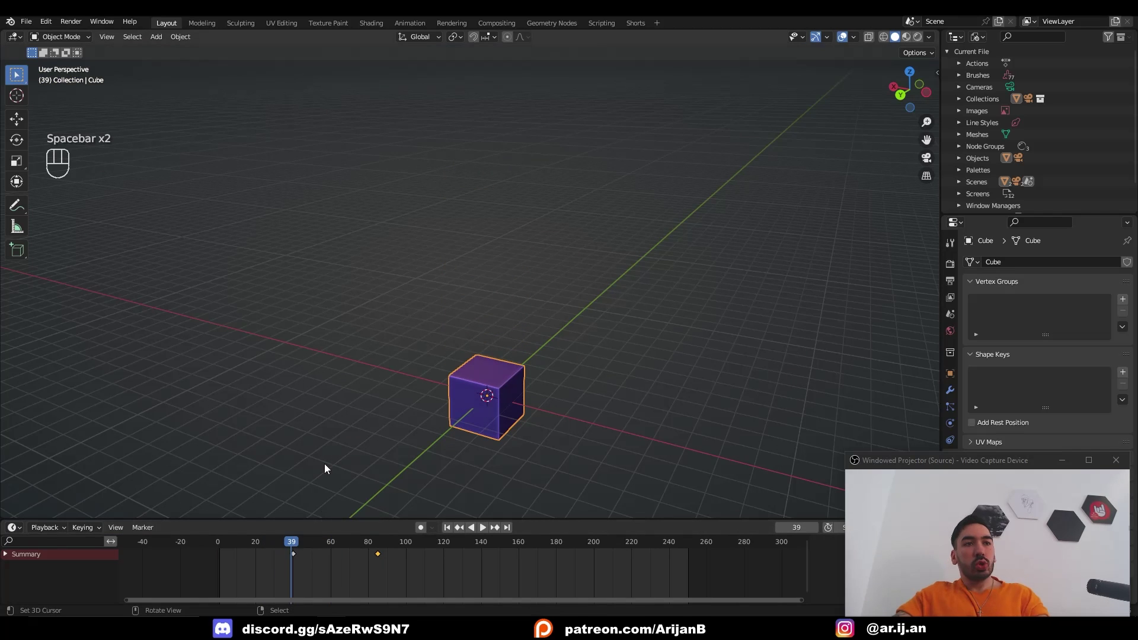
Step: Preview the rise, then set all the cube's keyframes to linear interpolation
key(space)
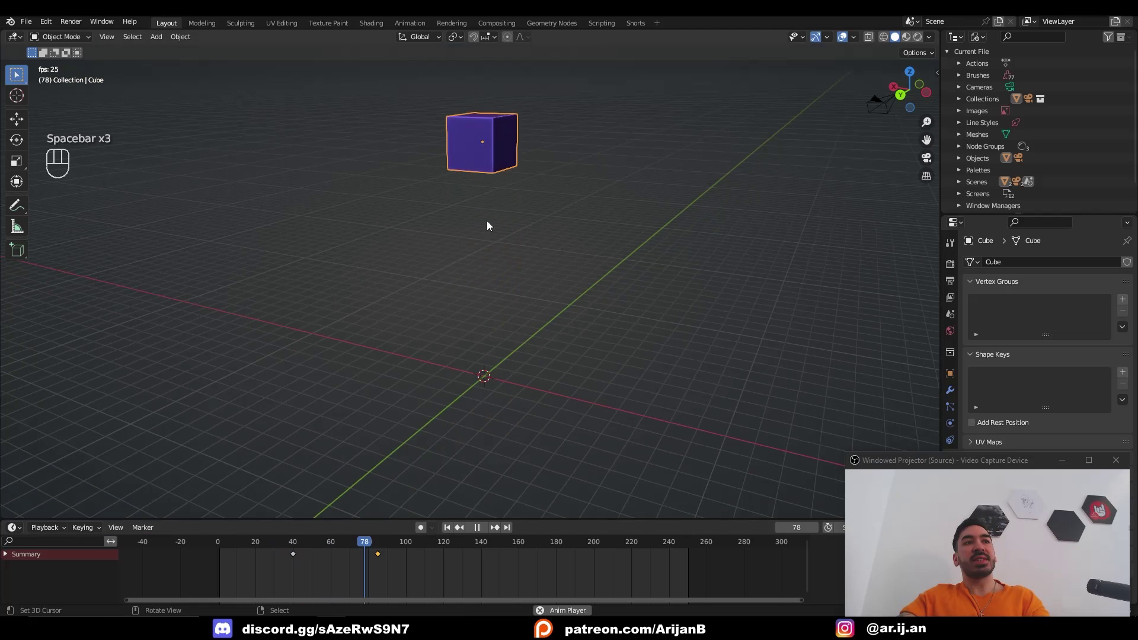
key(space)
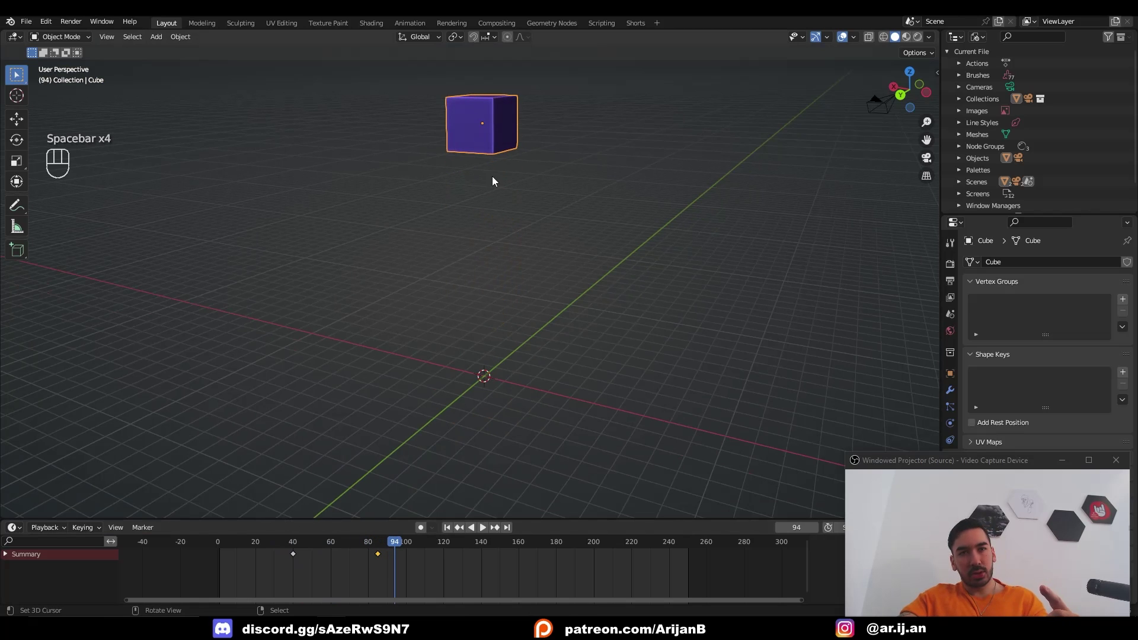
key(t)
key(a)
key(a)
key(a)
key(a)
key(a)
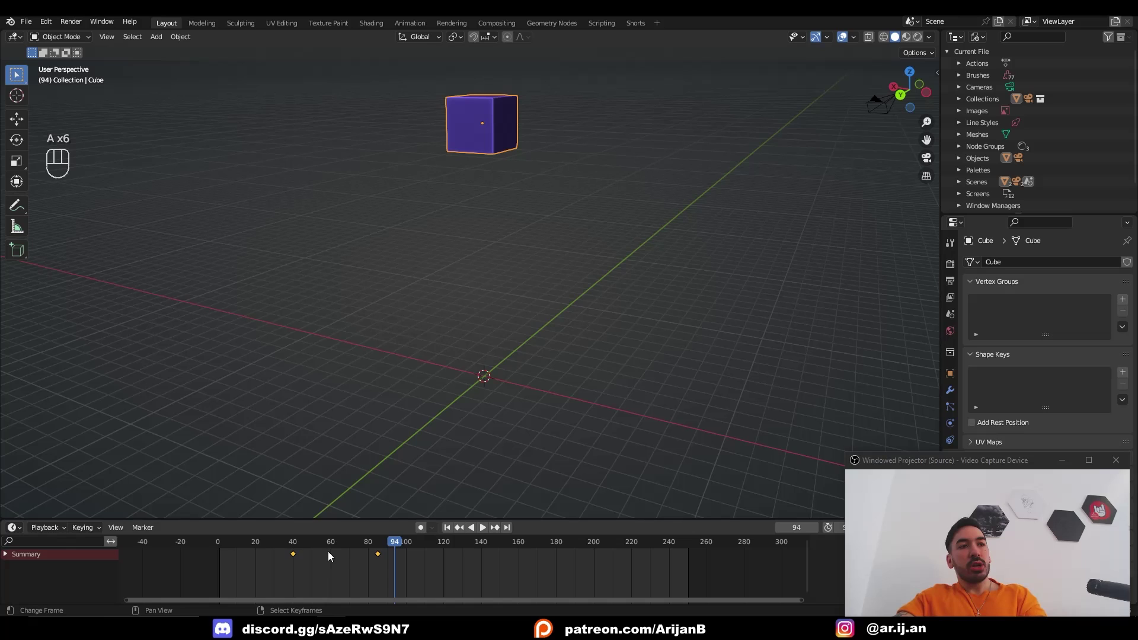
key(t)
key(t)
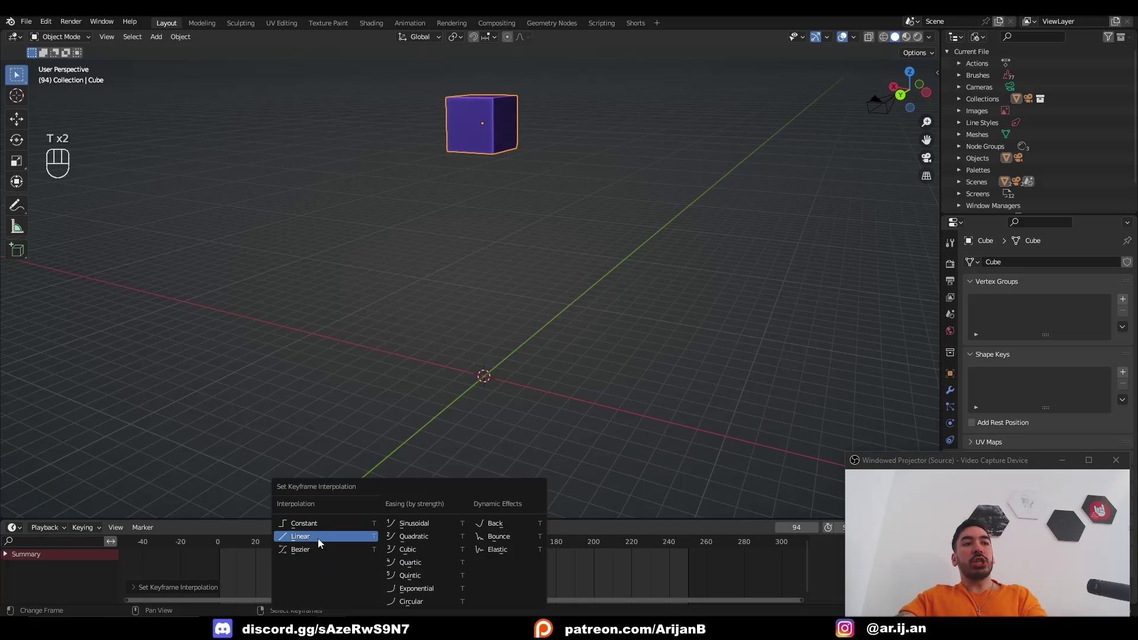
Step: Play back the linear motion and orbit to see the cube raised at frame 85
key(space)
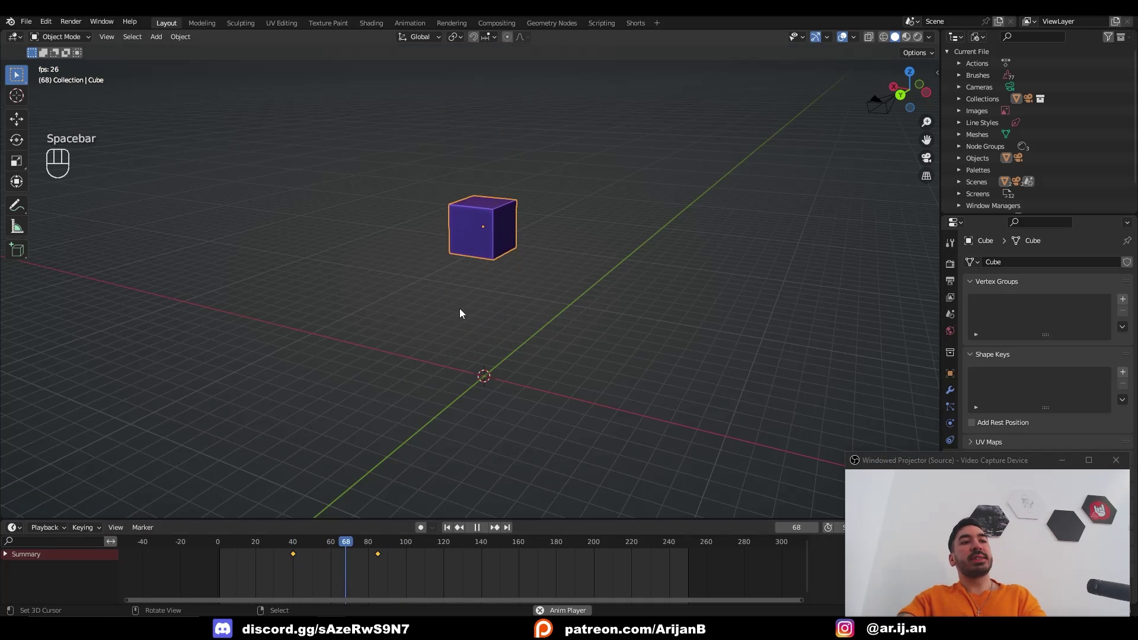
key(space)
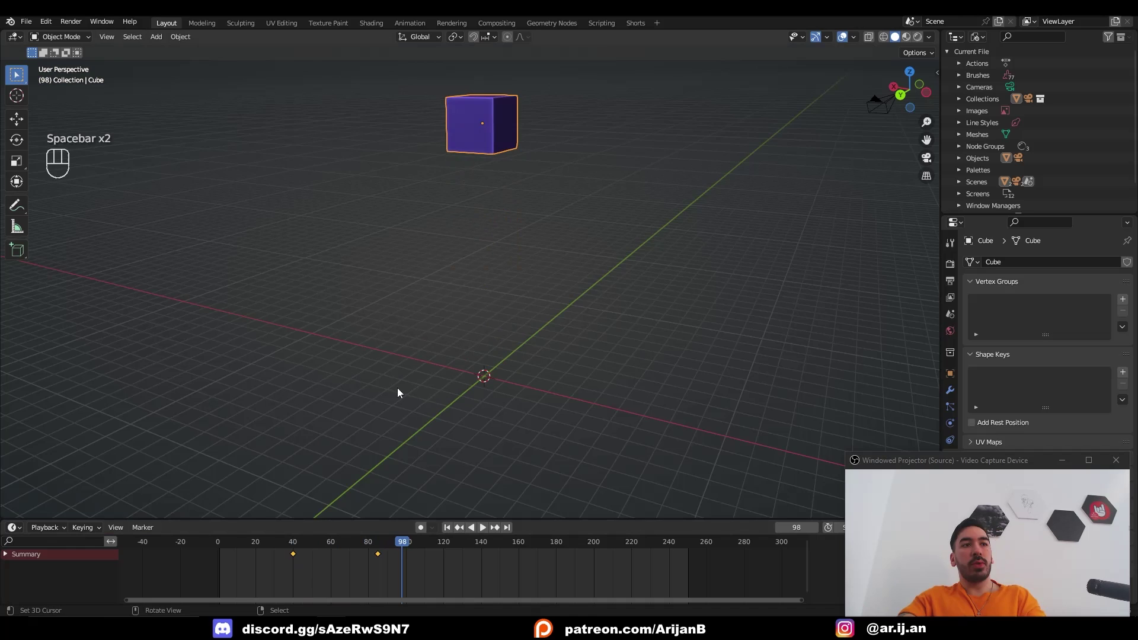
drag(412, 407, 389, 443)
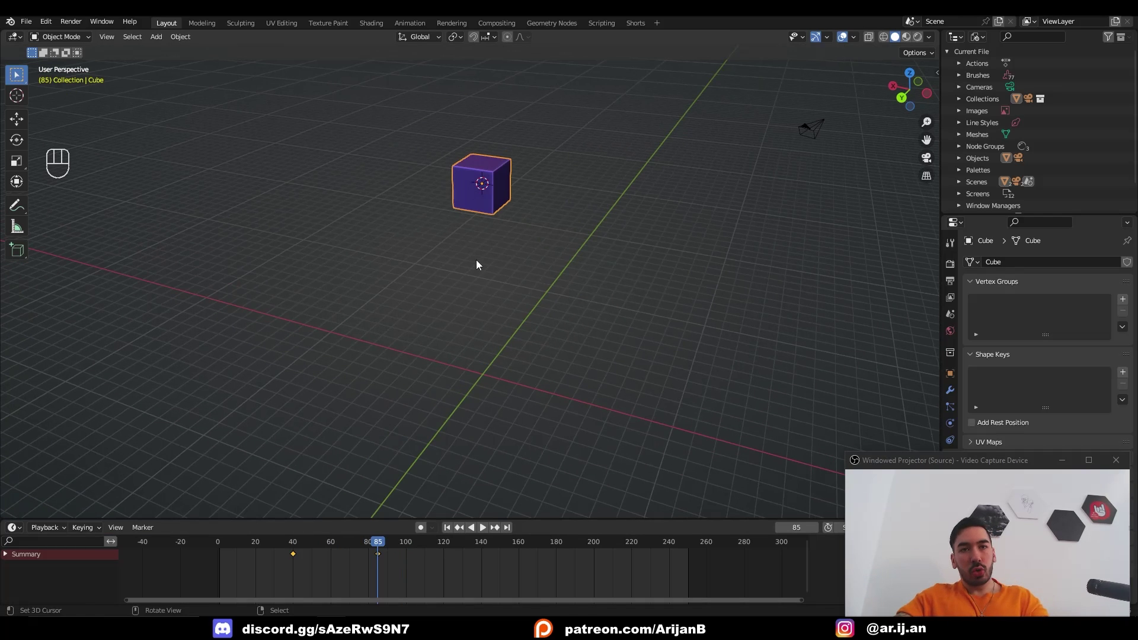
middle_click(463, 412)
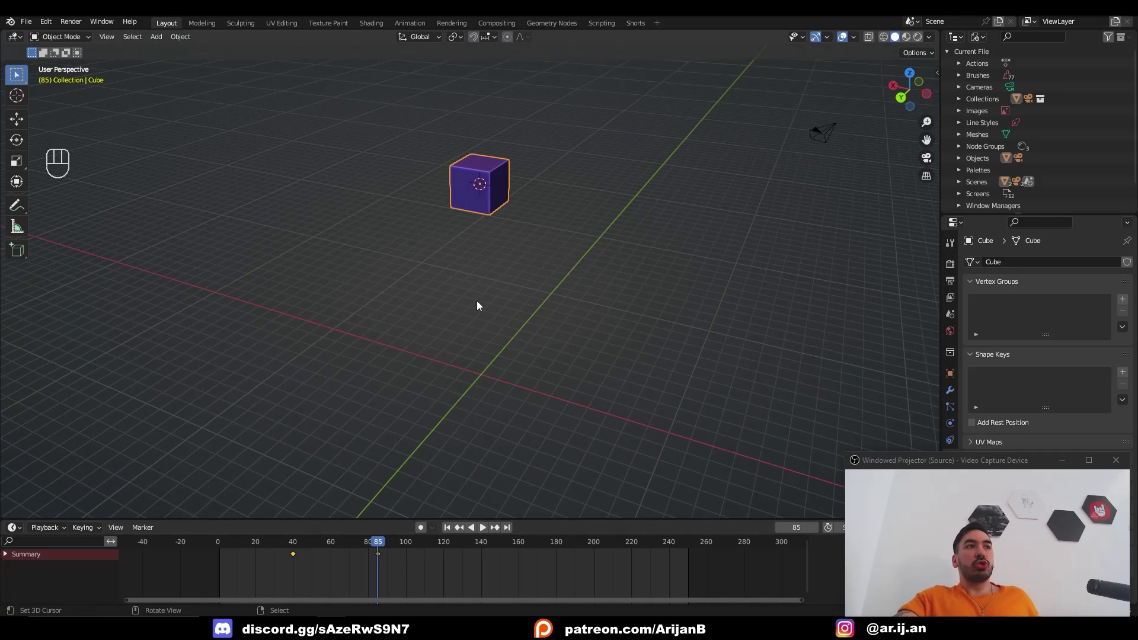
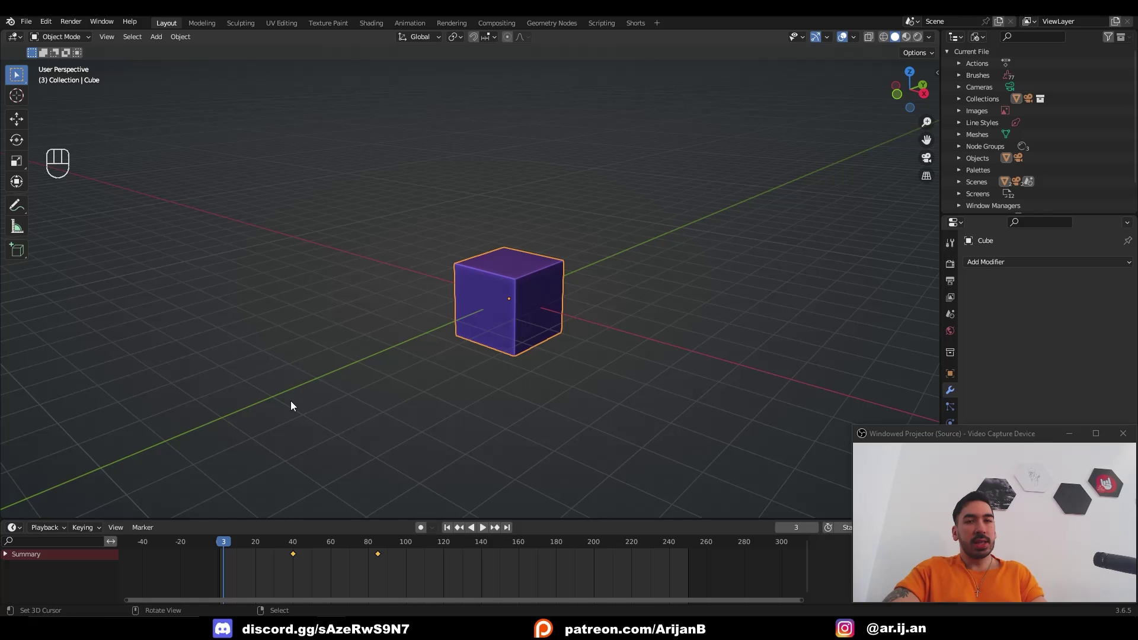
Step: At frame 85 rotate and scale the cube, keyframing Location, Rotation & Scale
middle_click(461, 399)
middle_click(447, 395)
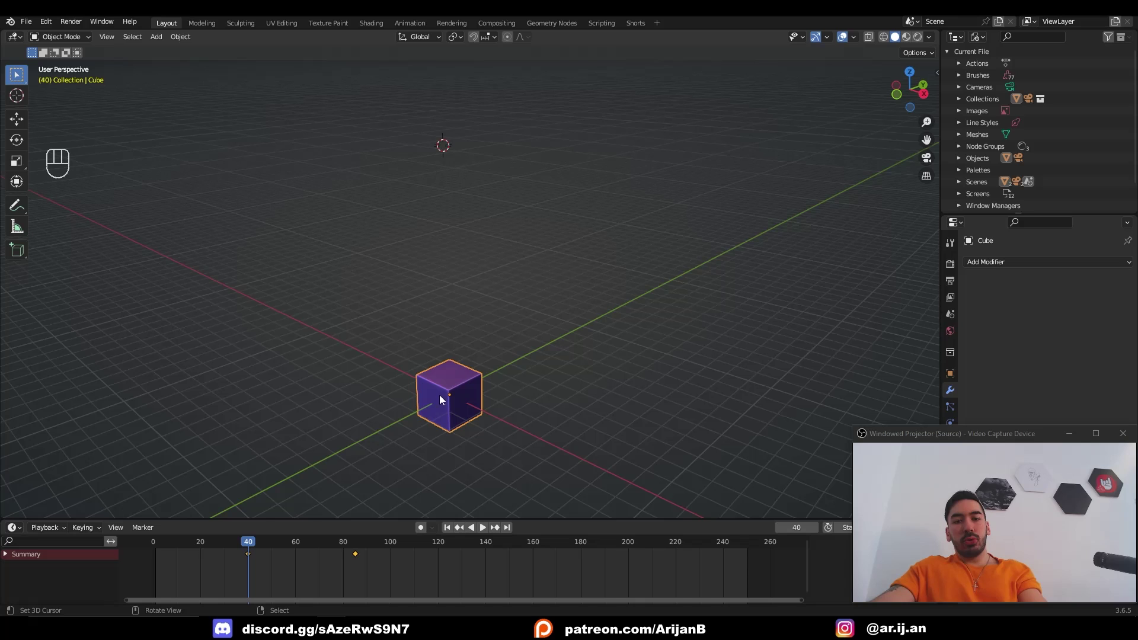
key(i)
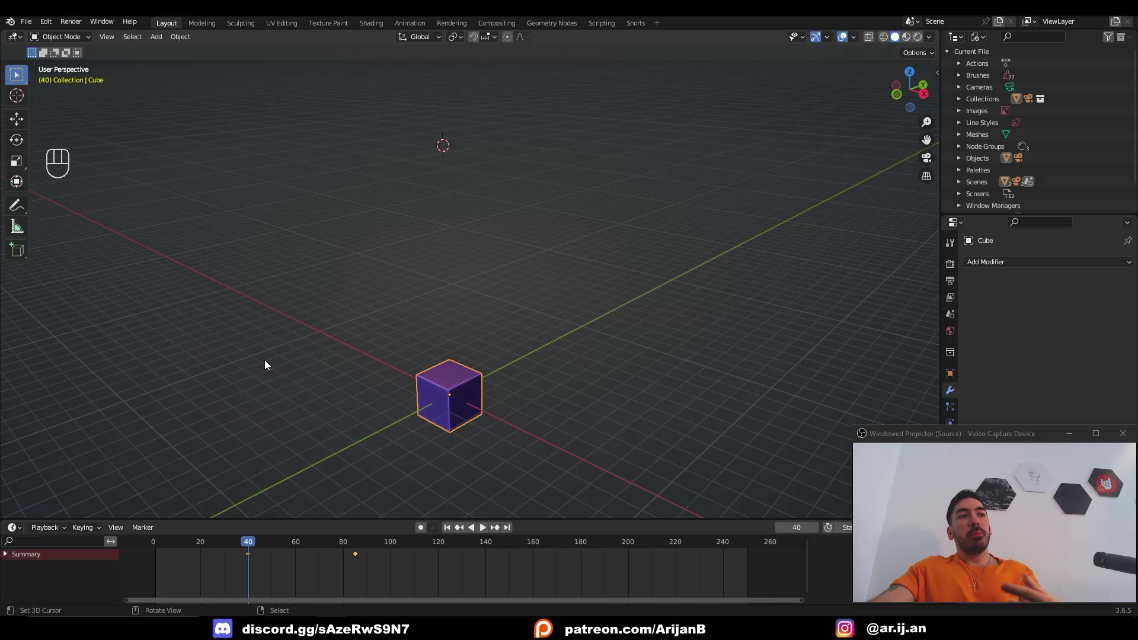
click(429, 420)
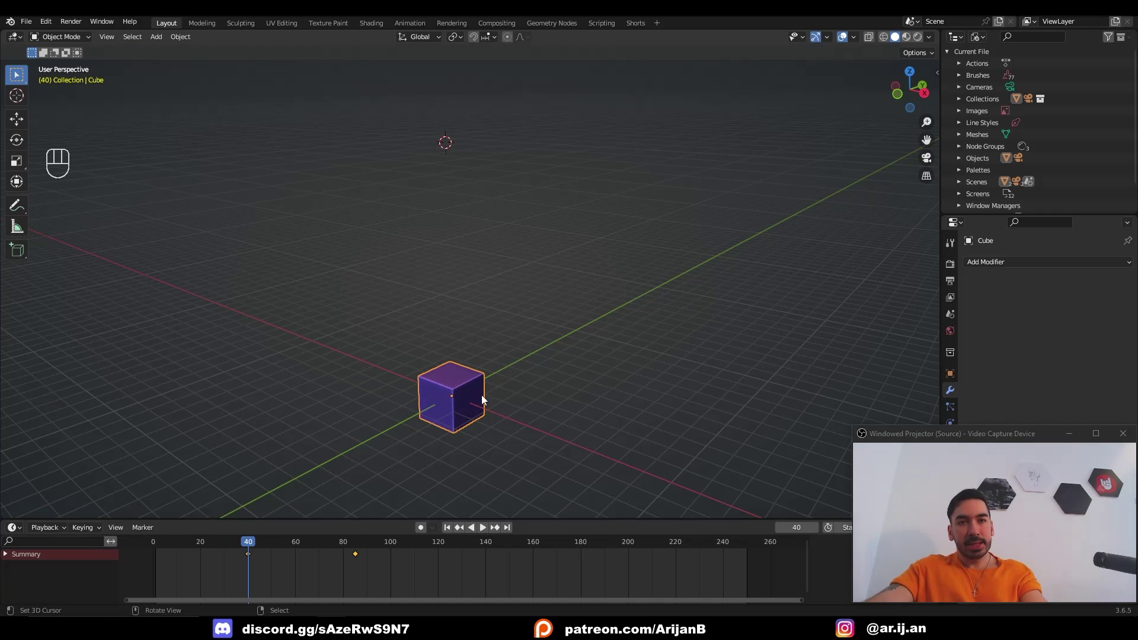
drag(343, 543, 361, 540)
click(460, 359)
key(r)
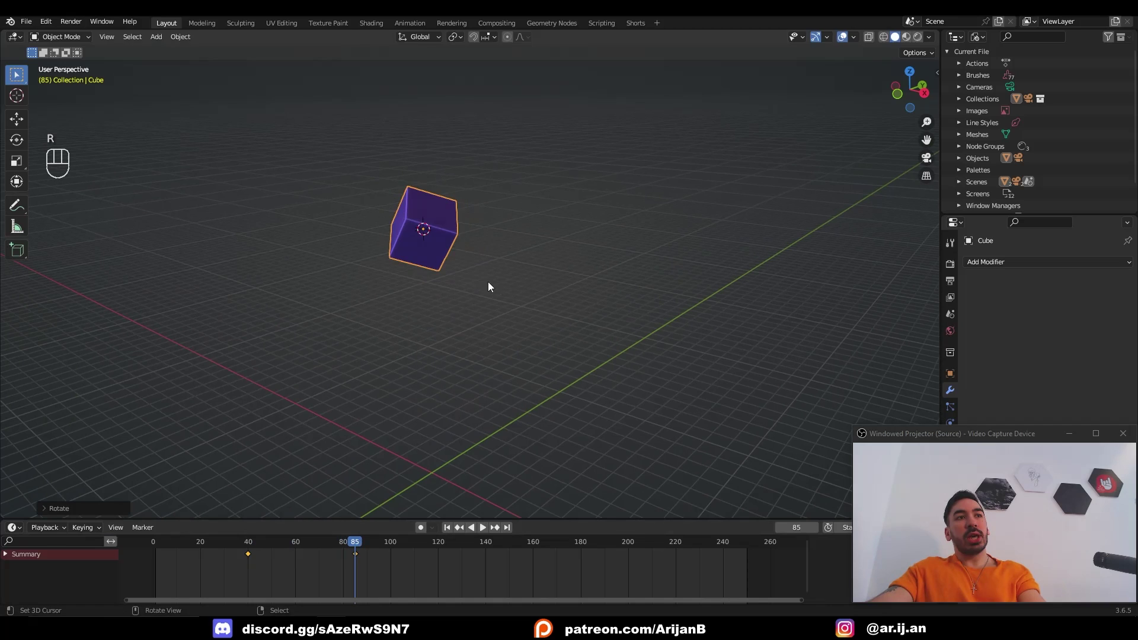
key(s)
key(i)
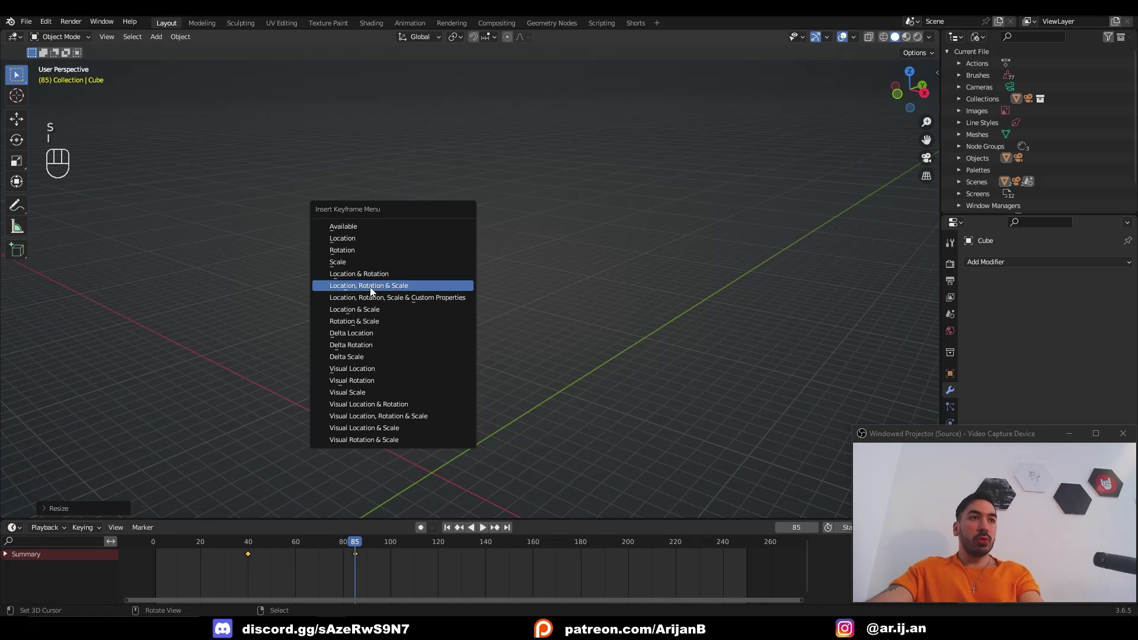
drag(354, 542, 287, 454)
Step: Set the keyframe interpolation to Linear and preview the motion
key(space)
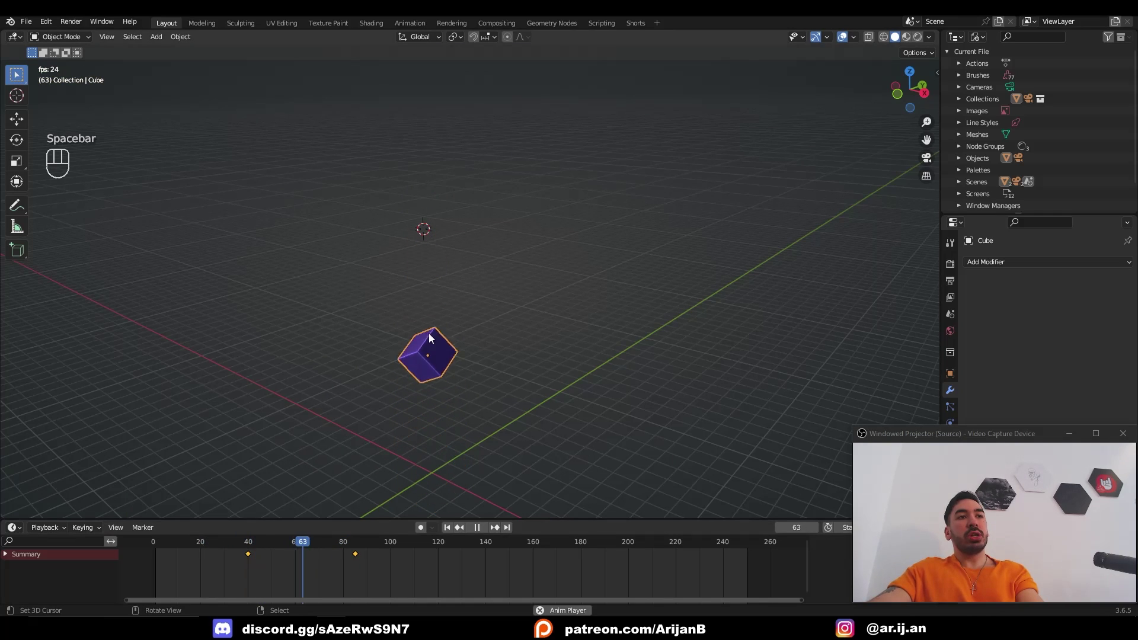
key(space)
key(t)
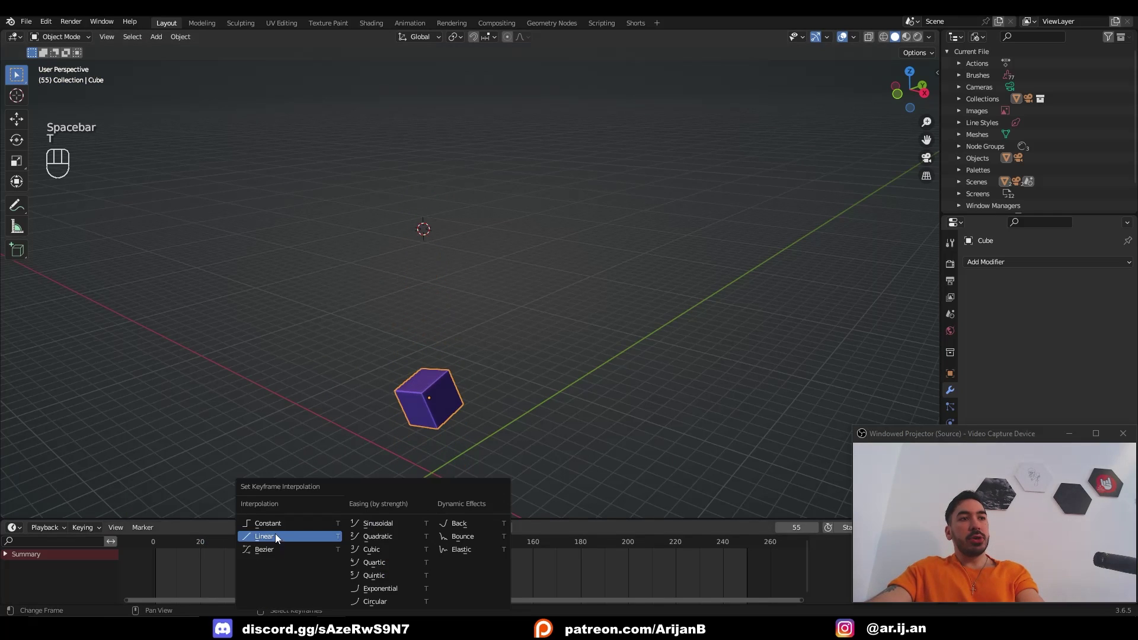
click(253, 544)
key(space)
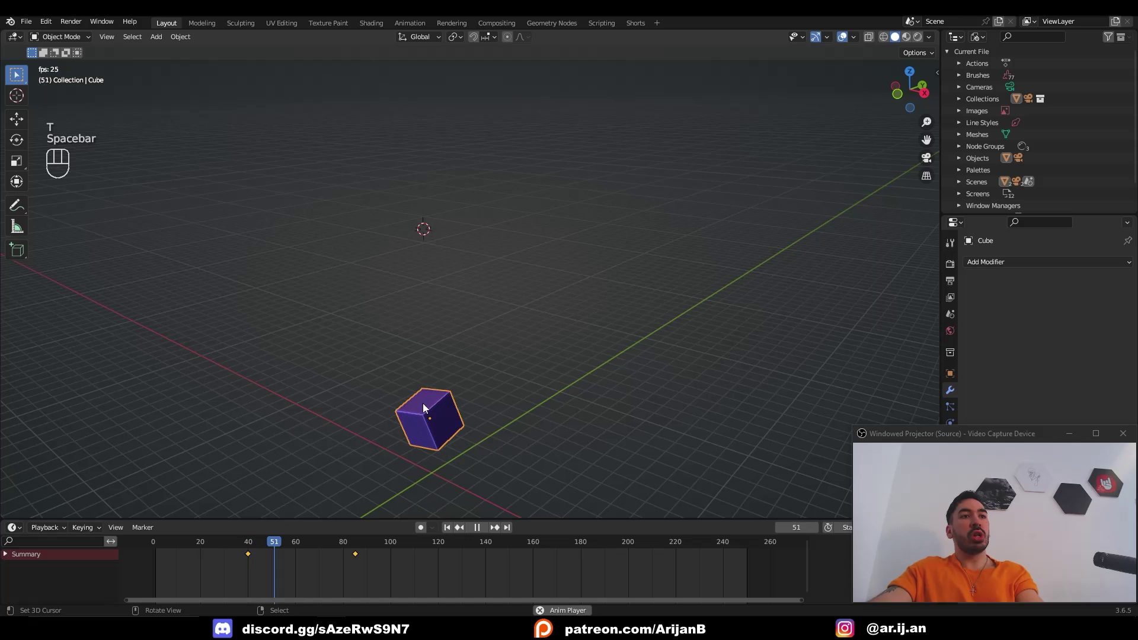
click(559, 276)
Step: Duplicate the keyframes with Shift+D, repeating them around frames 70, 100 and 120
click(251, 558)
key(shift+d)
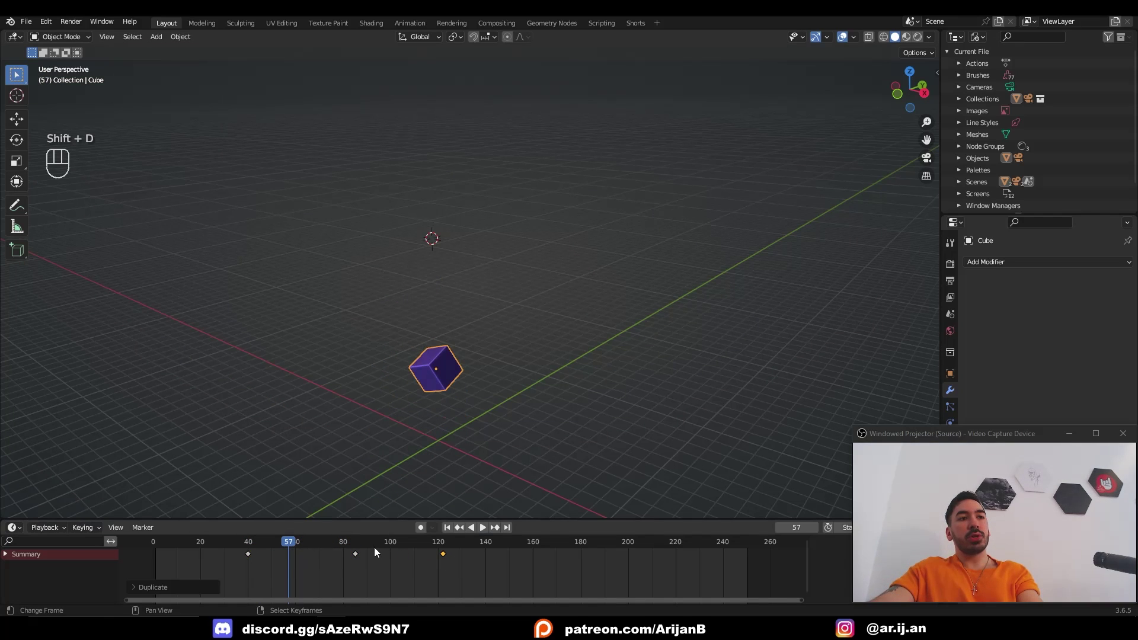
key(g)
click(357, 558)
key(g)
drag(287, 550, 479, 566)
key(space)
key(shift+d)
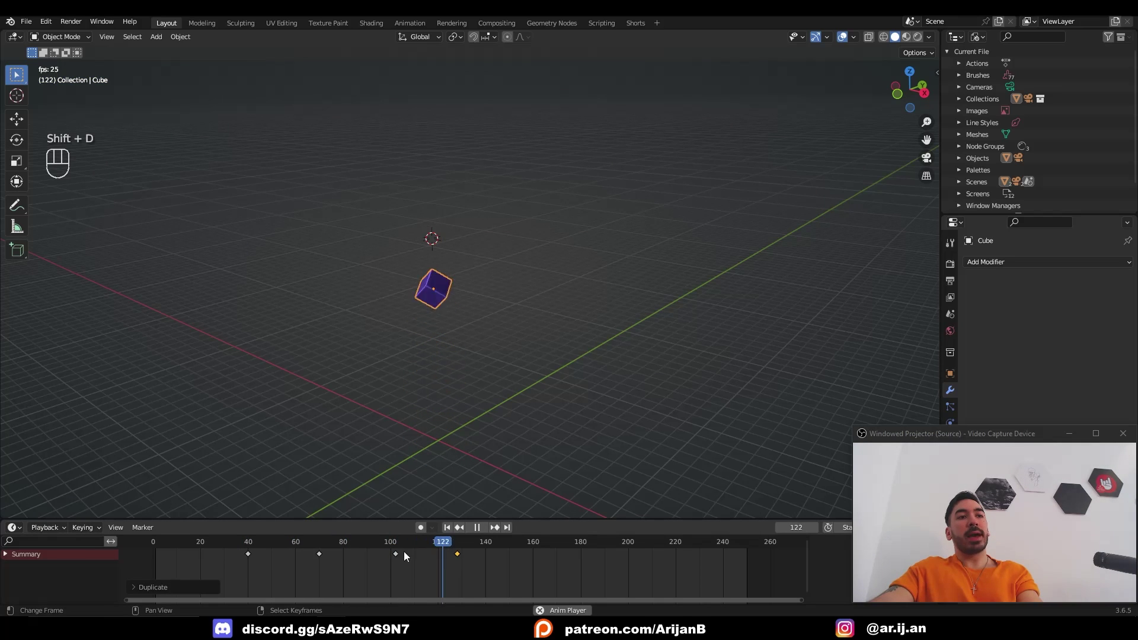
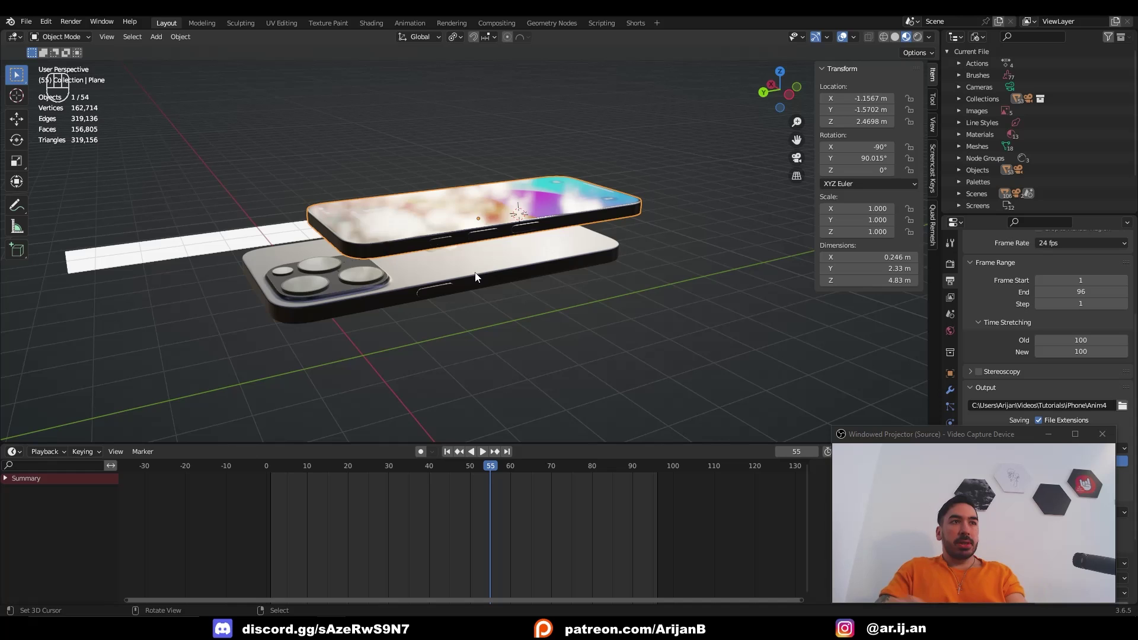
Step: Select the phone's screen piece and flip it 180 degrees around the Y axis
drag(374, 408, 494, 342)
click(316, 322)
drag(508, 341, 445, 358)
middle_click(516, 338)
middle_click(629, 386)
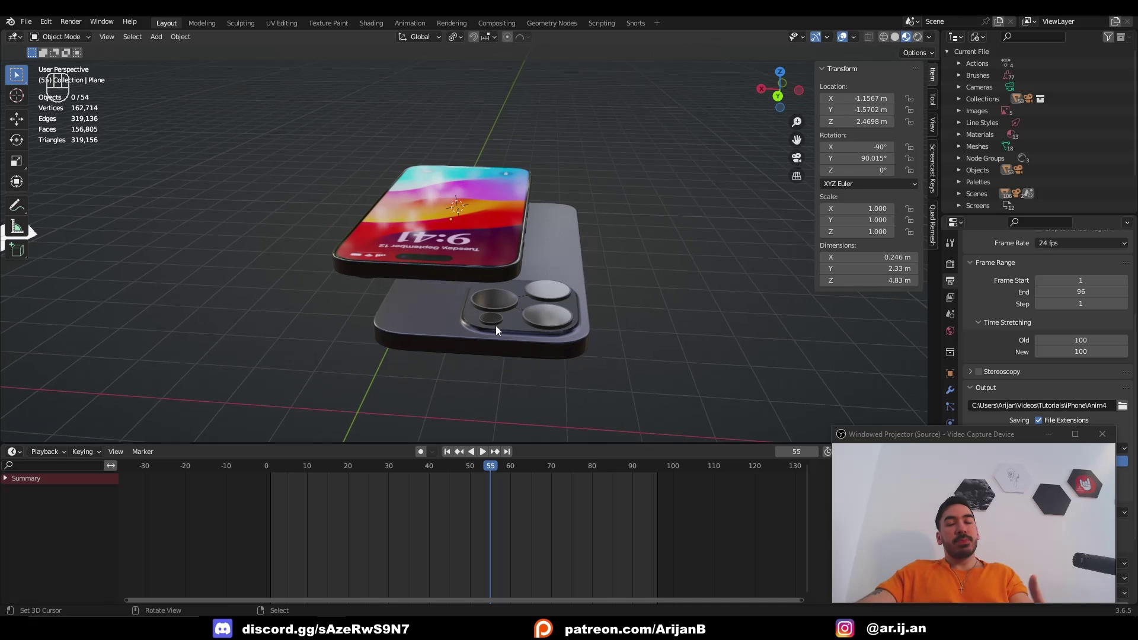
middle_click(468, 267)
middle_click(518, 308)
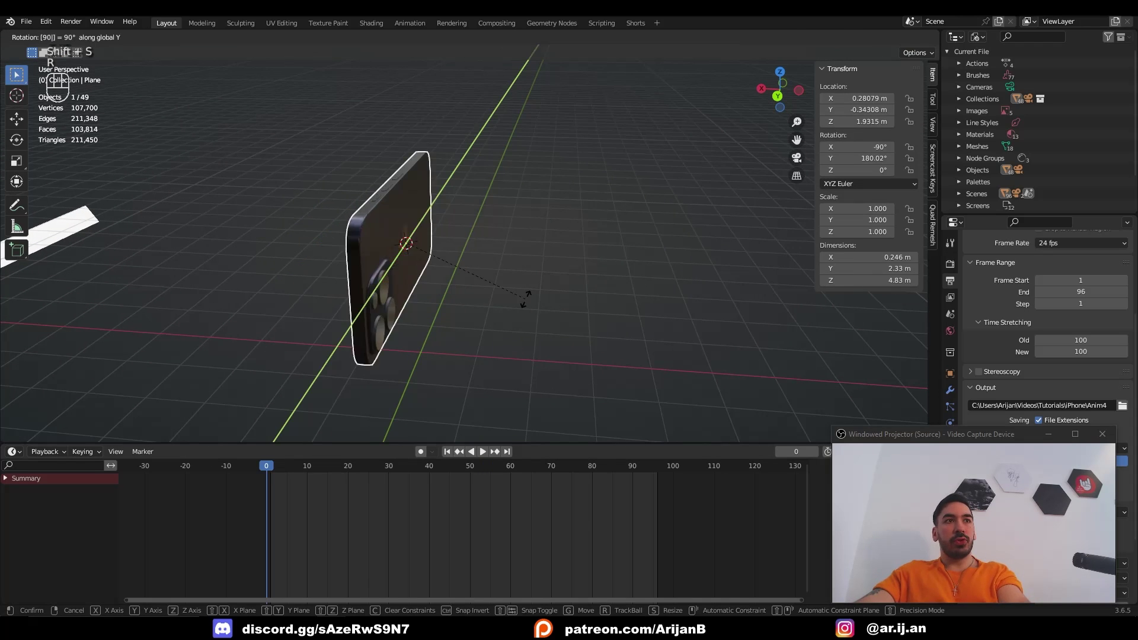
drag(408, 221, 382, 235)
drag(397, 246, 482, 273)
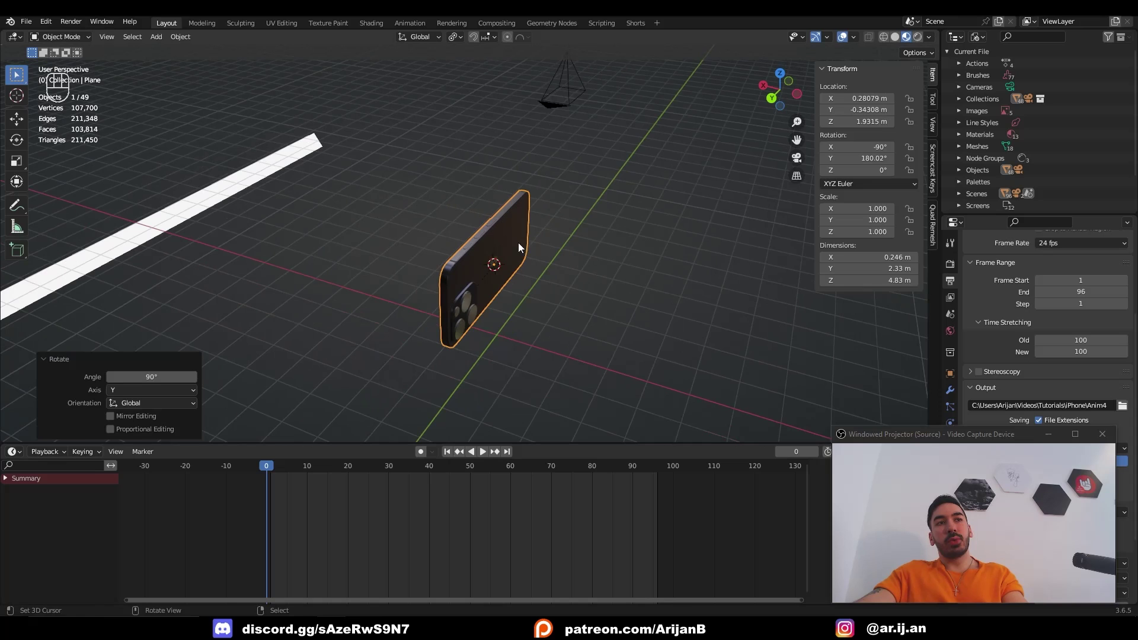
Step: Slide the flipped screen piece along X to sit beside the phone body
middle_click(472, 275)
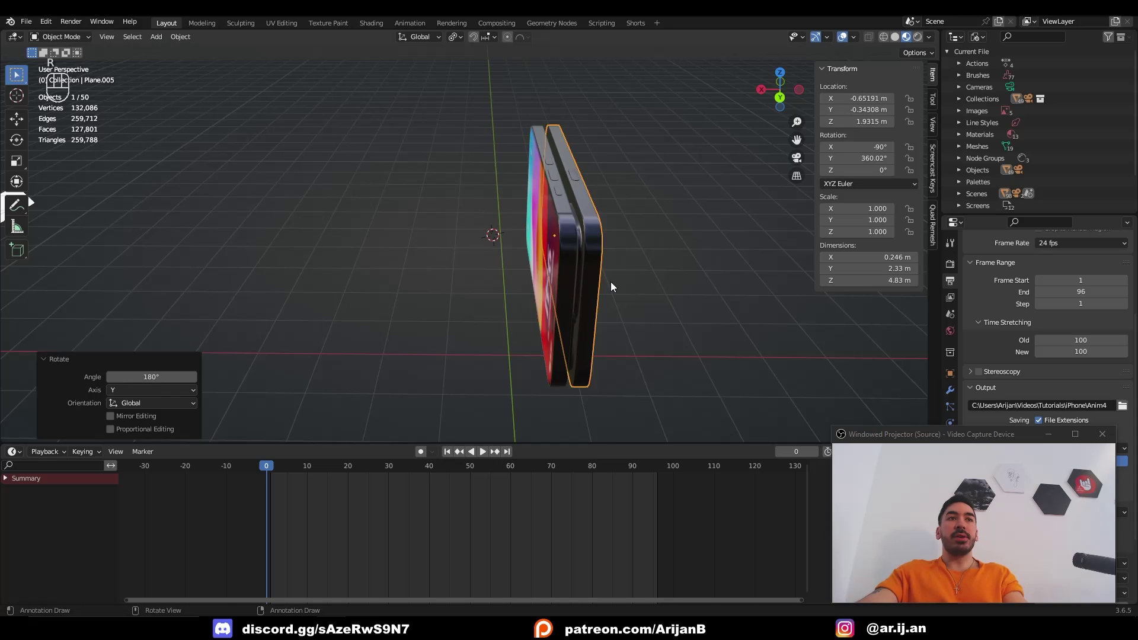
middle_click(554, 292)
middle_click(535, 290)
middle_click(518, 287)
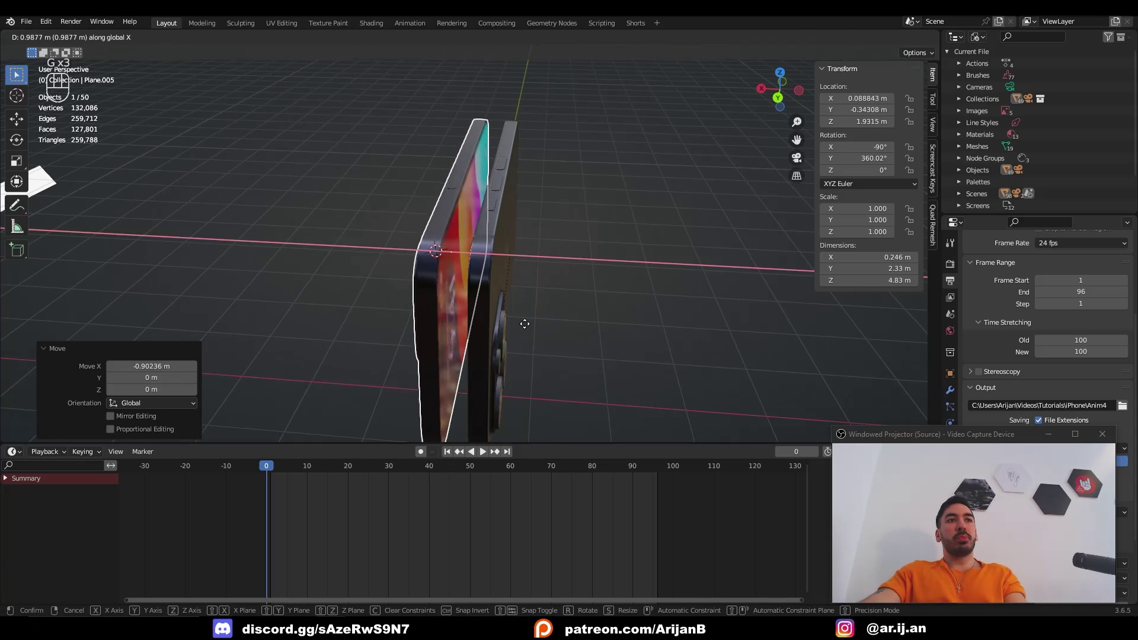
drag(528, 326, 547, 309)
middle_click(552, 307)
click(543, 324)
middle_click(537, 326)
middle_click(515, 337)
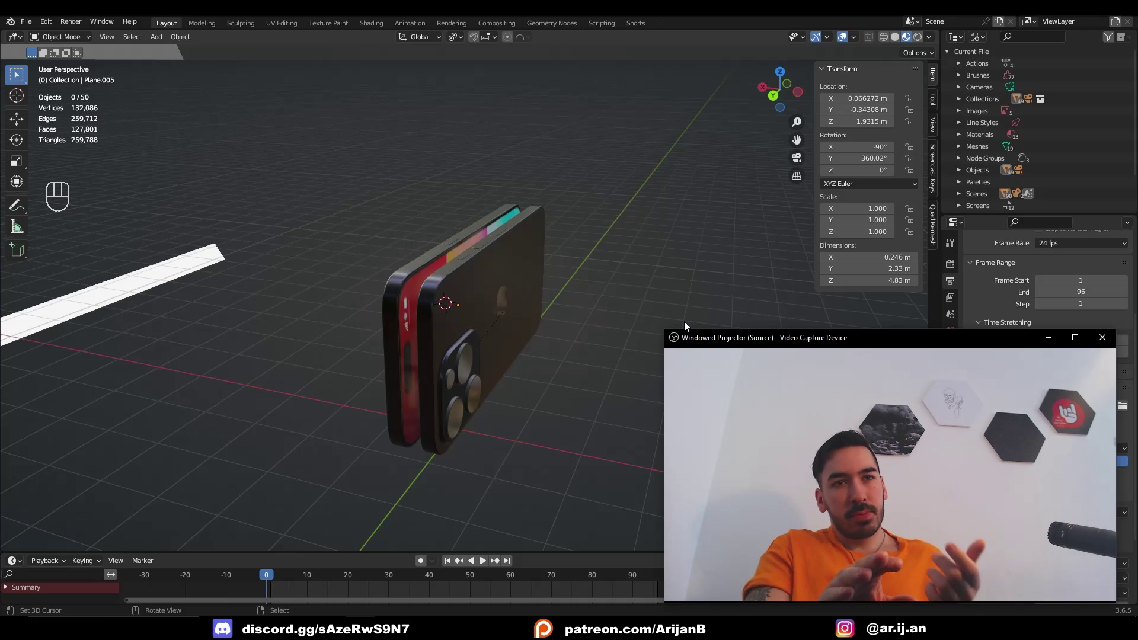
Step: Keyframe both phone pieces' Location & Rotation at frame 0, then slid apart on Y at frame 50
click(477, 285)
click(438, 272)
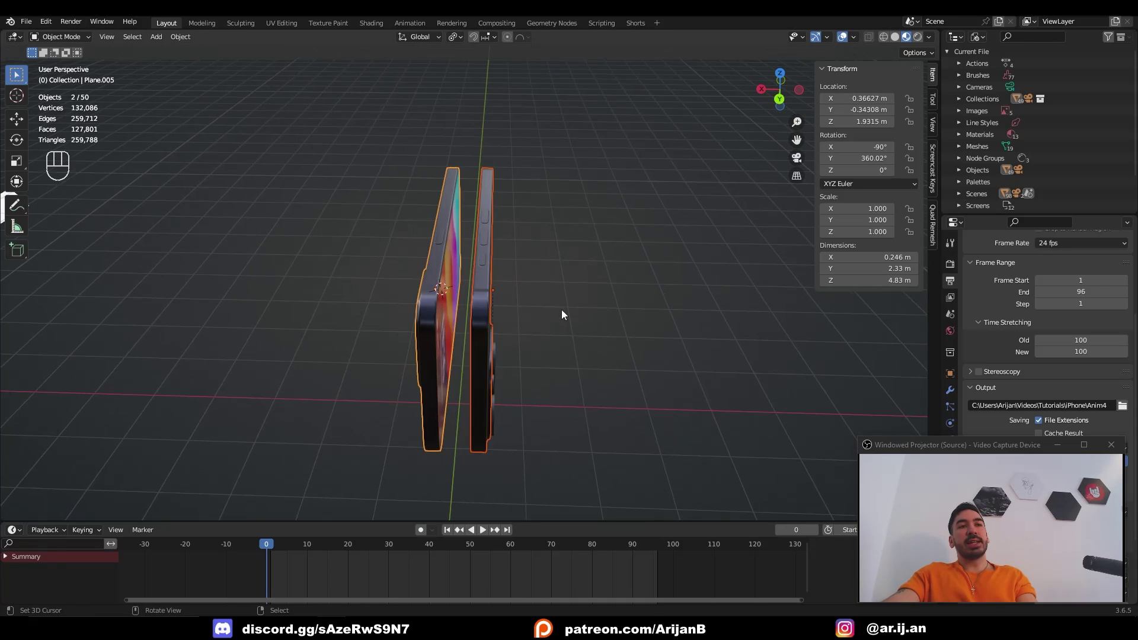
click(573, 325)
middle_click(486, 344)
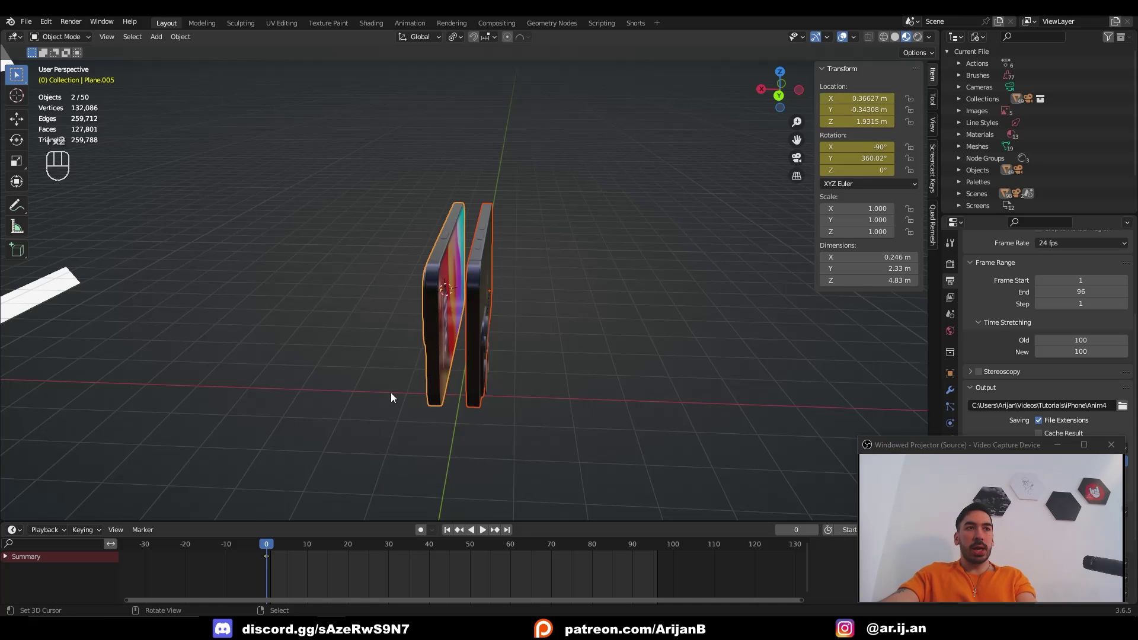
drag(276, 548, 473, 562)
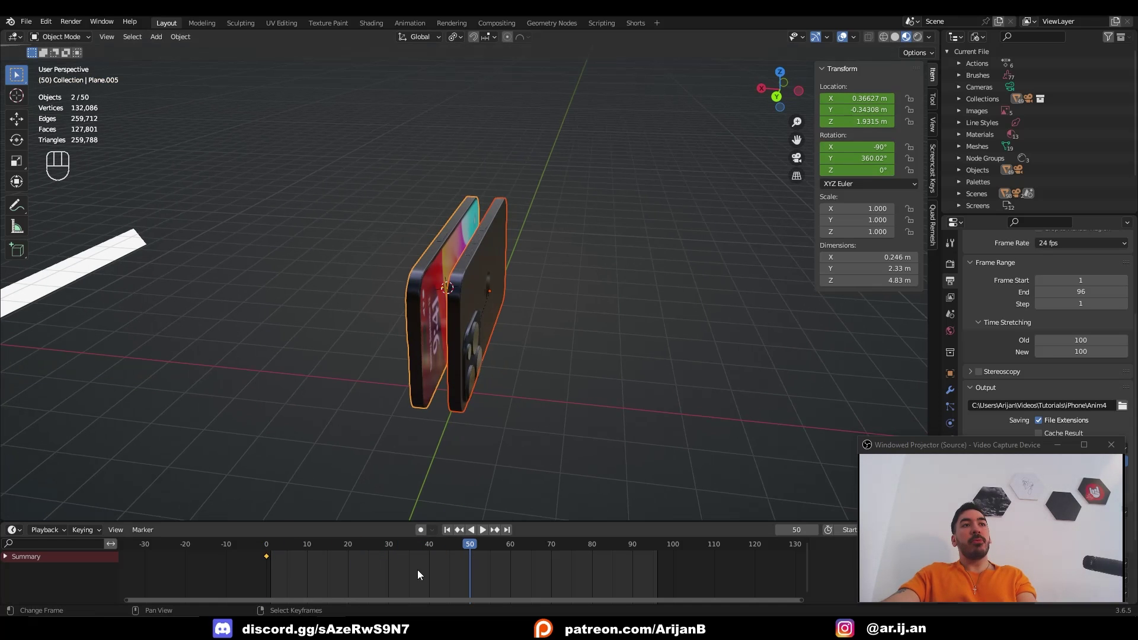
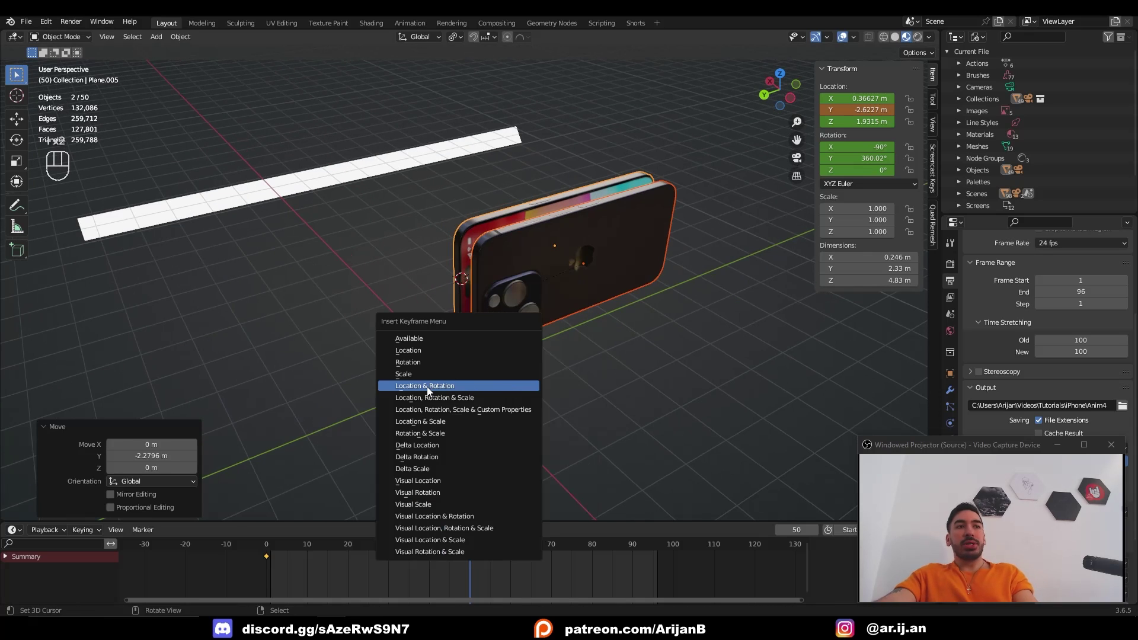
click(444, 403)
Step: Preview the slide and move its end keyframe from frame 50 to frame 90
key(space)
drag(521, 390, 468, 382)
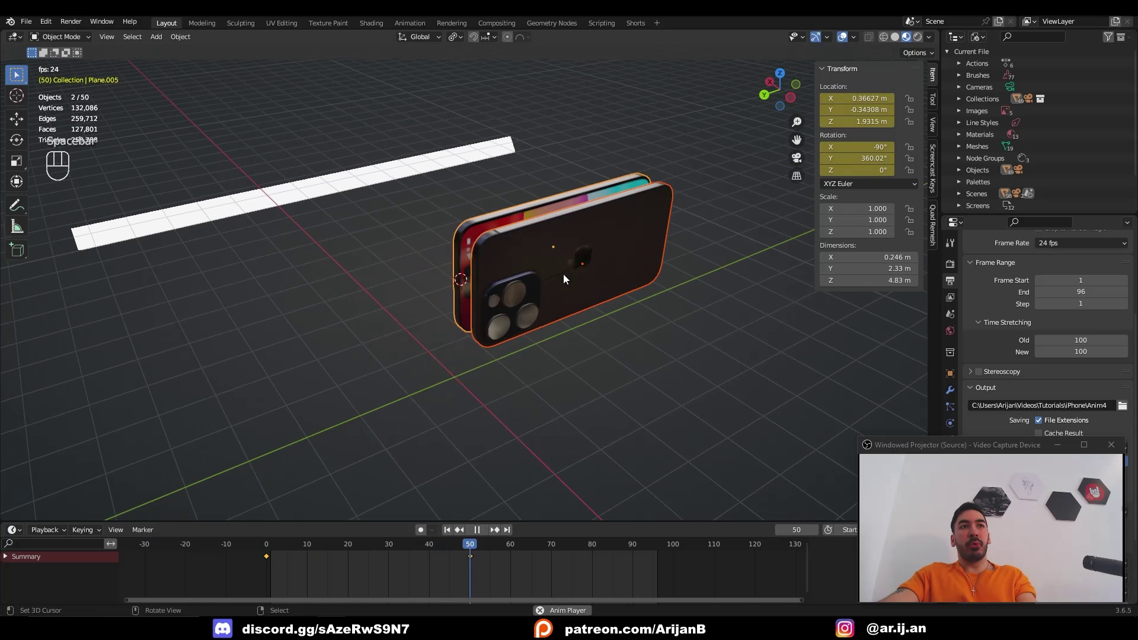
key(space)
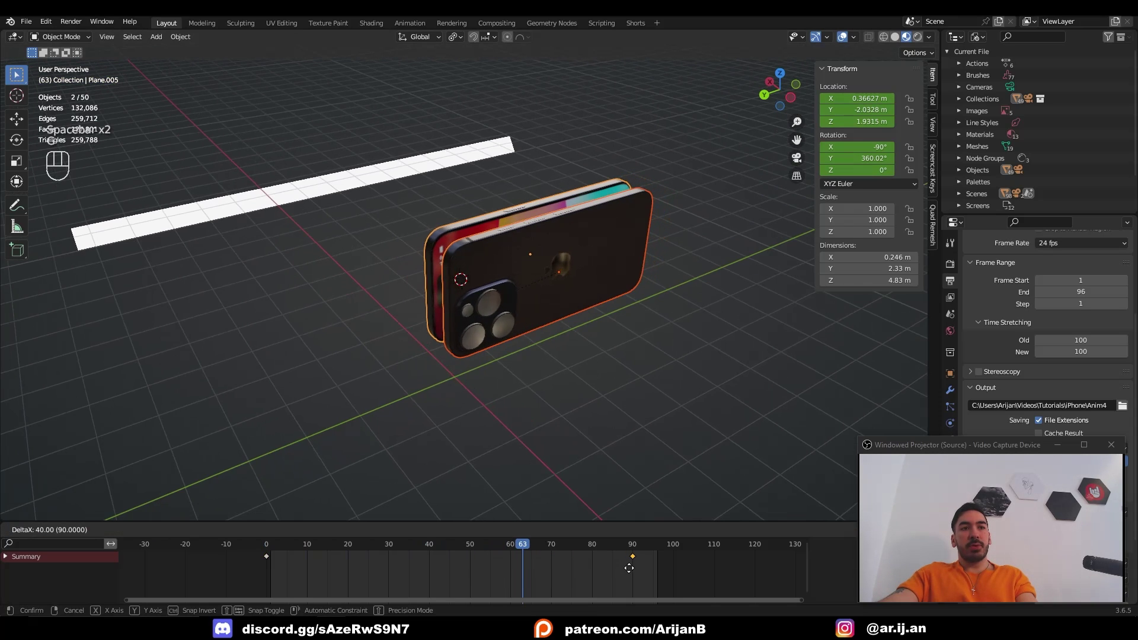
drag(502, 549, 246, 489)
key(space)
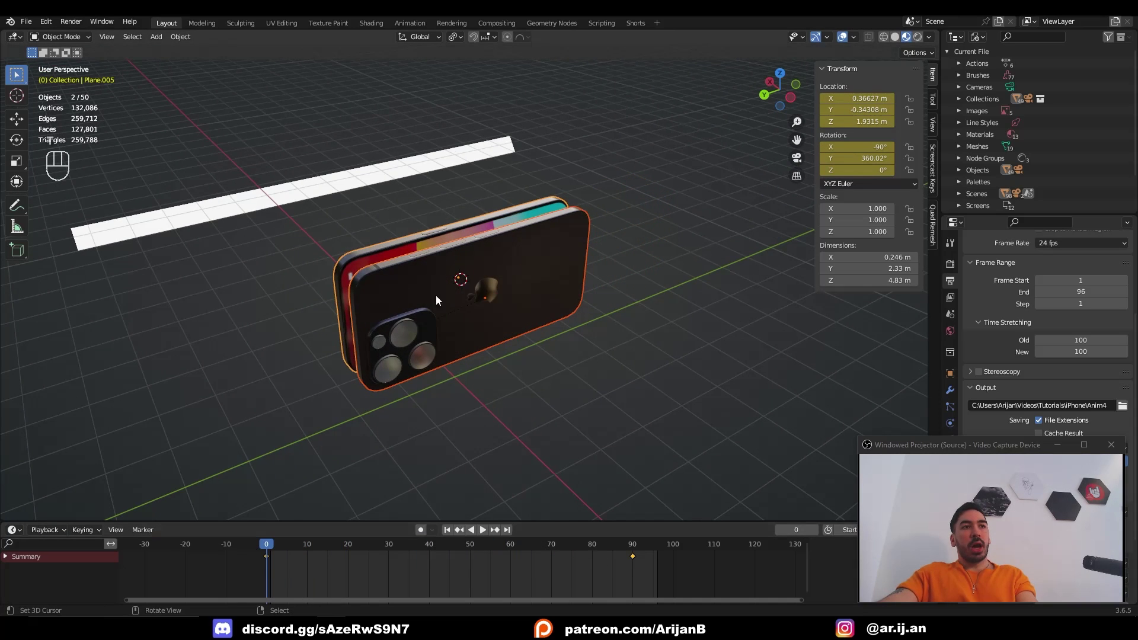
Step: Make the phone's keyframes linear and move to frame 90
click(424, 308)
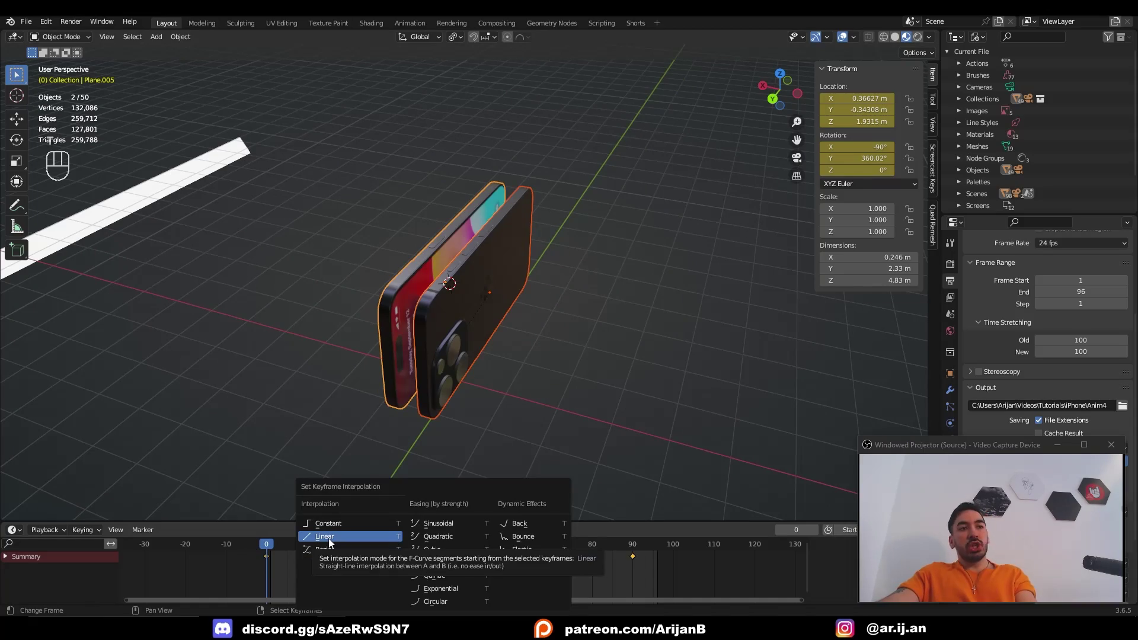
key(space)
drag(531, 349, 259, 318)
middle_click(259, 318)
drag(250, 327, 465, 355)
drag(493, 348, 284, 548)
drag(285, 548, 638, 550)
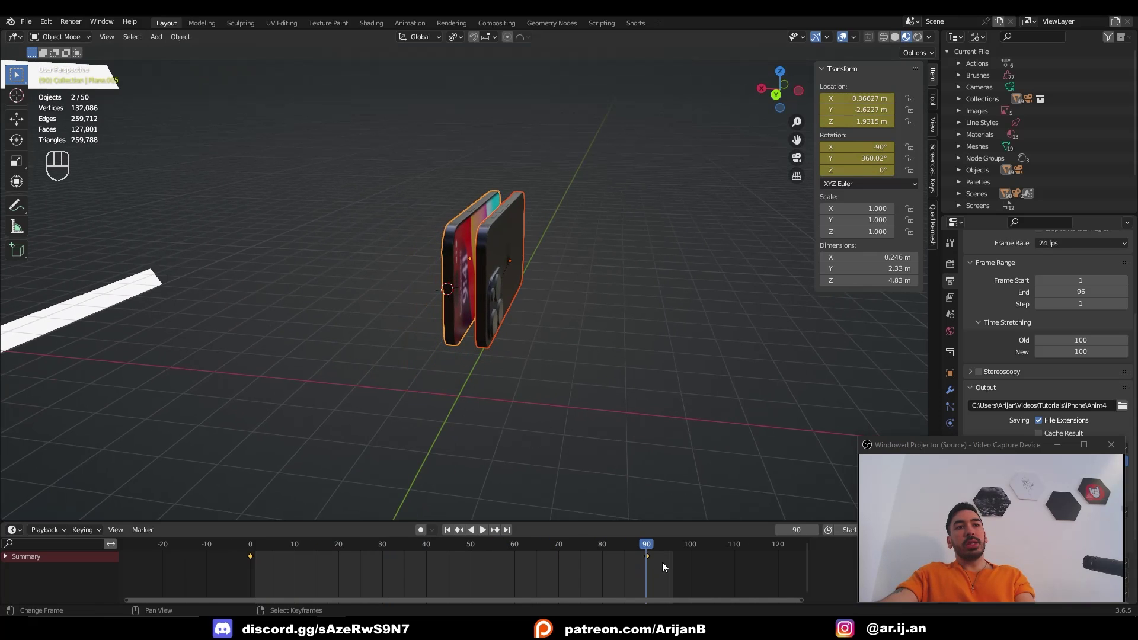
Step: Tilt the phone pieces around Y and keyframe Location & Rotation at frame 90
drag(461, 43, 477, 82)
middle_click(587, 337)
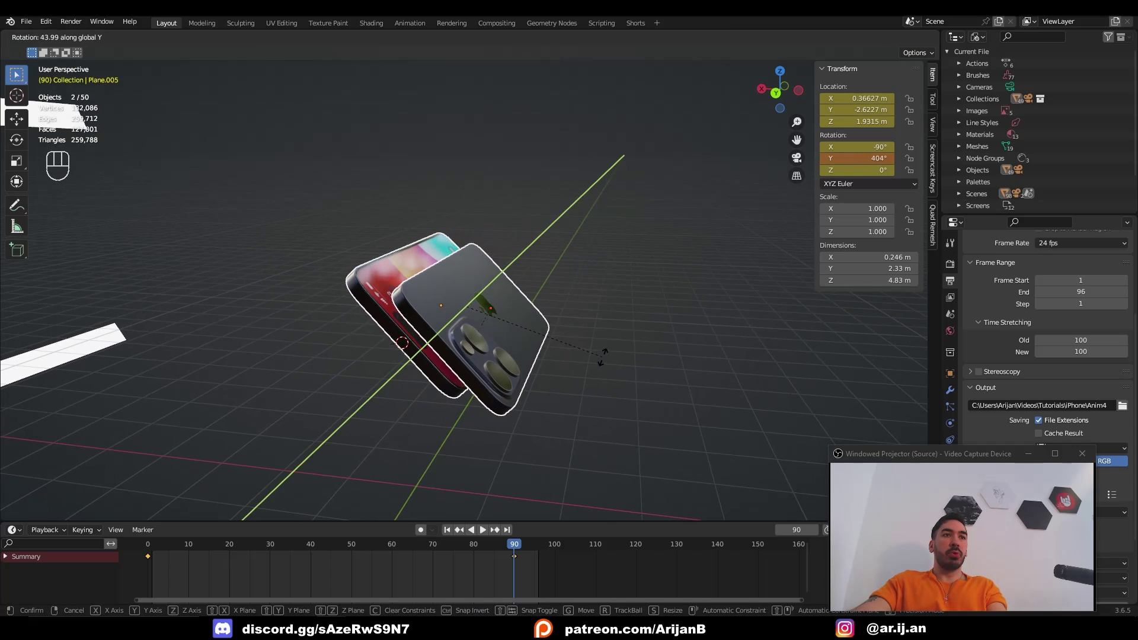
drag(499, 343, 604, 355)
key(ctrl+z)
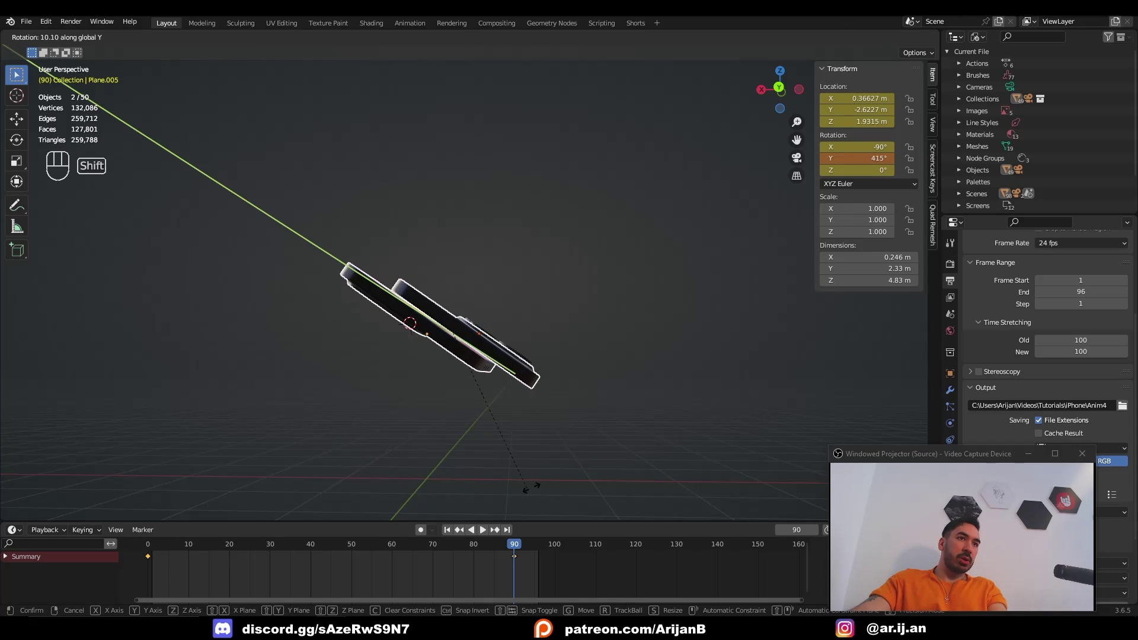
click(444, 363)
click(451, 411)
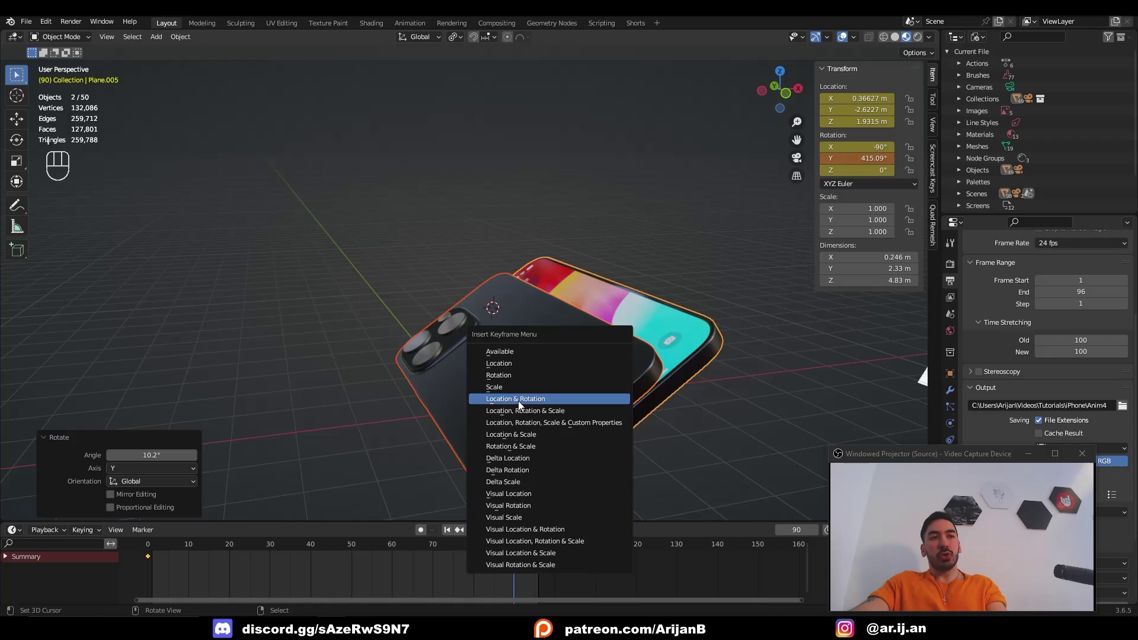
Step: Scrub back to the start and switch to the OnePlus Open reference video in the browser
drag(504, 547, 318, 542)
drag(317, 543, 572, 366)
key(space)
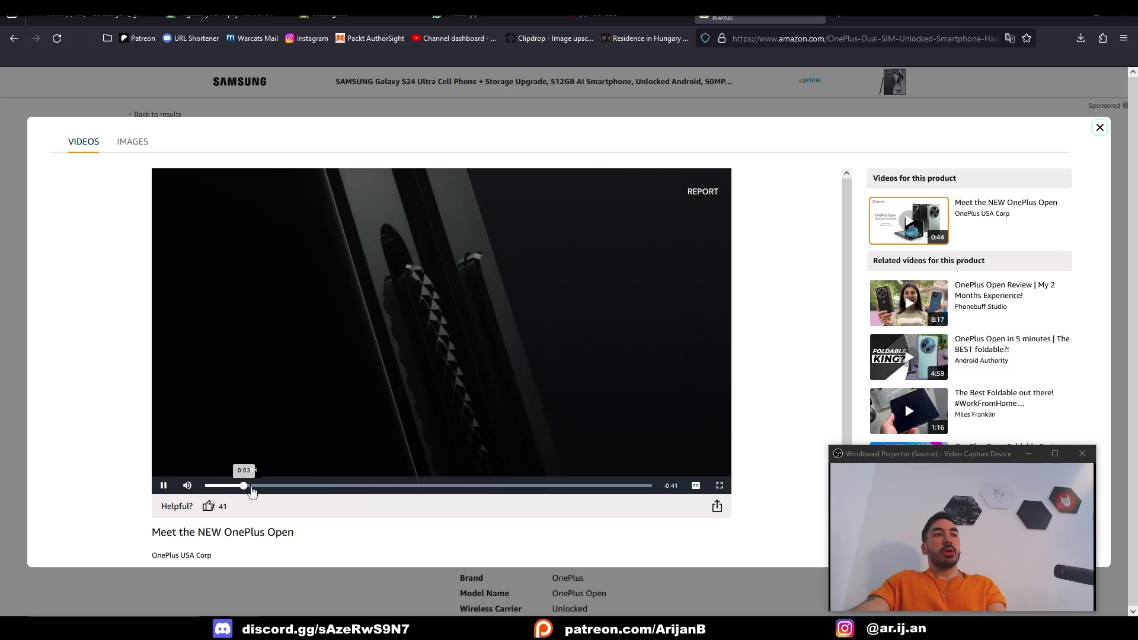
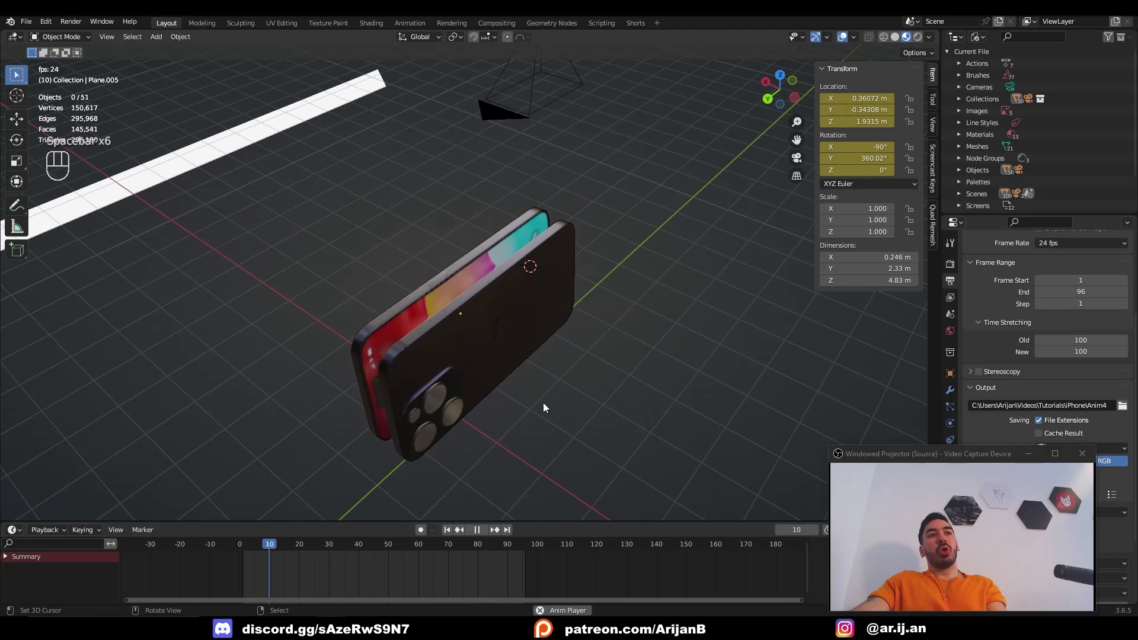
Step: Stop playback and select the first phone half at frame 1, adjusting its transform and keying Location & Rotation
key(space)
drag(601, 385, 624, 369)
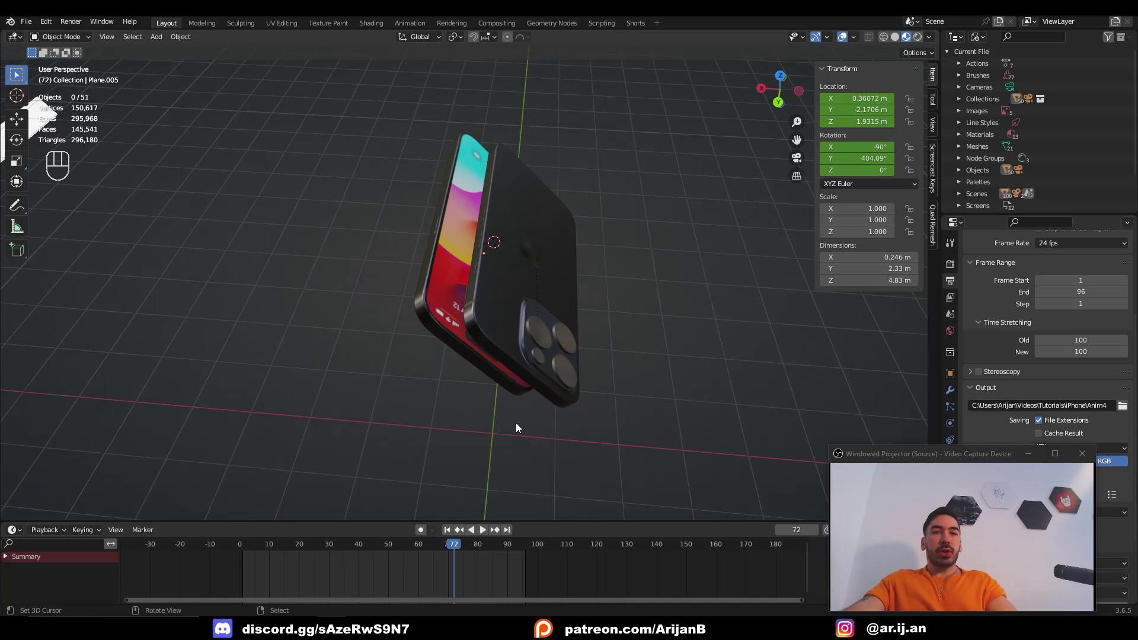
click(511, 443)
click(528, 439)
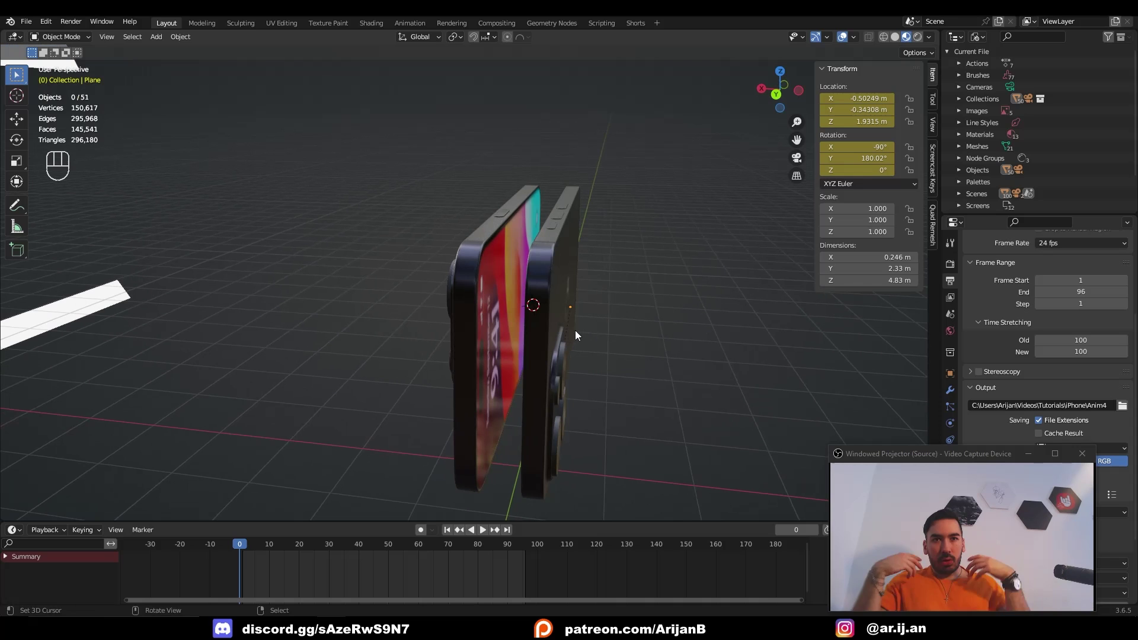
click(557, 310)
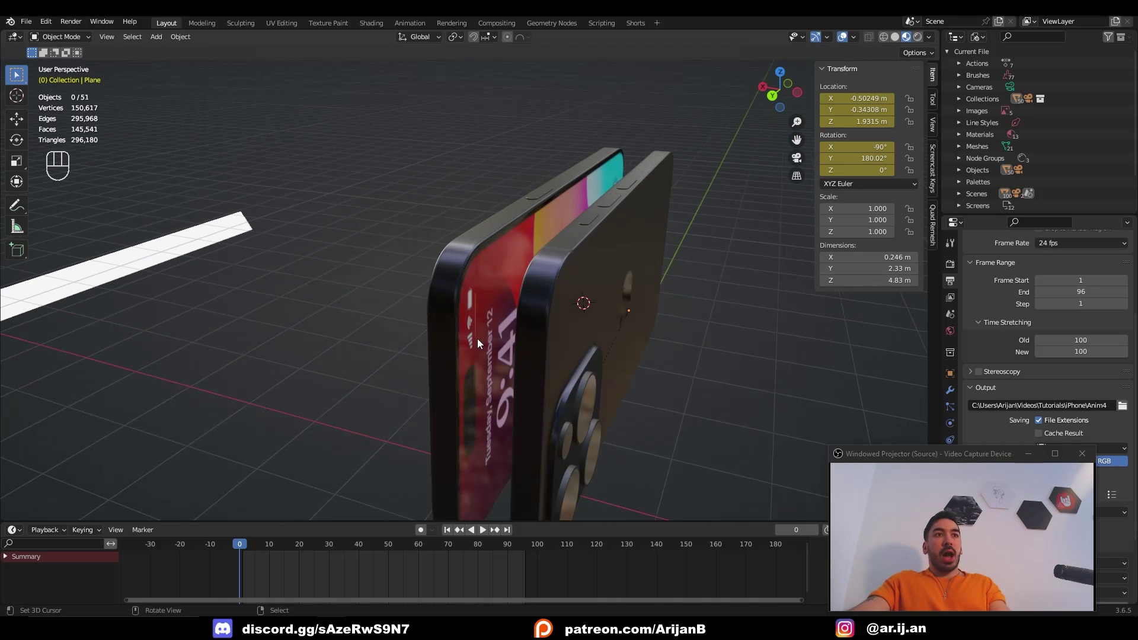
click(536, 268)
drag(529, 269, 518, 274)
middle_click(523, 282)
middle_click(539, 279)
click(540, 287)
click(534, 315)
Step: Select the other phone half at frame 1, adjust its transform and key its Location & Rotation
click(527, 428)
middle_click(525, 423)
drag(247, 550, 242, 551)
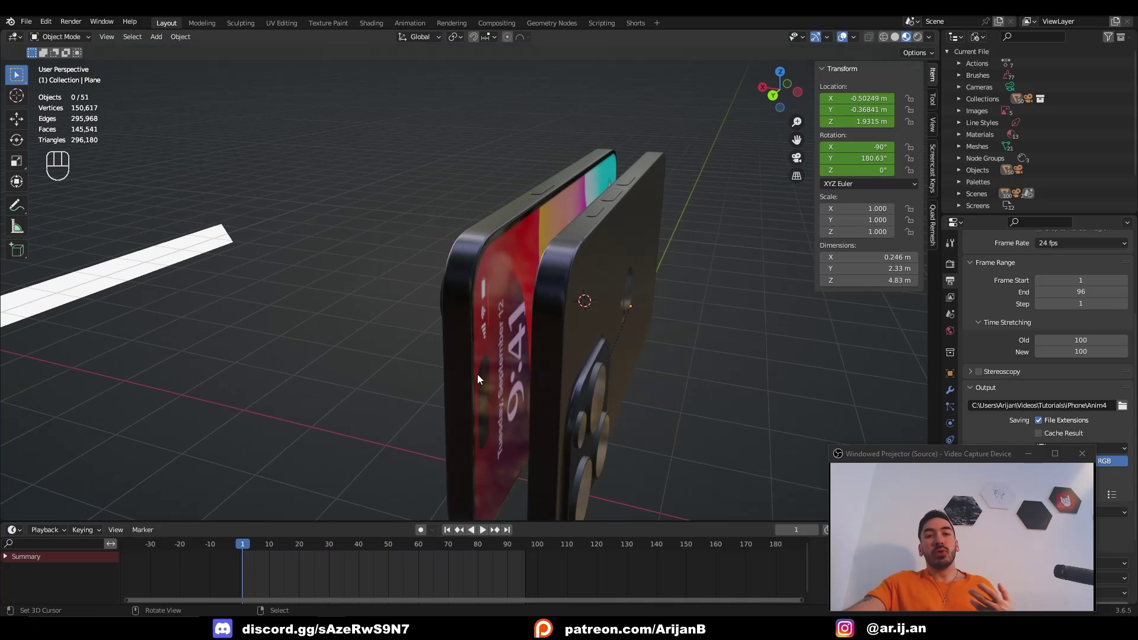
click(553, 303)
click(551, 281)
click(503, 296)
click(561, 302)
key(shift+s)
click(572, 294)
key(shift+a)
Step: Add an Arrows empty to the scene from the Add > Empty menu
key(shift+a)
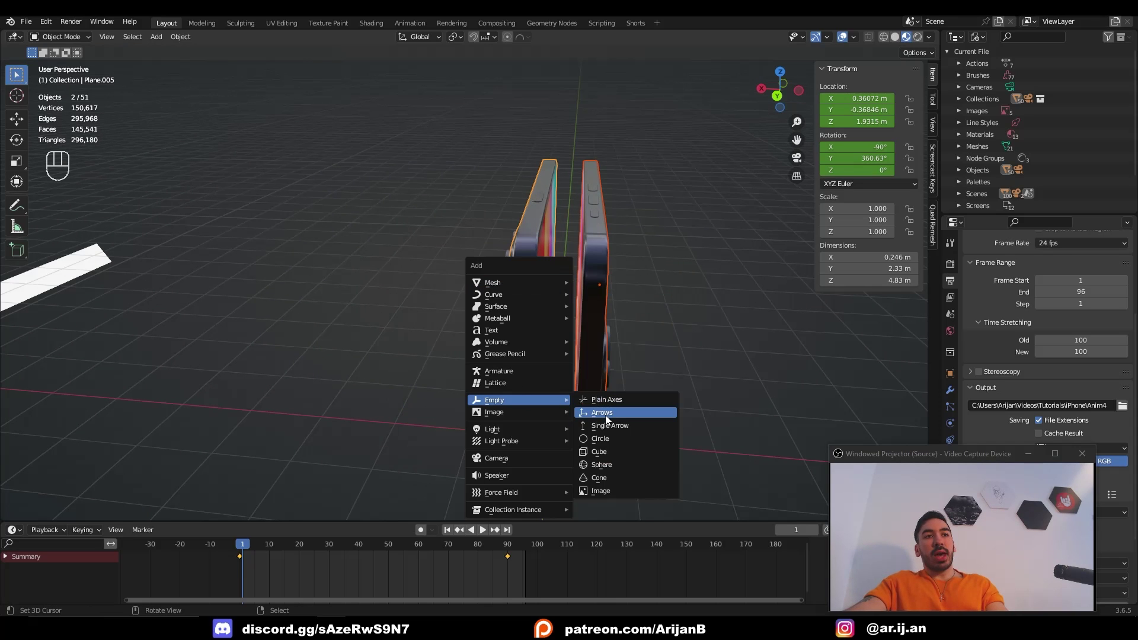
click(602, 378)
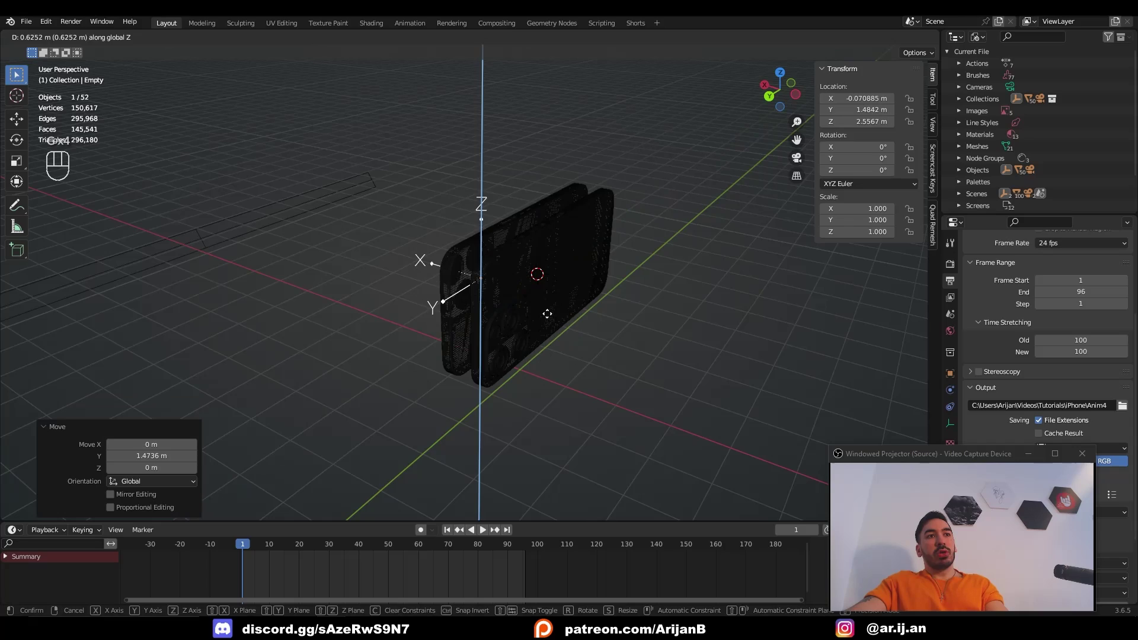
click(533, 262)
middle_click(533, 279)
drag(504, 292, 474, 289)
Step: Move the empty to the shared edge between the two phone halves and confirm its position
key(z)
click(467, 264)
drag(527, 262, 500, 270)
click(497, 300)
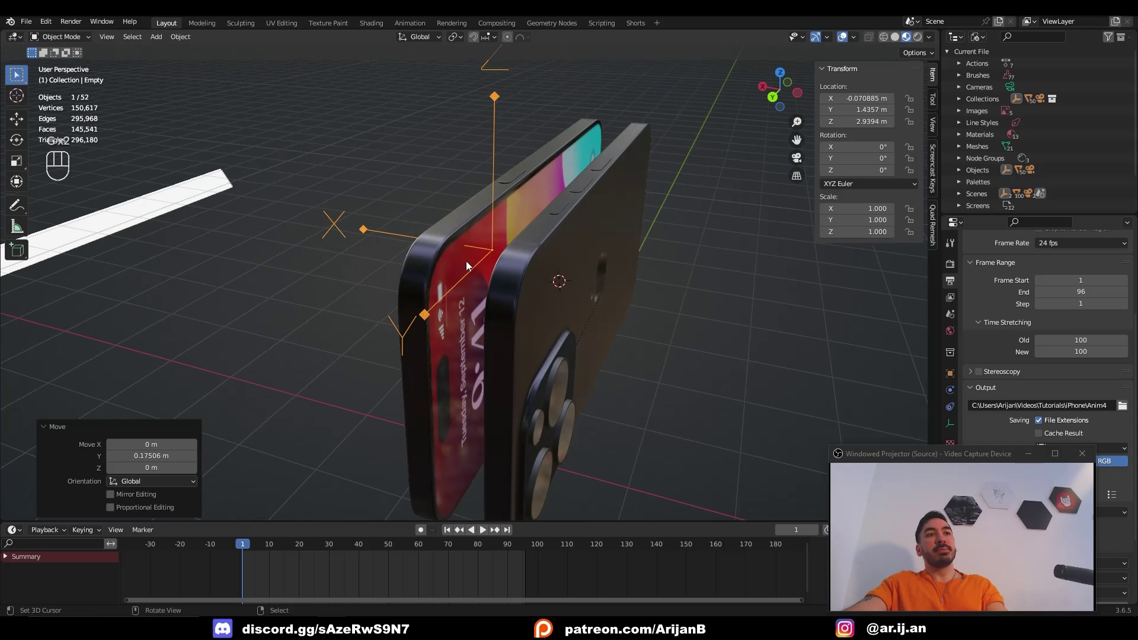
click(320, 265)
key(shift+a)
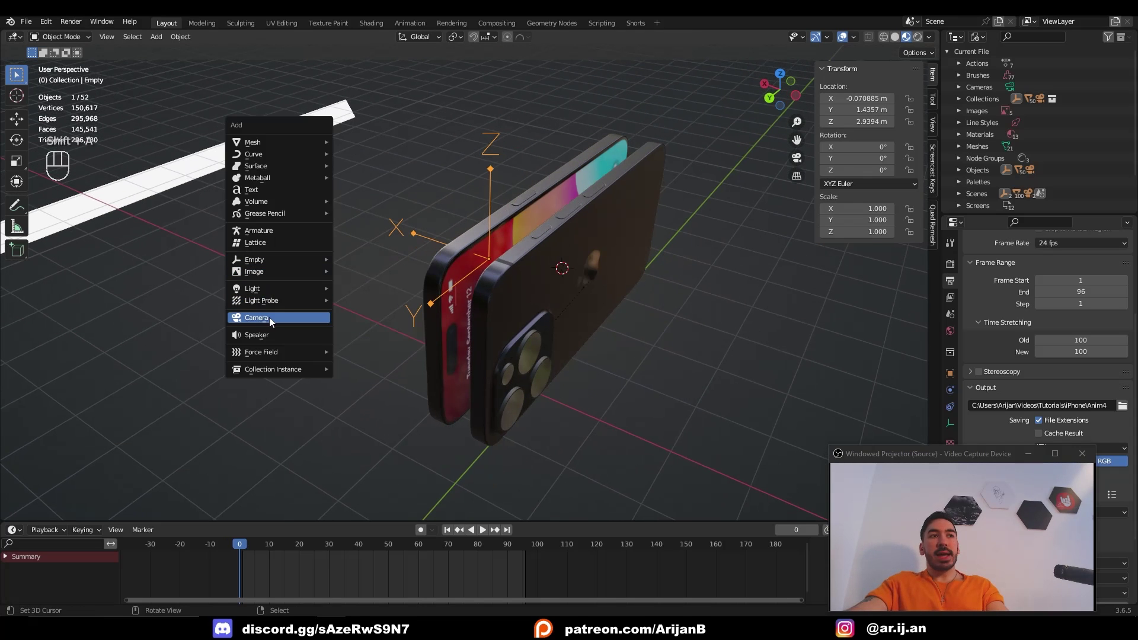
Step: Add a camera, look through it to frame the phones, and bring up the output resolution settings
click(480, 333)
middle_click(485, 330)
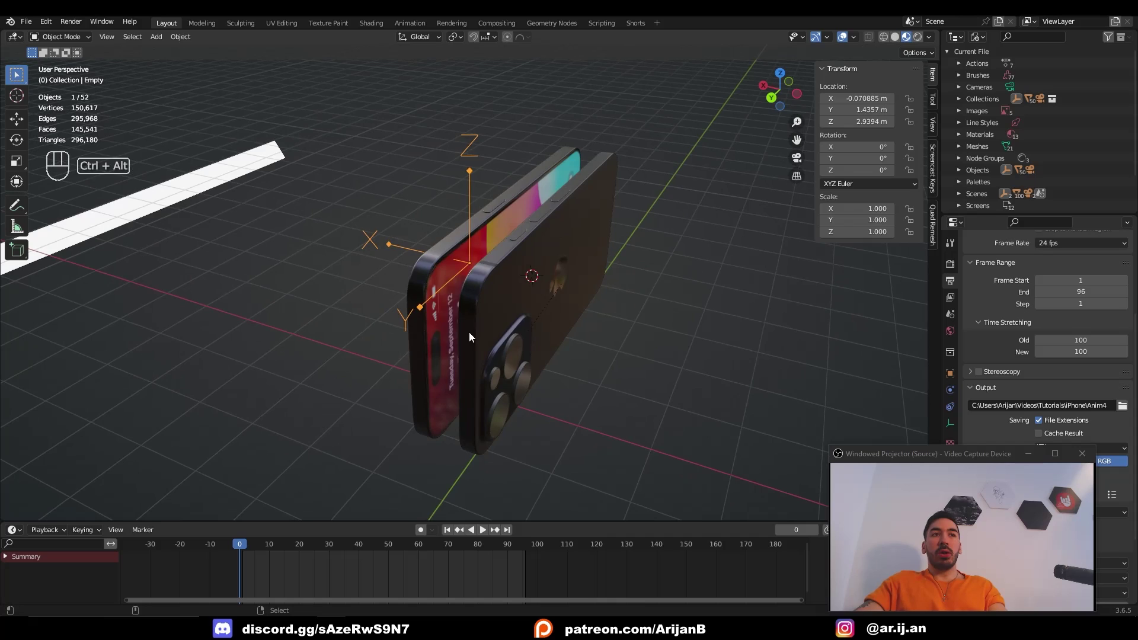
key(ctrl+alt+KP_0)
click(579, 250)
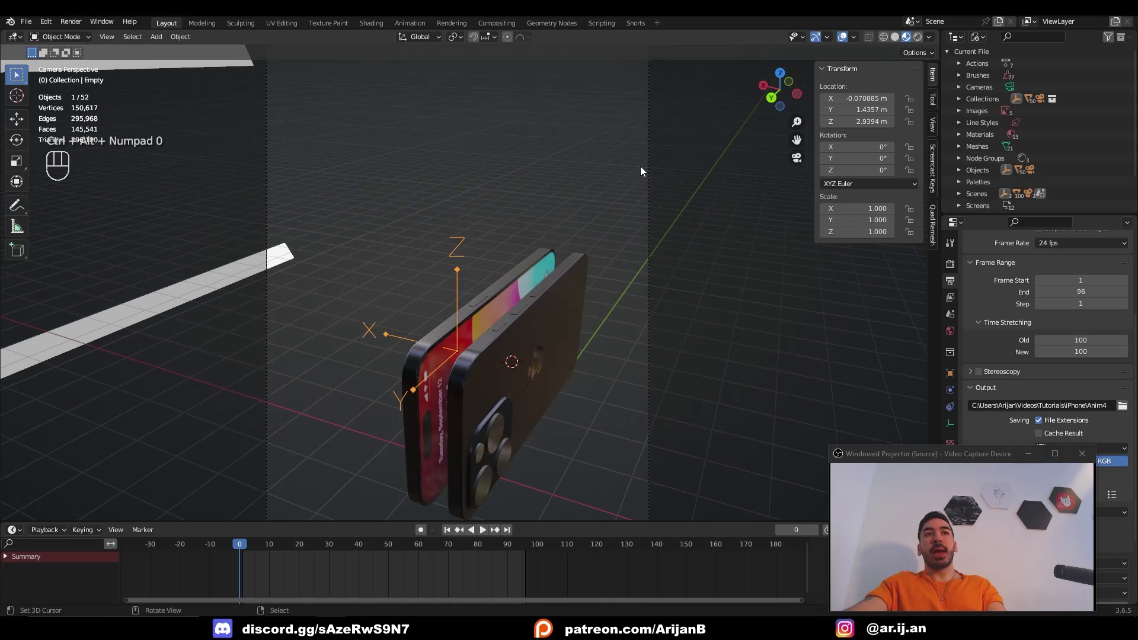
click(652, 166)
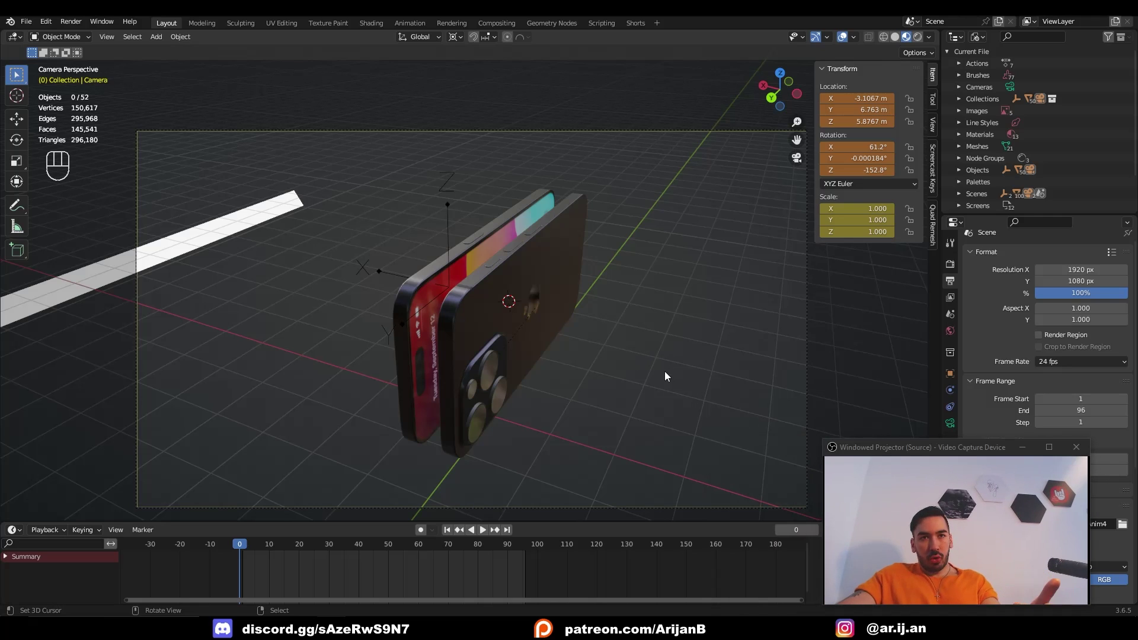
click(499, 142)
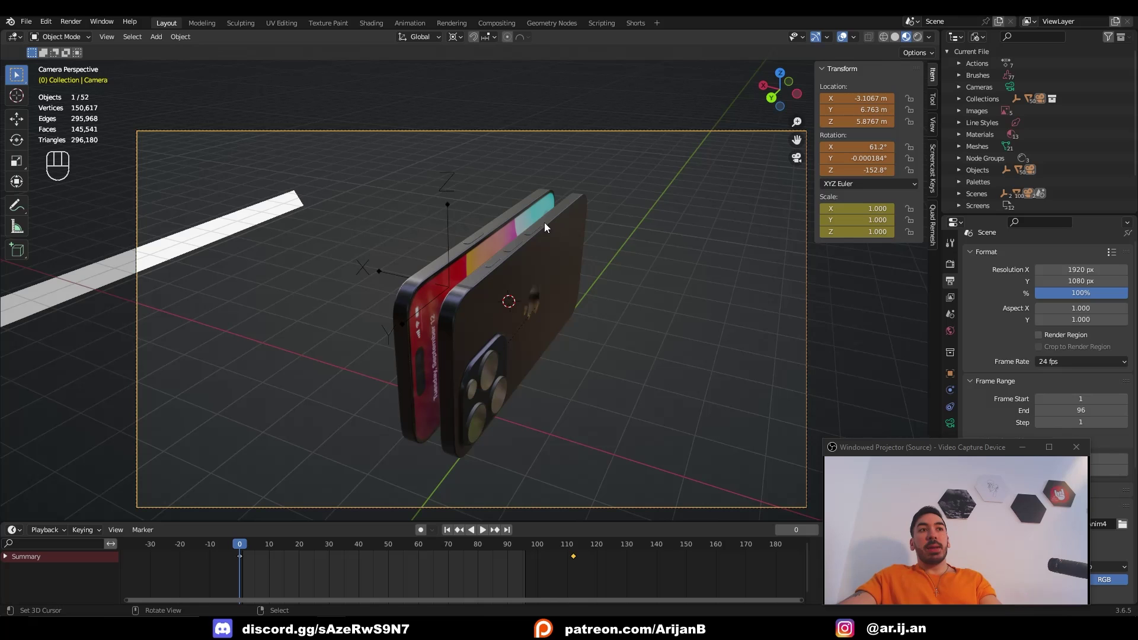
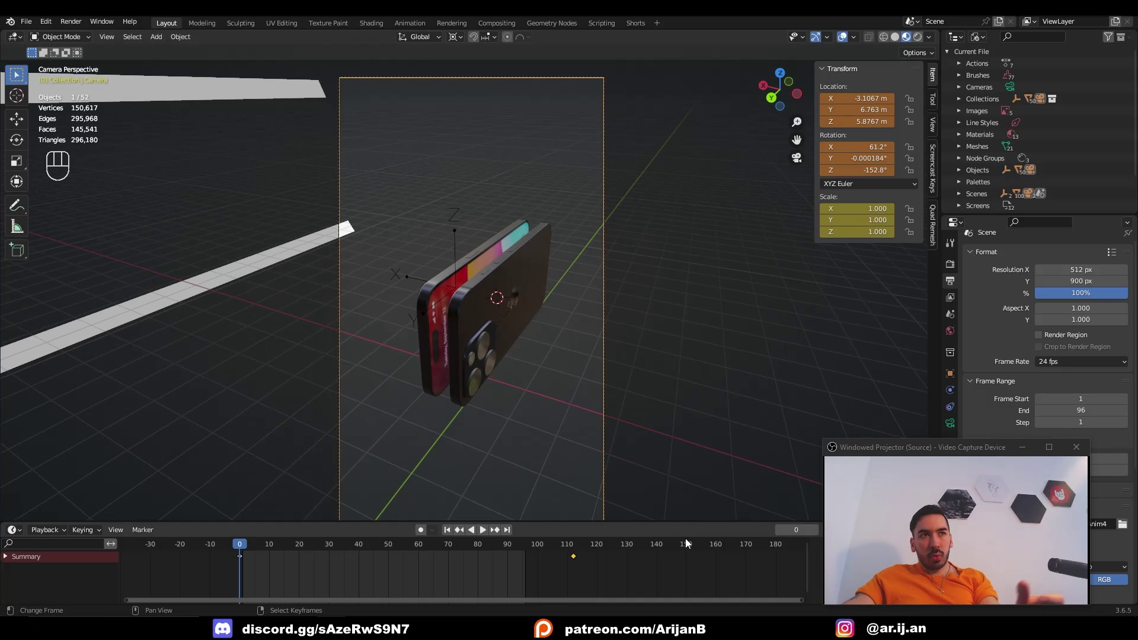
Step: Snap the phones' empty to the 3D cursor so it sits centred between the two phones
key(ctrl+z)
click(461, 234)
key(shift+s)
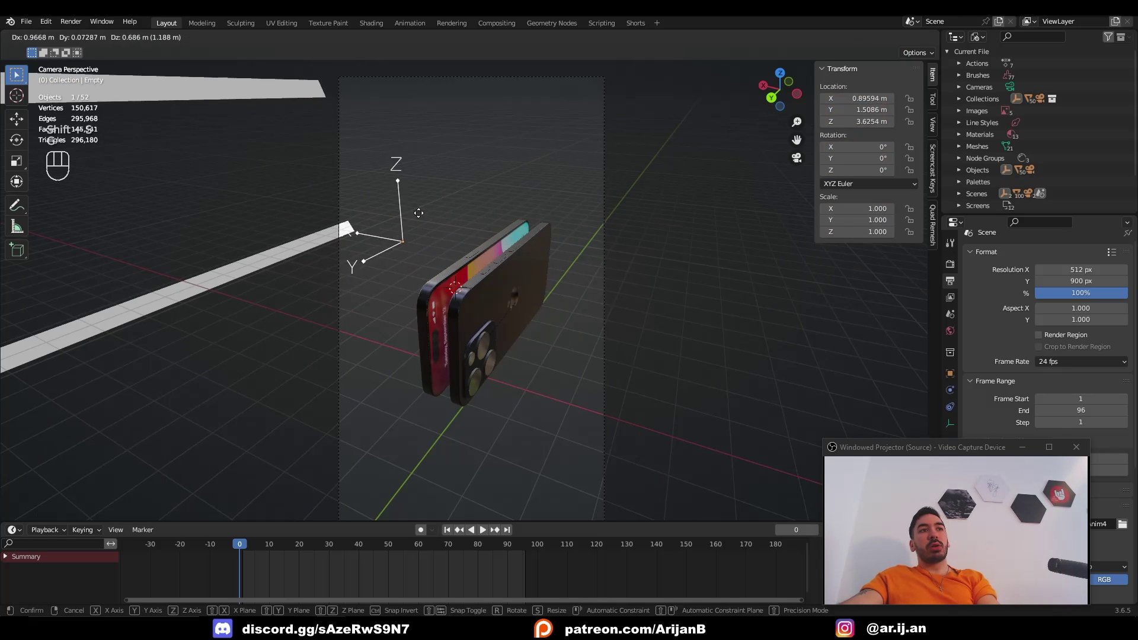
click(557, 319)
click(574, 202)
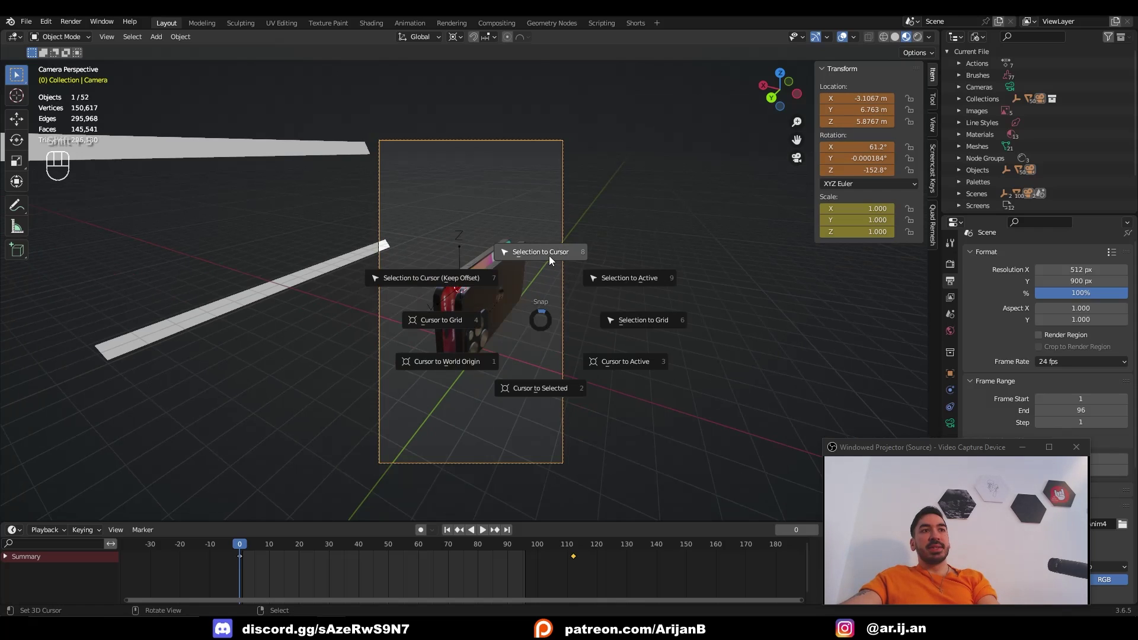
click(410, 262)
Step: Select the camera and shift it along its local Z viewing axis to reframe the phones
drag(486, 313, 462, 292)
drag(404, 269, 522, 277)
middle_click(468, 304)
middle_click(477, 303)
middle_click(476, 294)
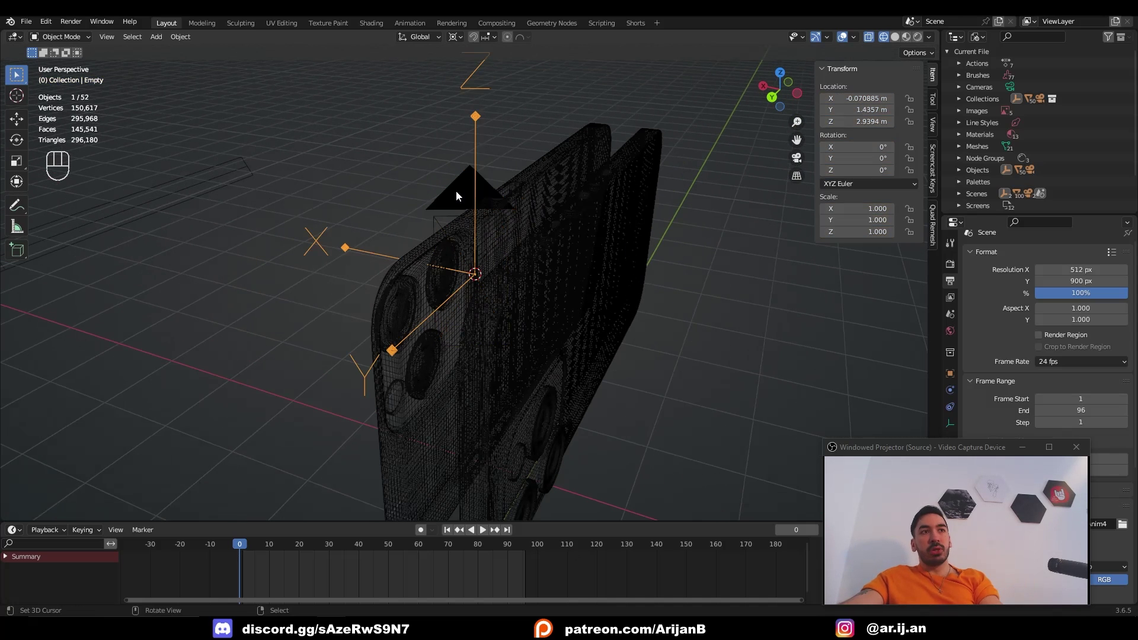
click(457, 193)
key(KP_0)
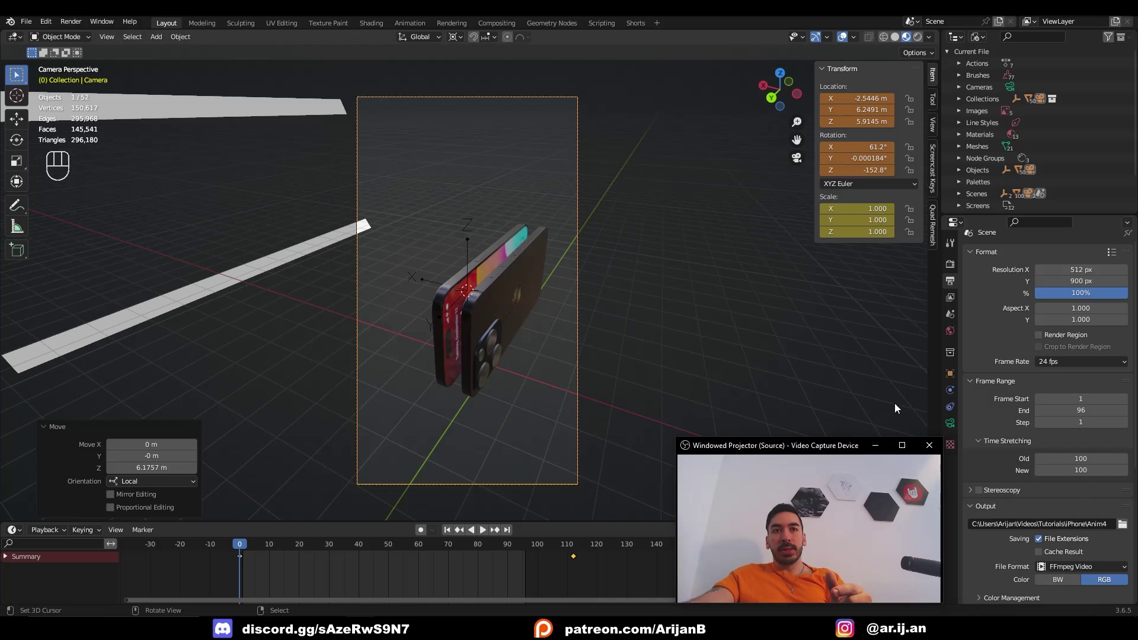
Step: Set the camera focal length to 99 mm and dolly it back so both phones fill the frame
click(578, 311)
click(957, 426)
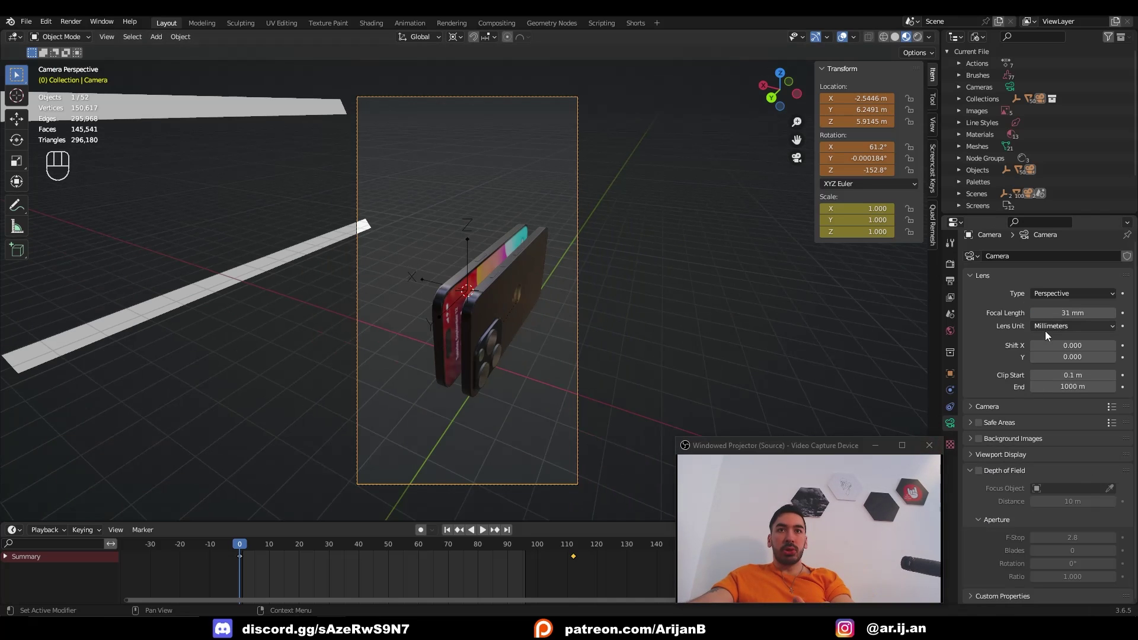
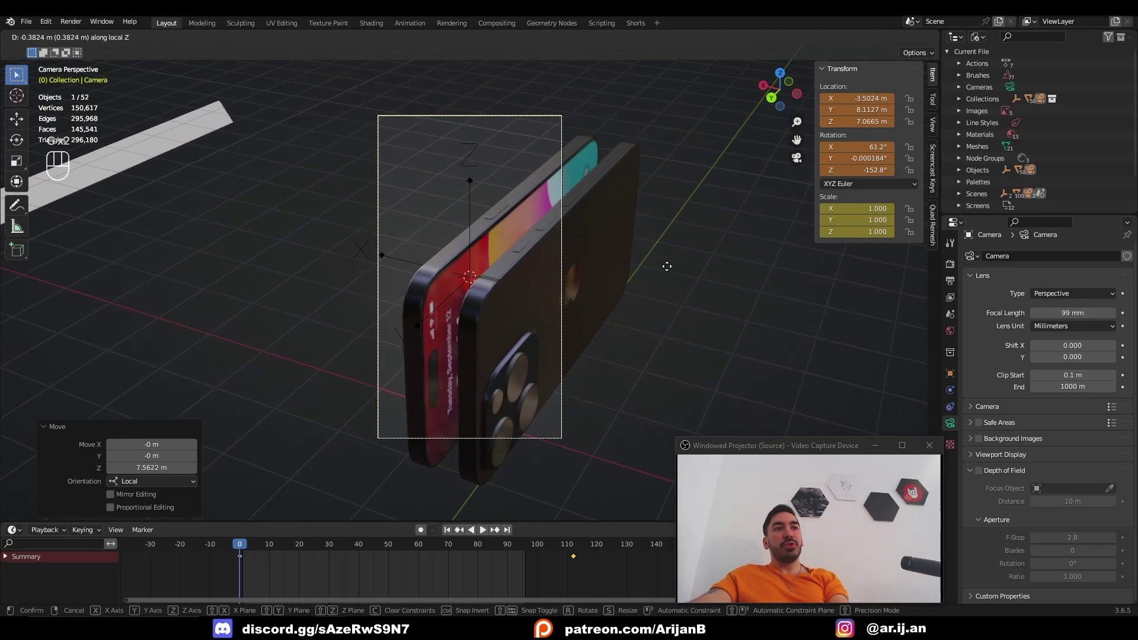
drag(463, 44, 484, 72)
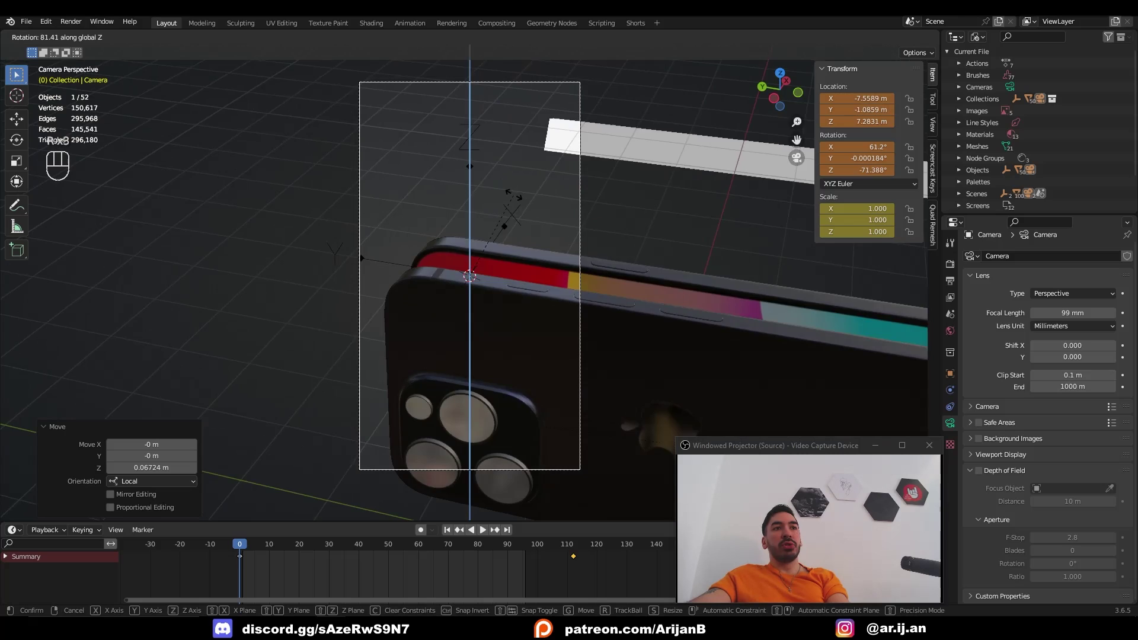
click(462, 177)
click(468, 144)
click(349, 198)
click(369, 196)
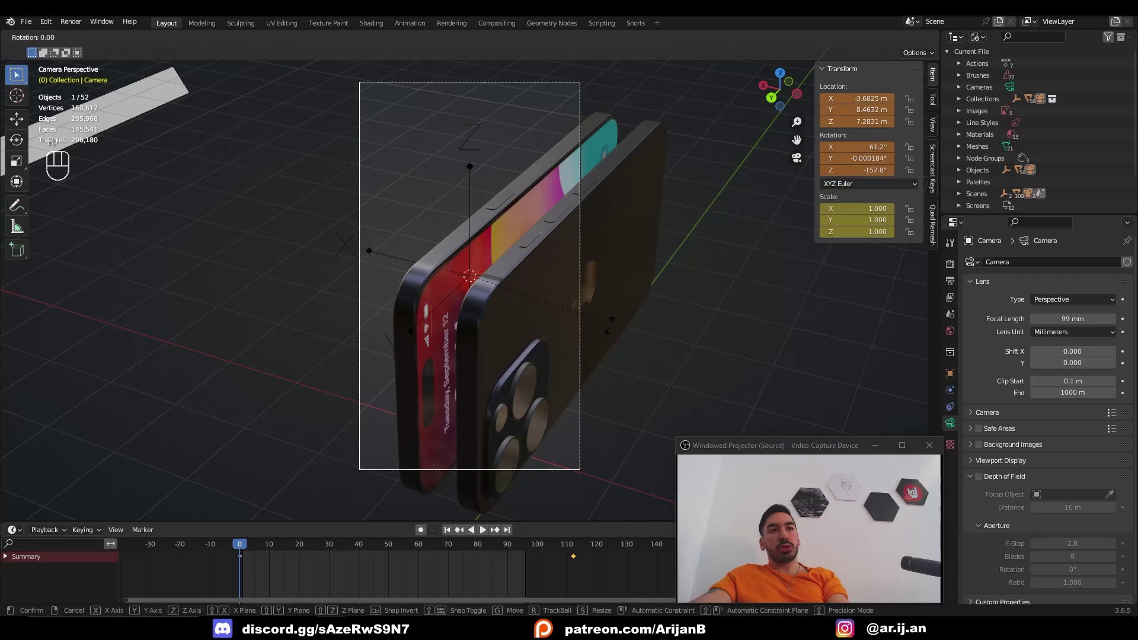
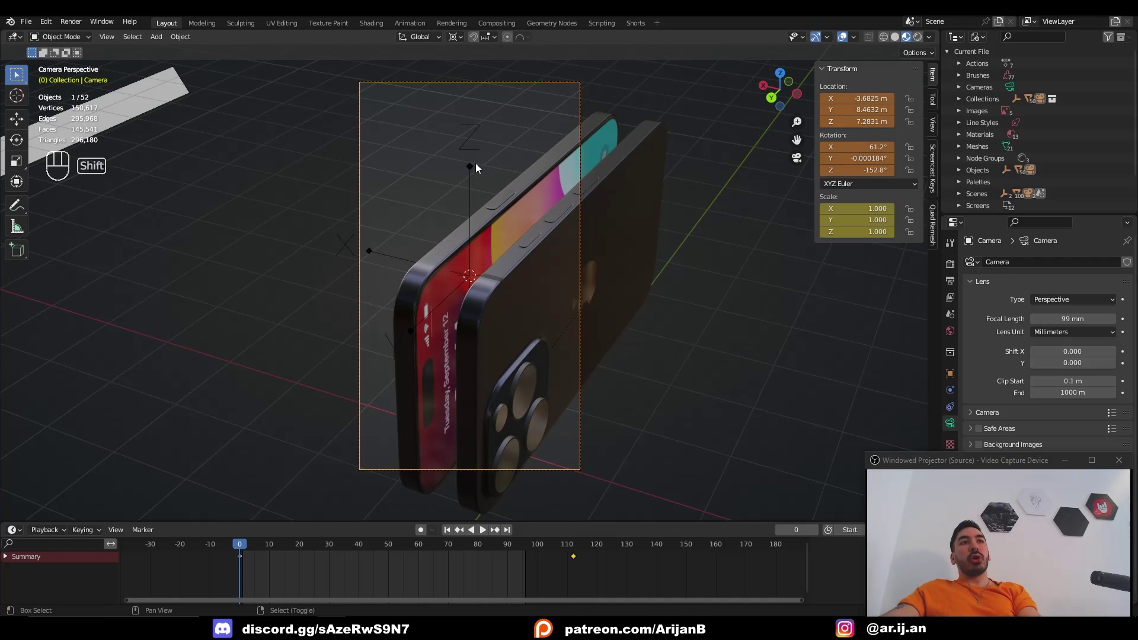
click(471, 176)
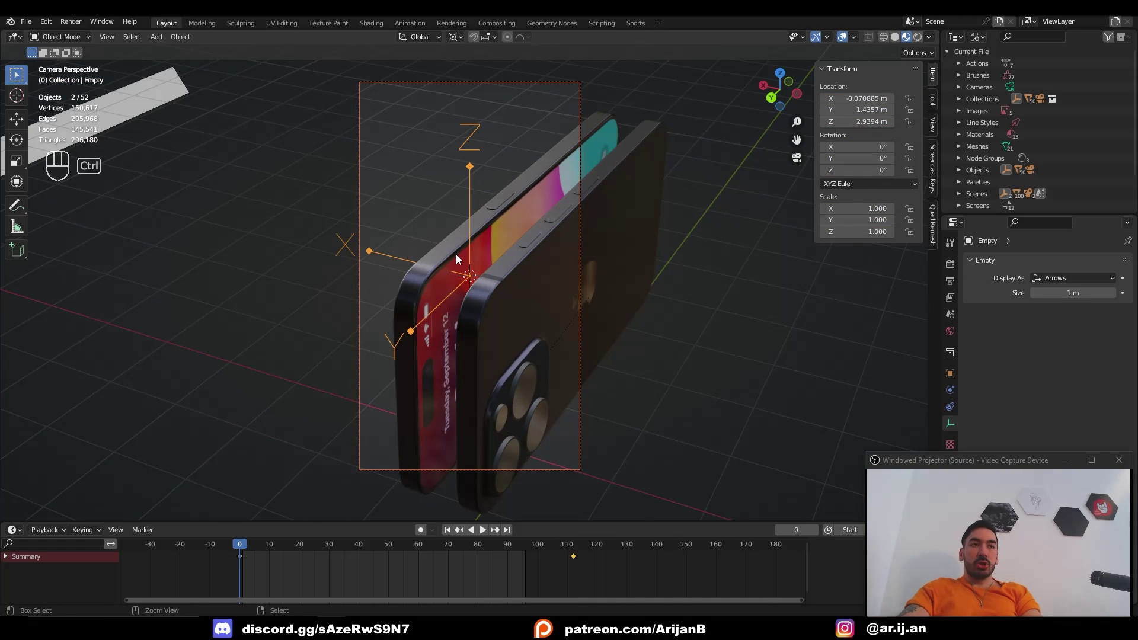
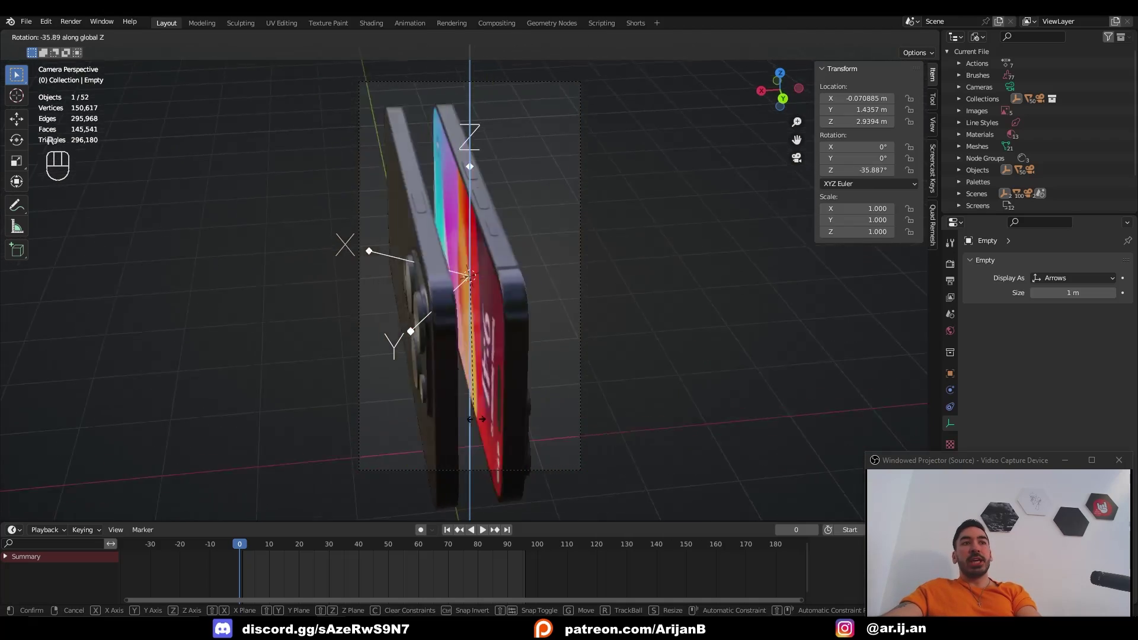
click(355, 316)
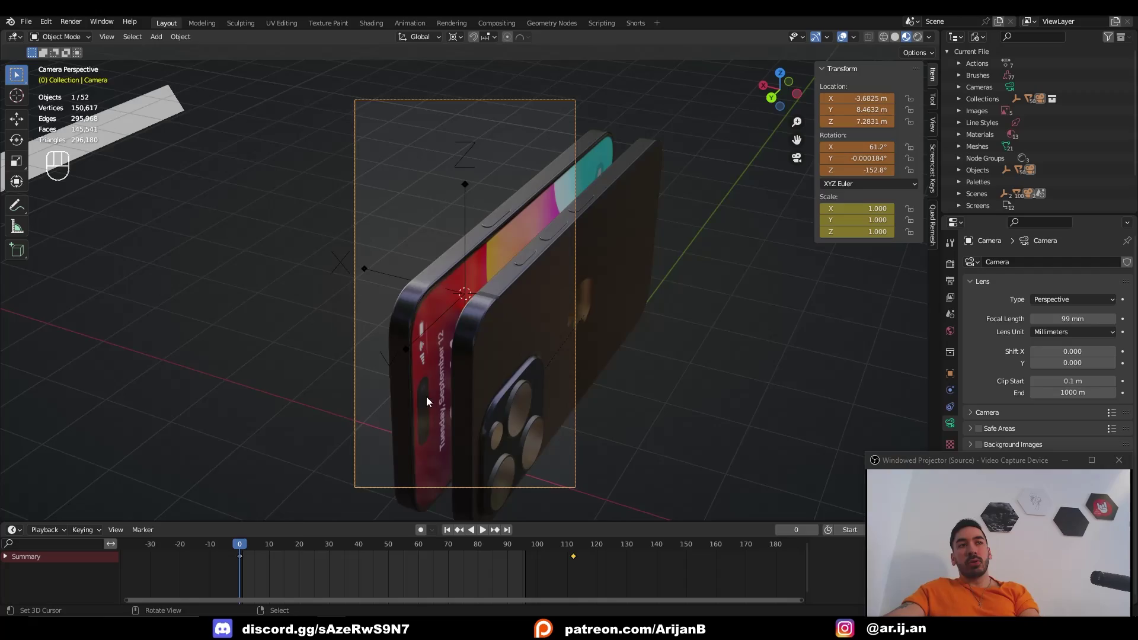
key(KP_0)
key(space)
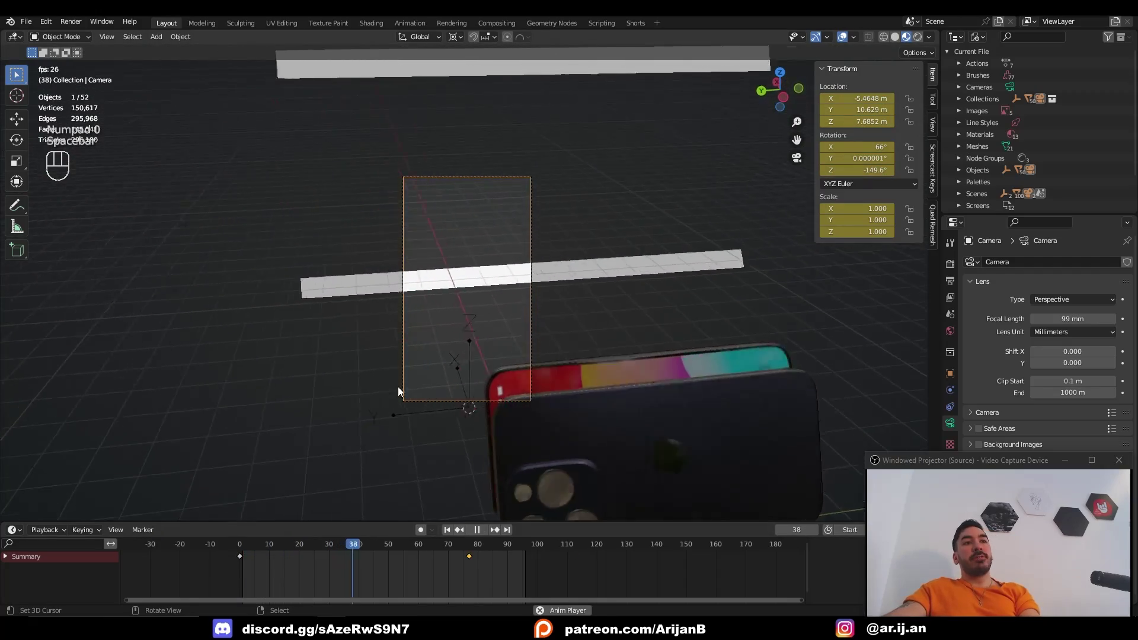
key(space)
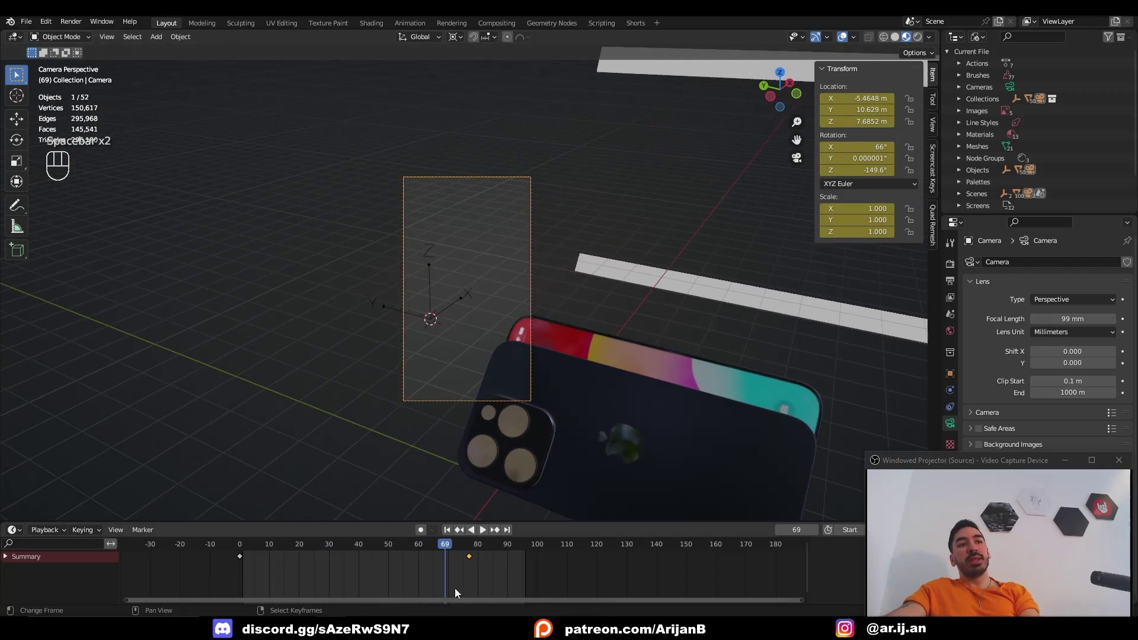
click(414, 552)
key(space)
drag(458, 373, 434, 383)
click(434, 384)
key(space)
click(532, 400)
key(ctrl+p)
click(506, 228)
double_click(484, 234)
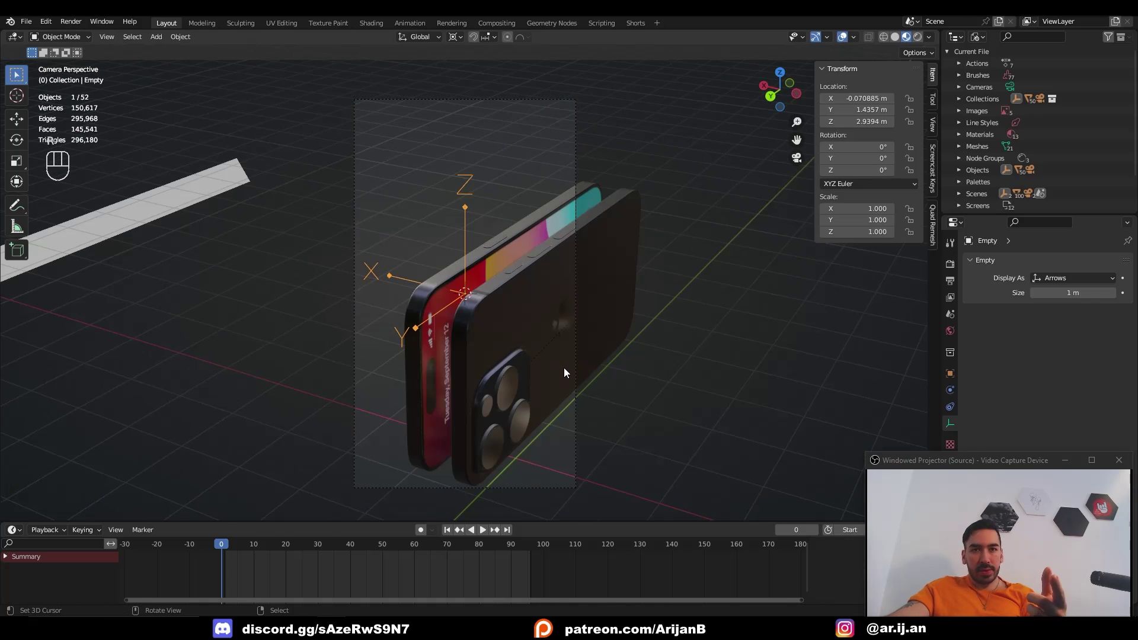
Step: Key the empty's Location, Rotation & Scale at frame 0, then jump to frame 84 for the next pose
drag(228, 549, 225, 550)
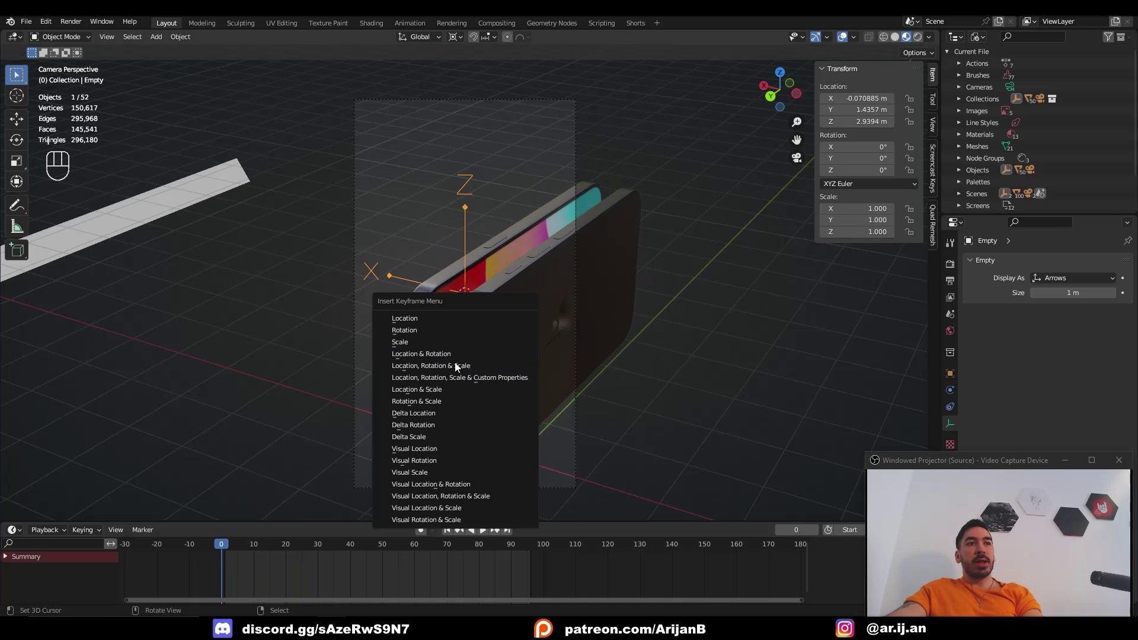
drag(231, 544, 525, 522)
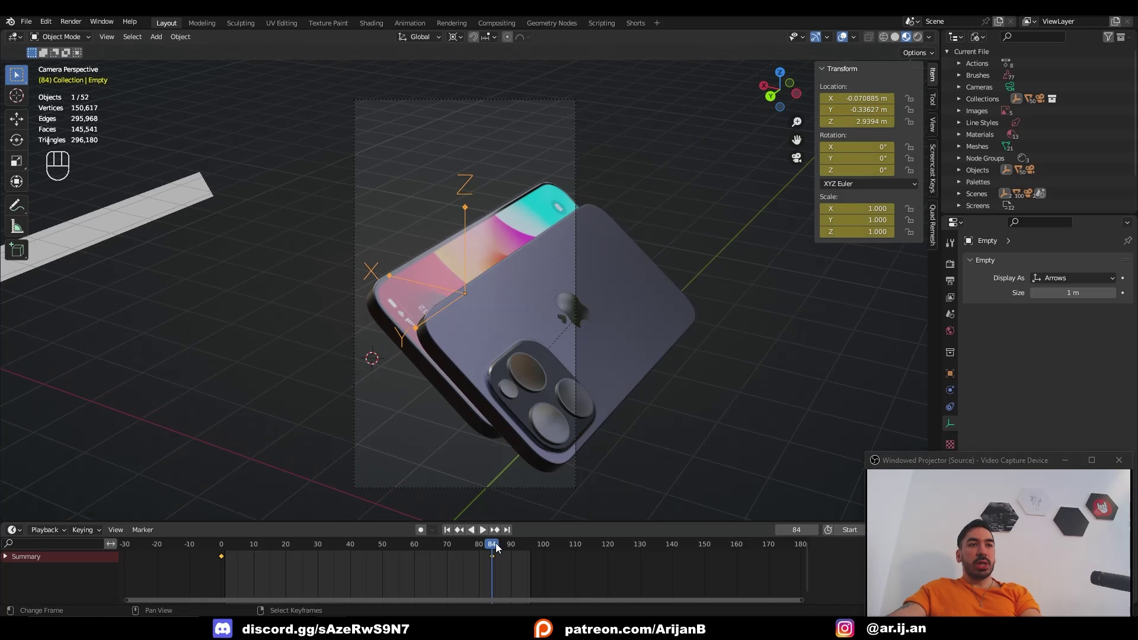
drag(495, 548, 360, 569)
Step: Switch the empty's keyframes to Linear interpolation and play back the constant-speed move
key(space)
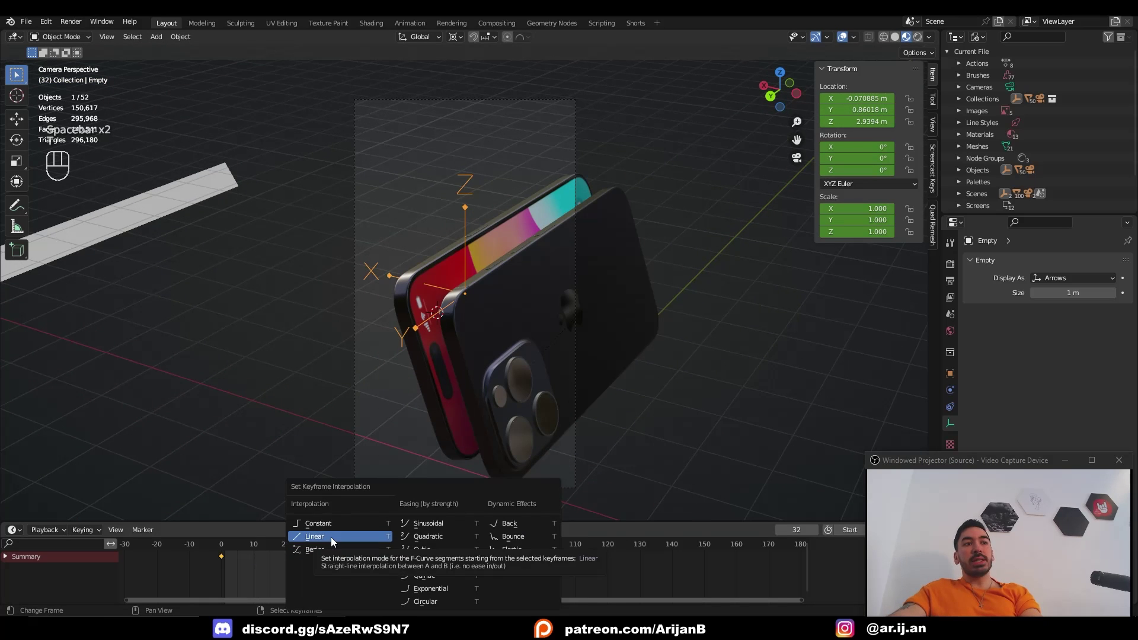
drag(248, 549, 198, 535)
key(space)
key(space)
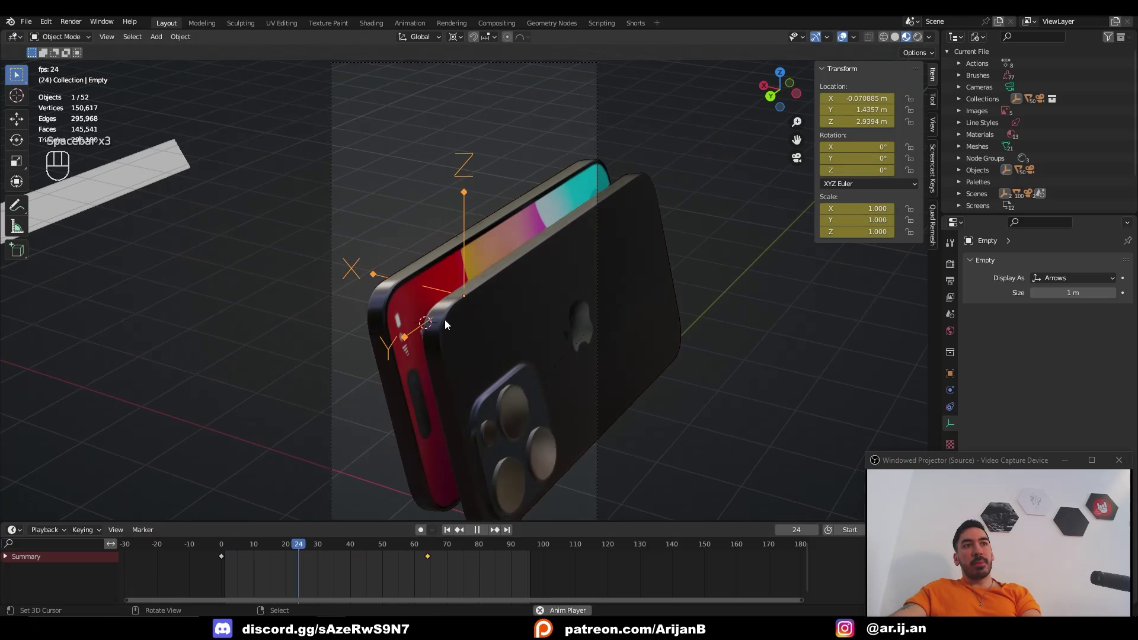
Step: Move the end keyframe from frame 84 to about frame 100 and go to the end of the move
click(521, 563)
double_click(532, 558)
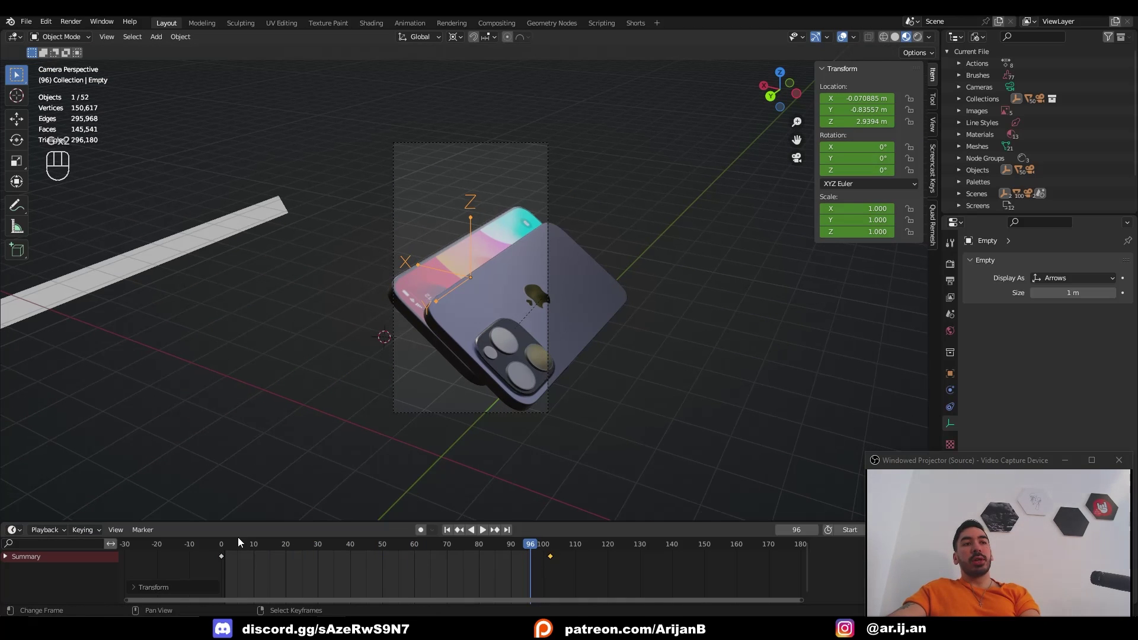
click(234, 557)
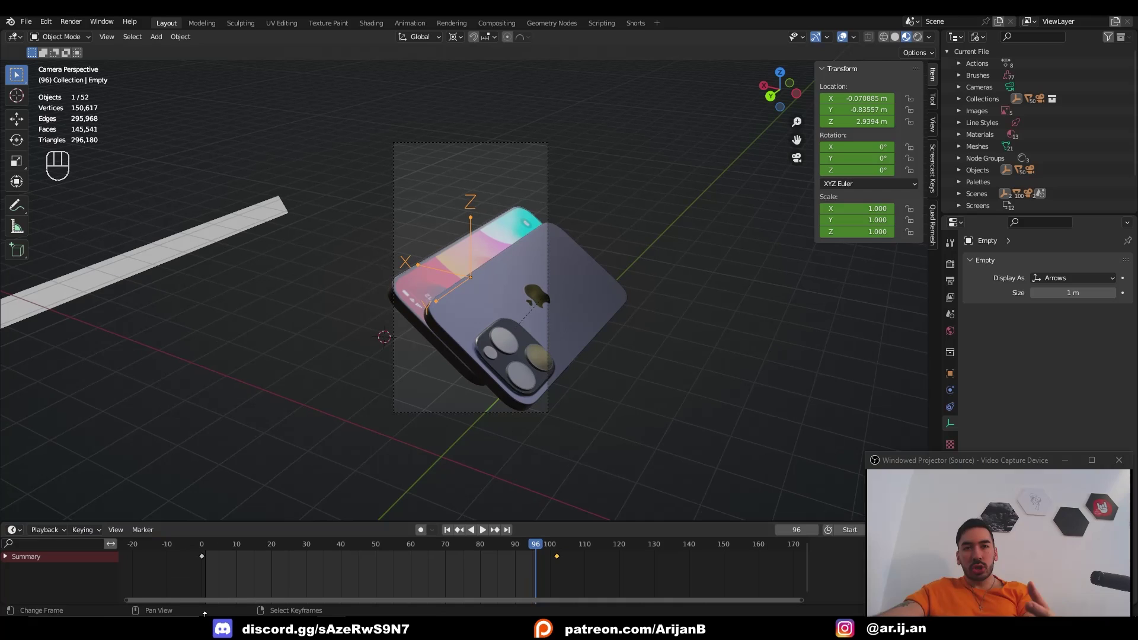
Step: Turn the empty about 12° around Z at the end frame, key it and play back the slide
key(shift+s)
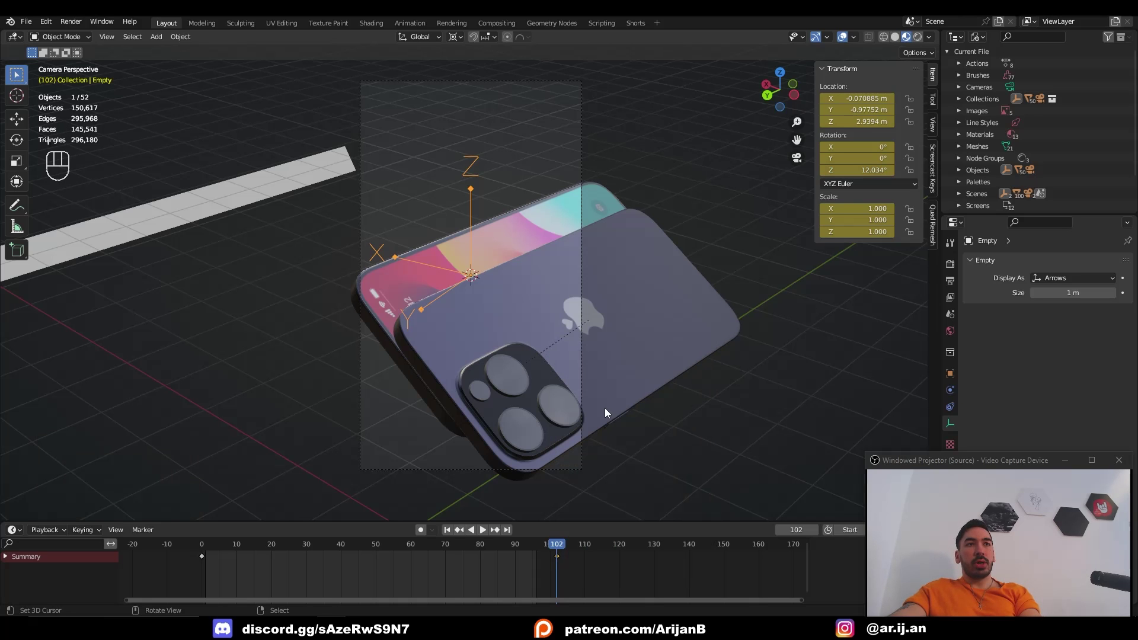
click(546, 548)
key(space)
key(space)
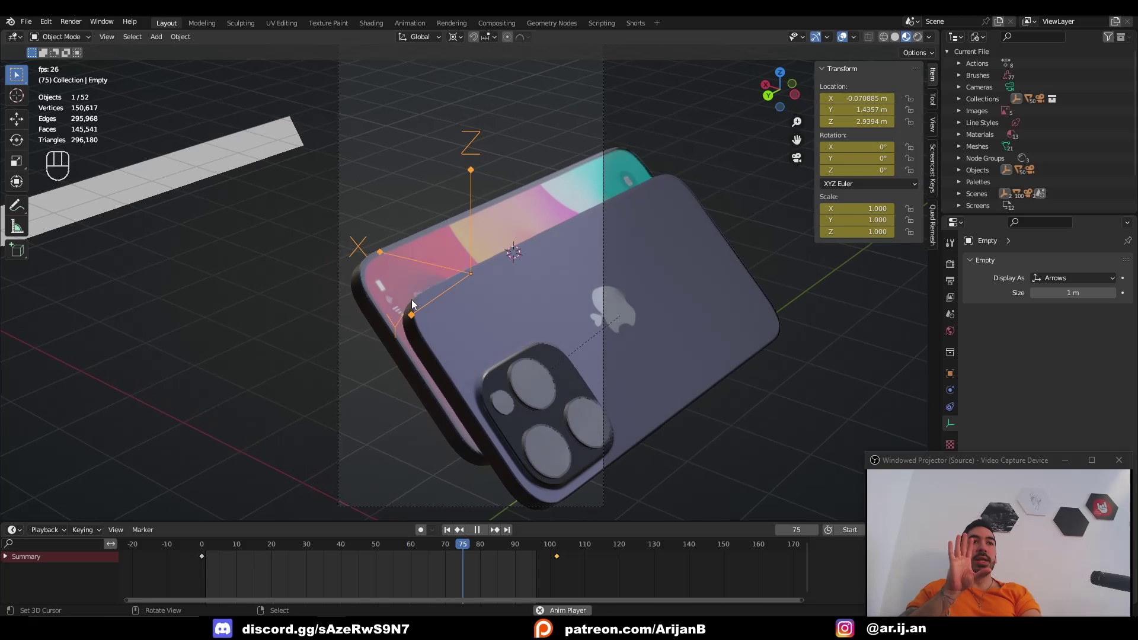
Step: Set the animation's End frame to 96
double_click(416, 306)
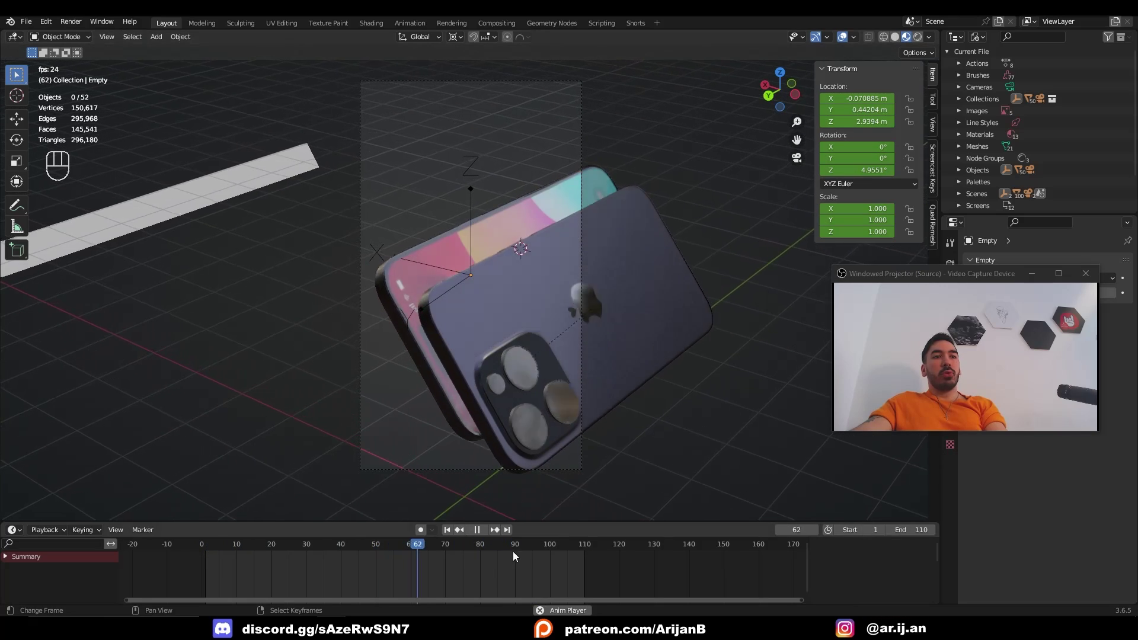
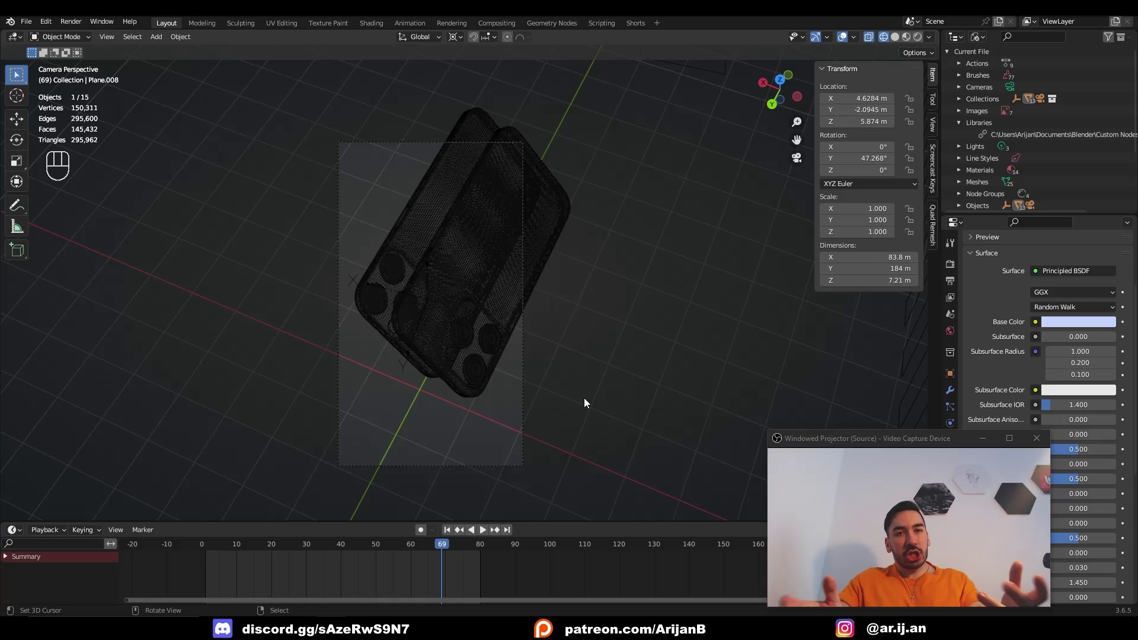
Step: Show Material Preview, select the camera and scrub the animation between frames 80, 75 and its start
key(space)
click(201, 548)
key(space)
drag(208, 550, 483, 563)
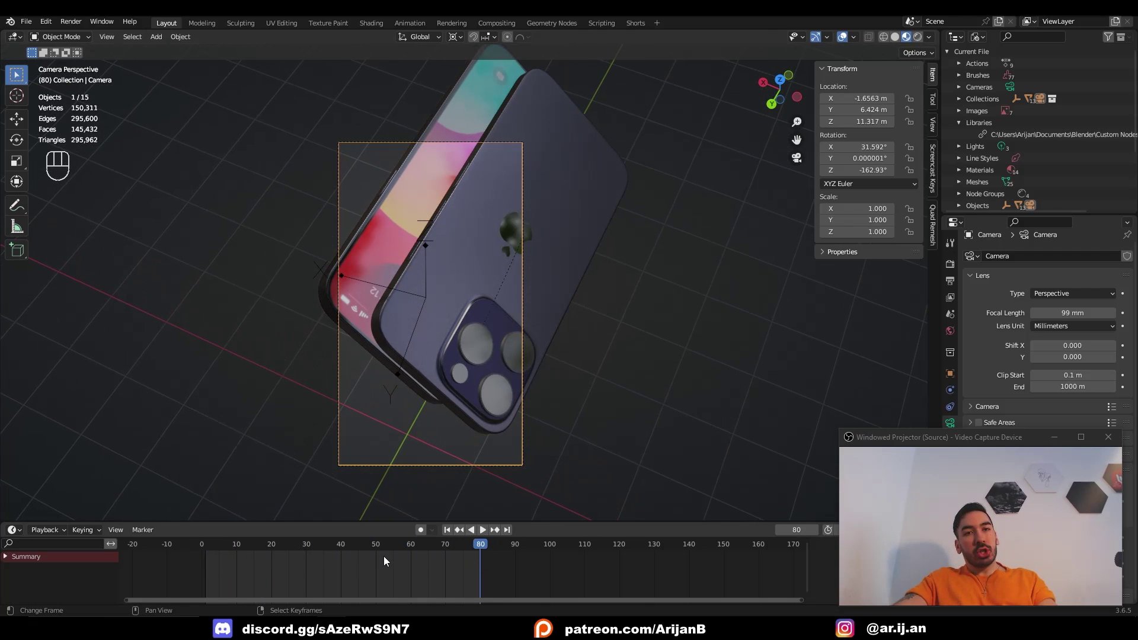
middle_click(444, 580)
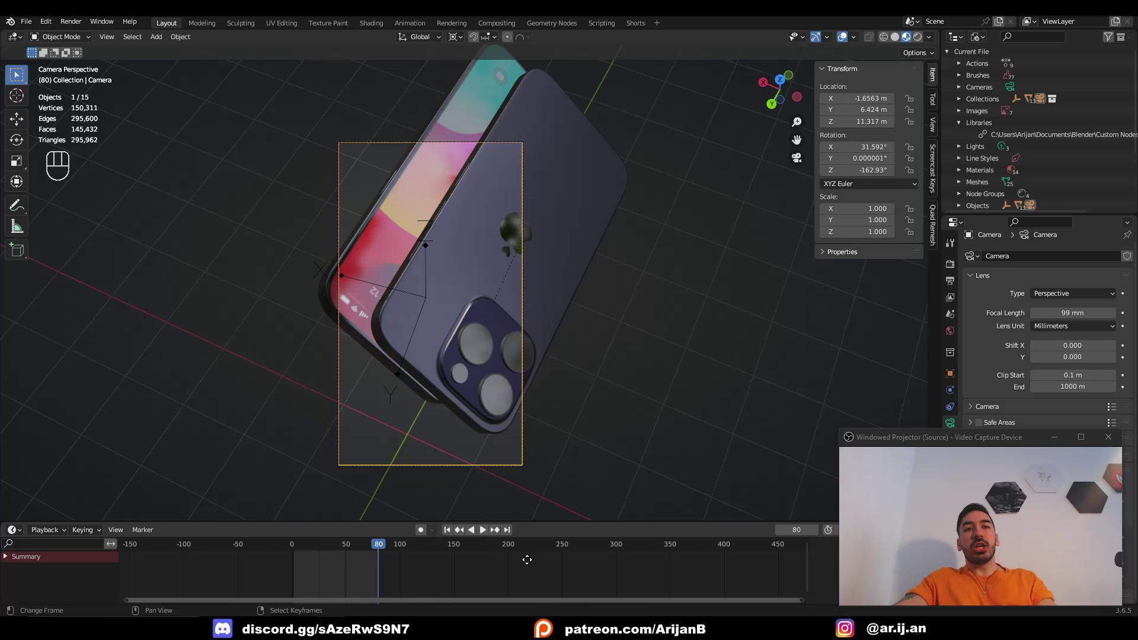
drag(224, 554, 312, 586)
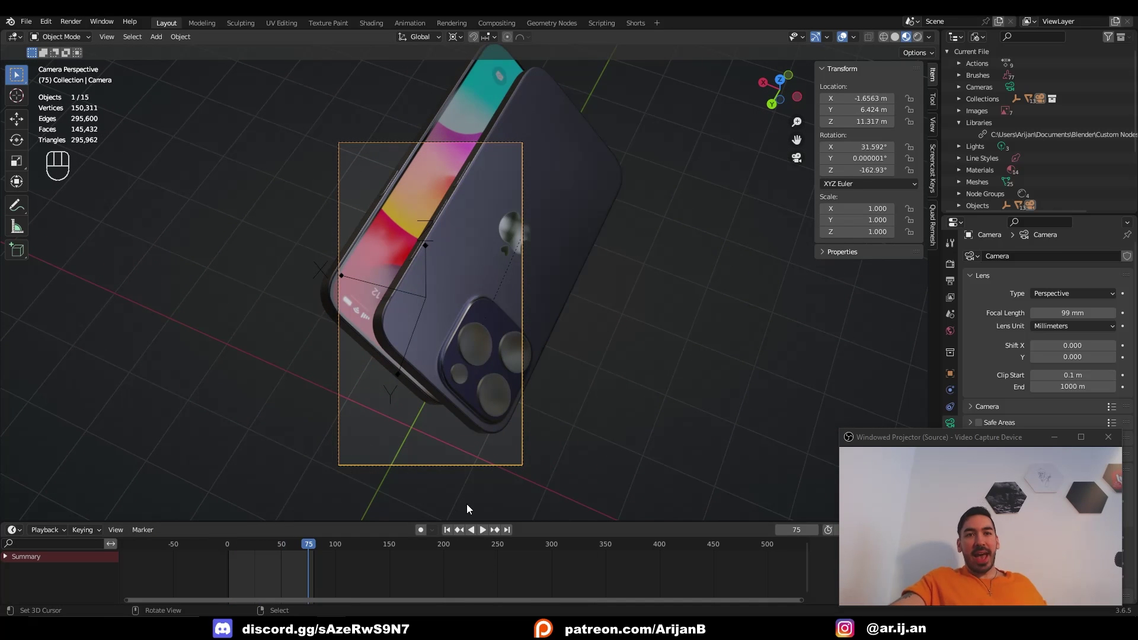
drag(241, 546, 234, 551)
drag(240, 552, 242, 542)
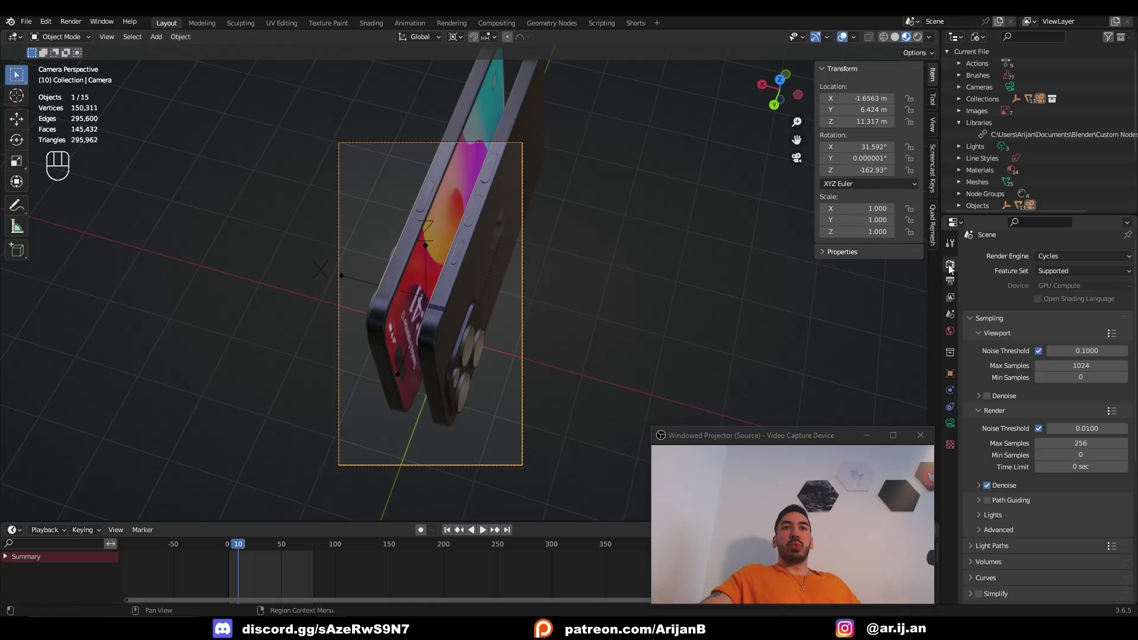
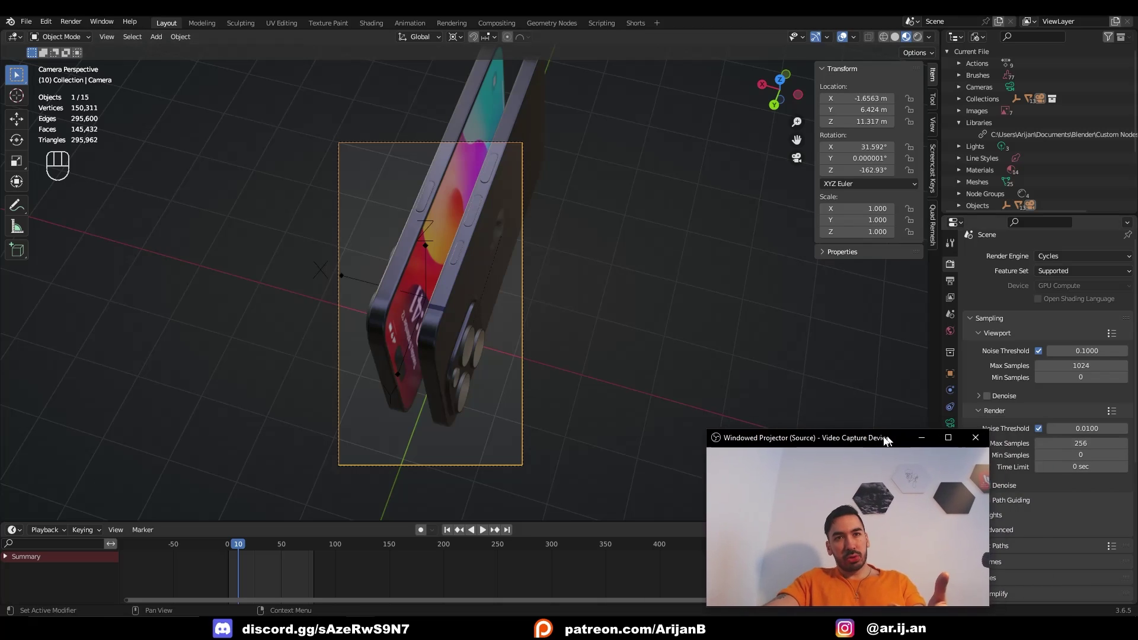
Step: Scrub to frame 64 and lower the final render Max Samples to 128
drag(956, 451, 826, 384)
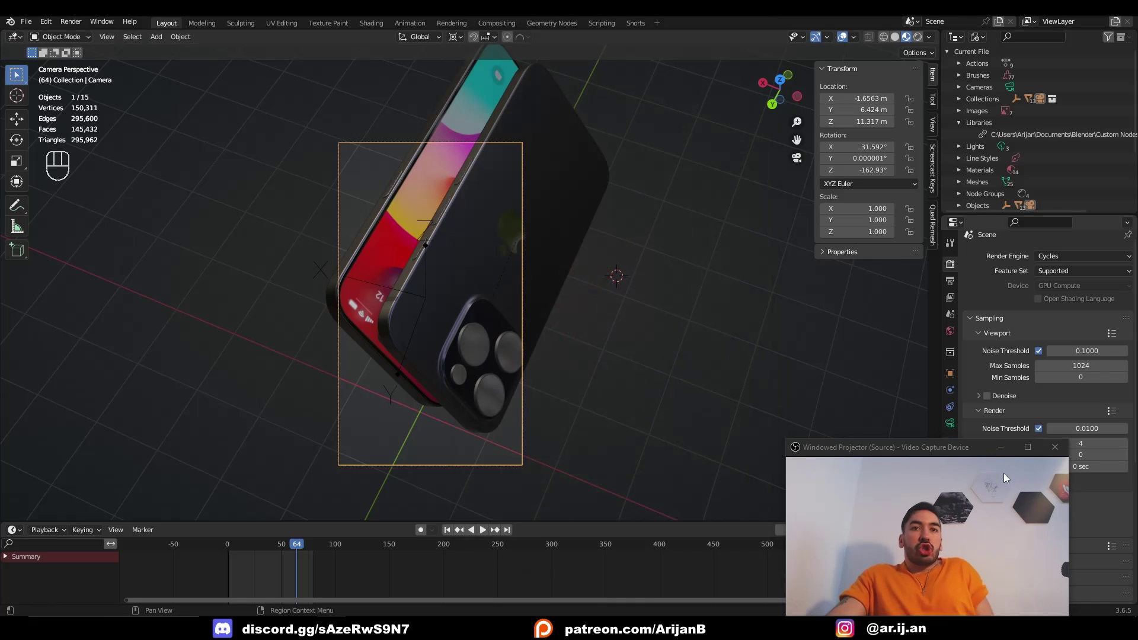
drag(908, 439, 748, 335)
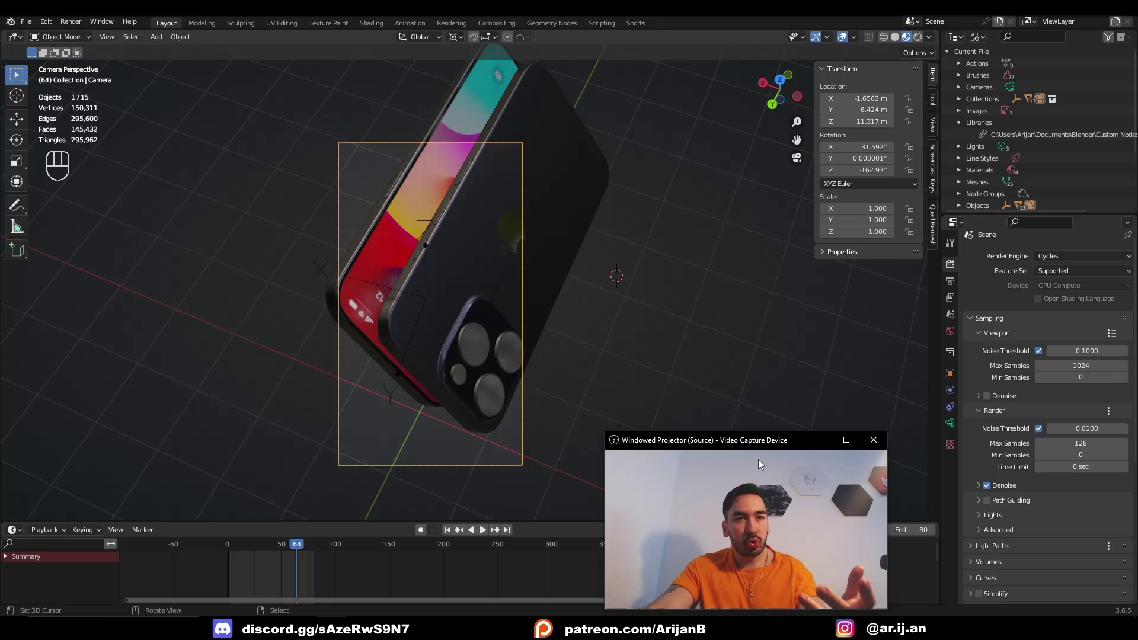
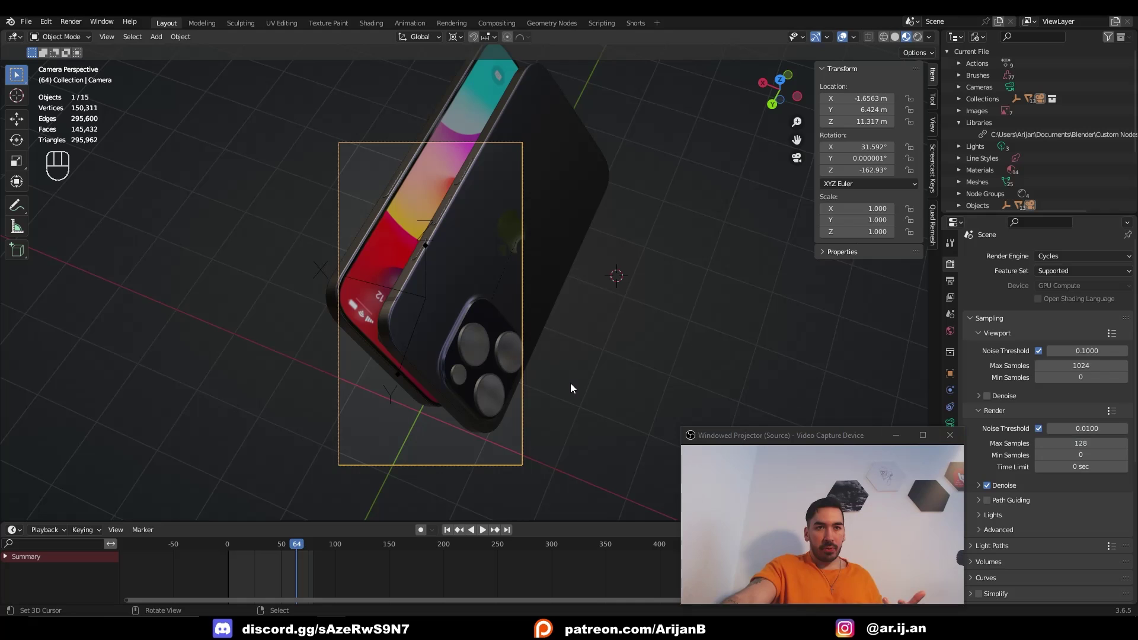
Step: Set the output to FFmpeg Video in an MPEG-4 container with the H.264 codec
click(574, 389)
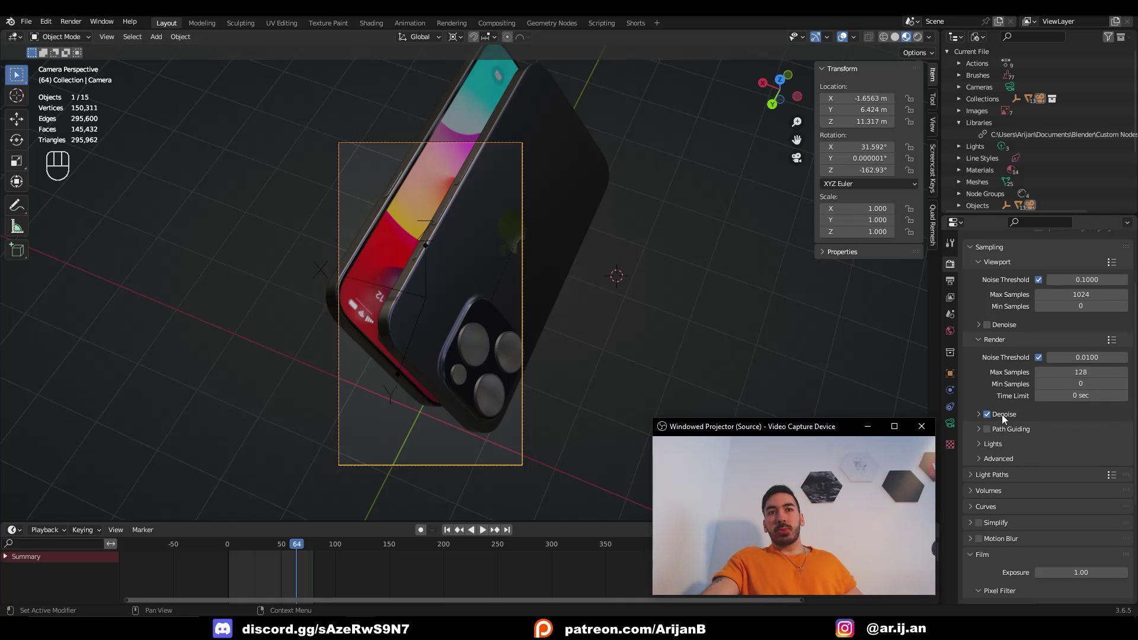
drag(1062, 298, 1054, 321)
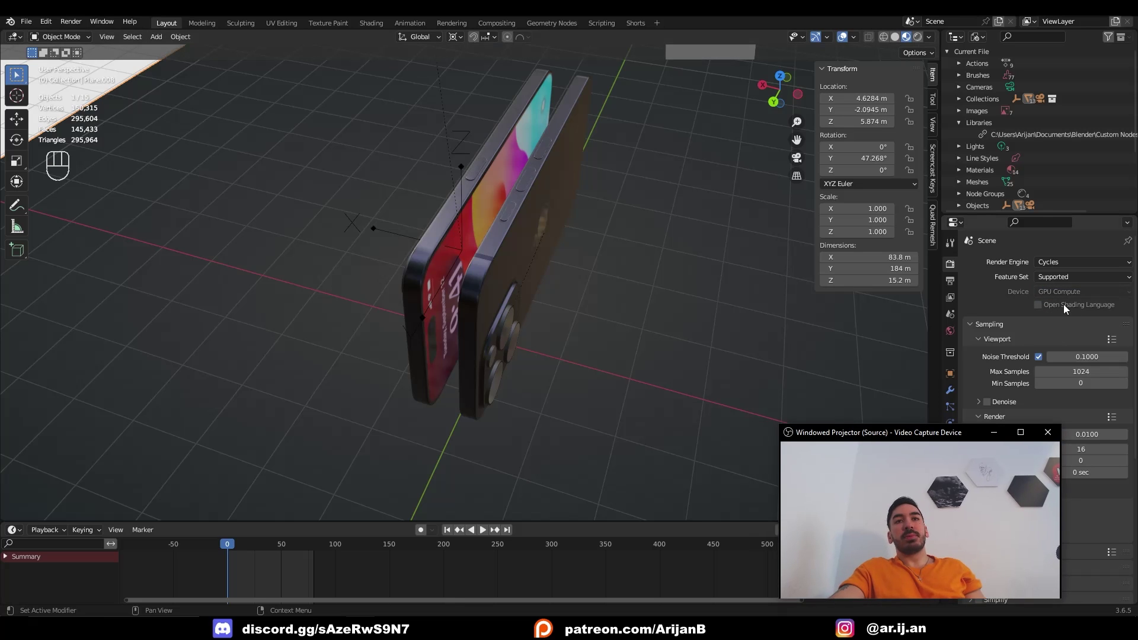
drag(1073, 293, 931, 306)
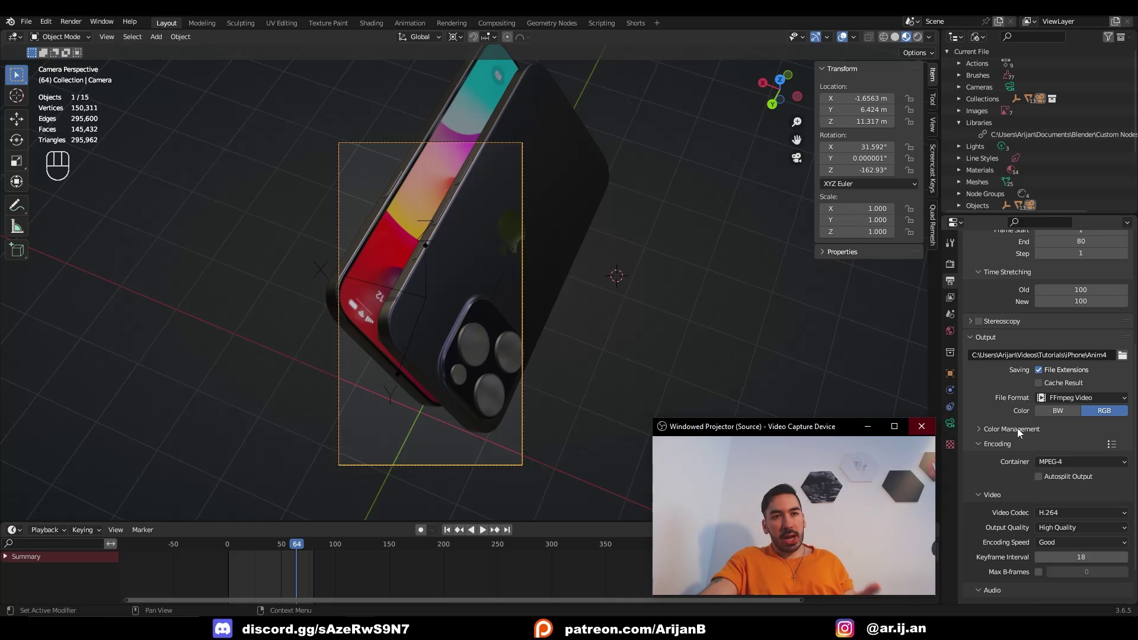
Step: Keep RGB colour output, render frame 64 and bring up saving it as a PNG image
drag(1082, 489, 956, 535)
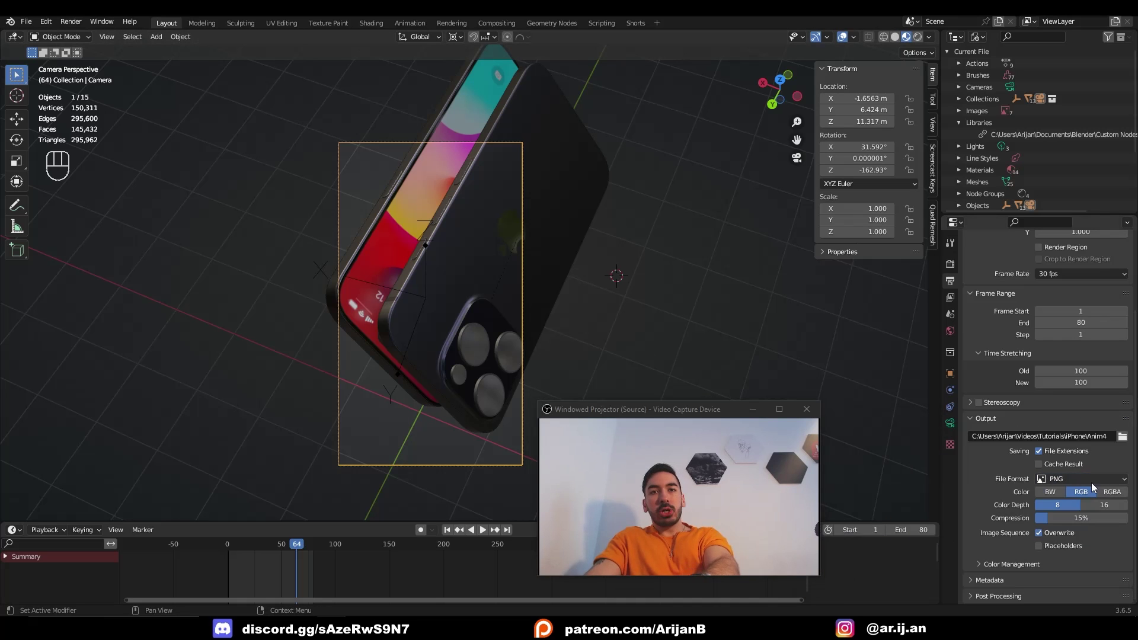
click(1081, 497)
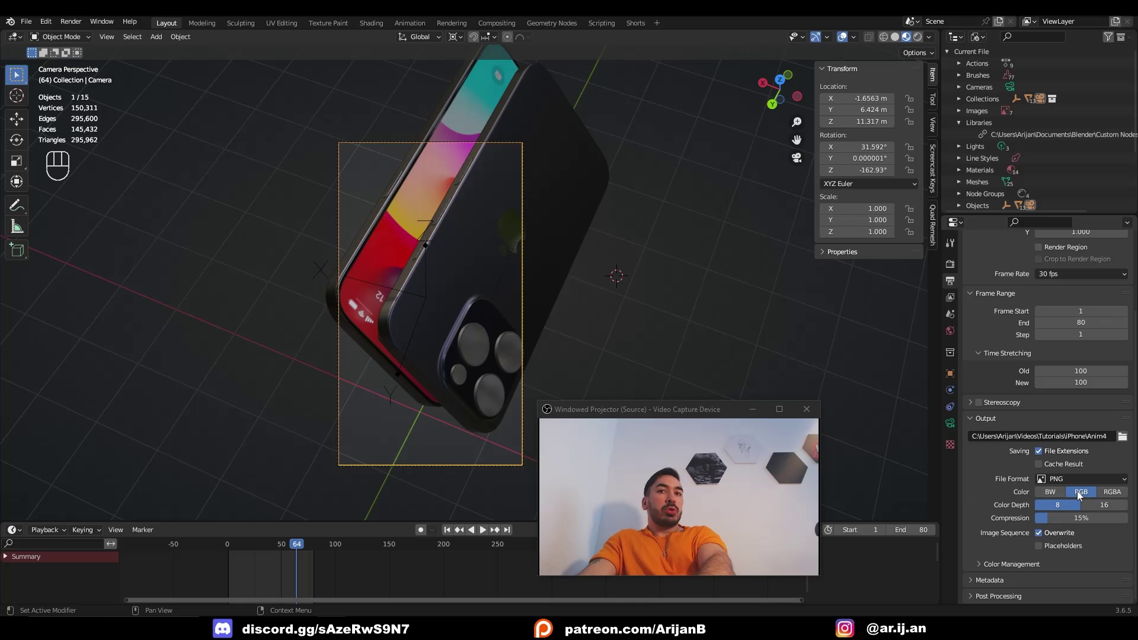
click(1119, 496)
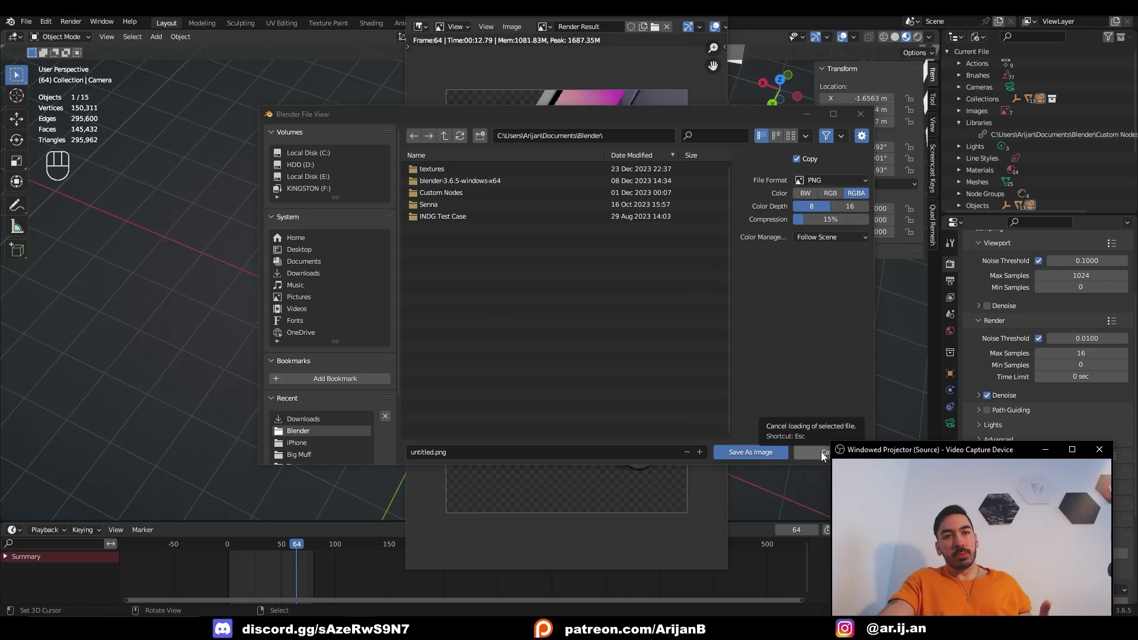
Step: Cancel the image save and close the render result window
click(1059, 480)
drag(1073, 485, 1091, 544)
click(1057, 470)
drag(1056, 475, 1052, 441)
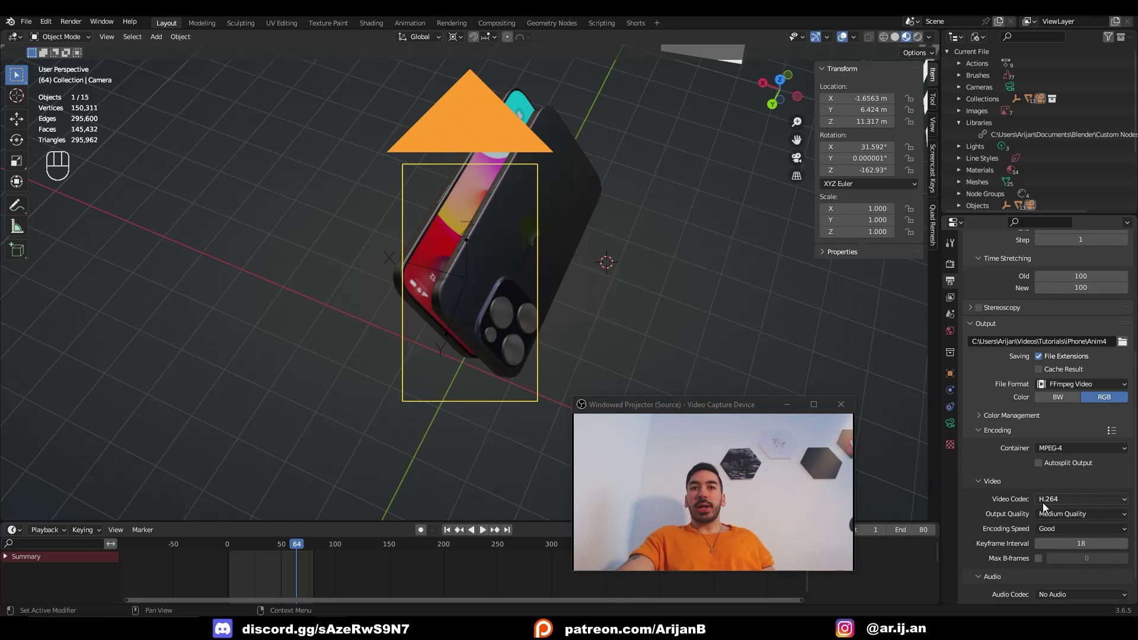
Step: Set the video Output Quality to High and name the output Render Slide in the iPhone folder
click(1059, 503)
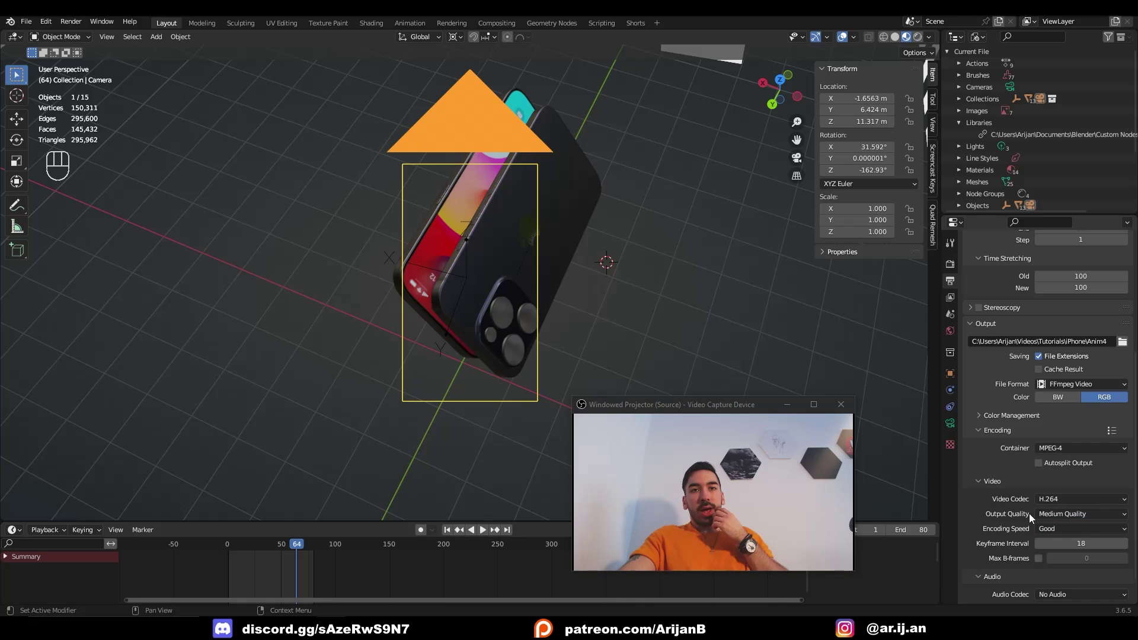
drag(1073, 506, 1060, 470)
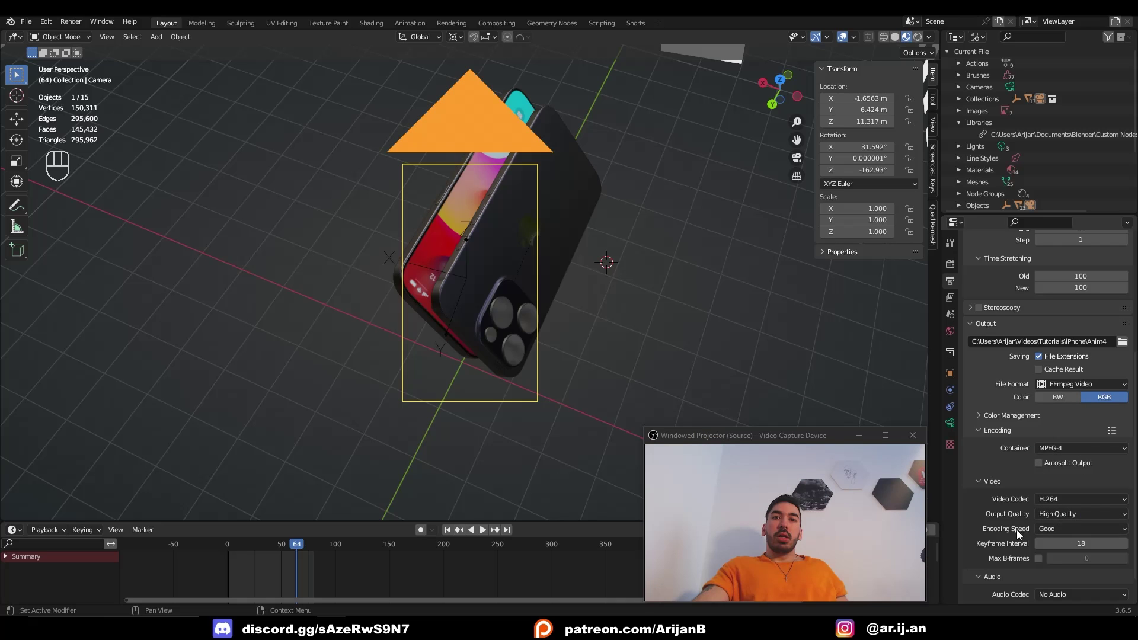
drag(1072, 531, 1068, 563)
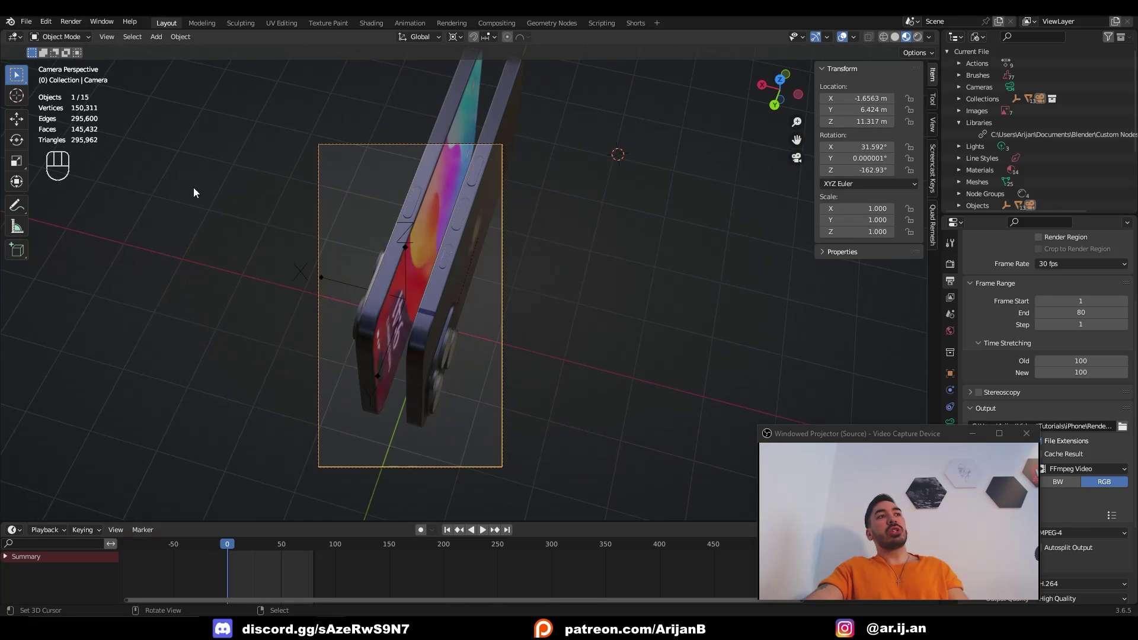
Step: Scrub the animation start, render a test frame of the phones and close the result
drag(234, 547, 262, 545)
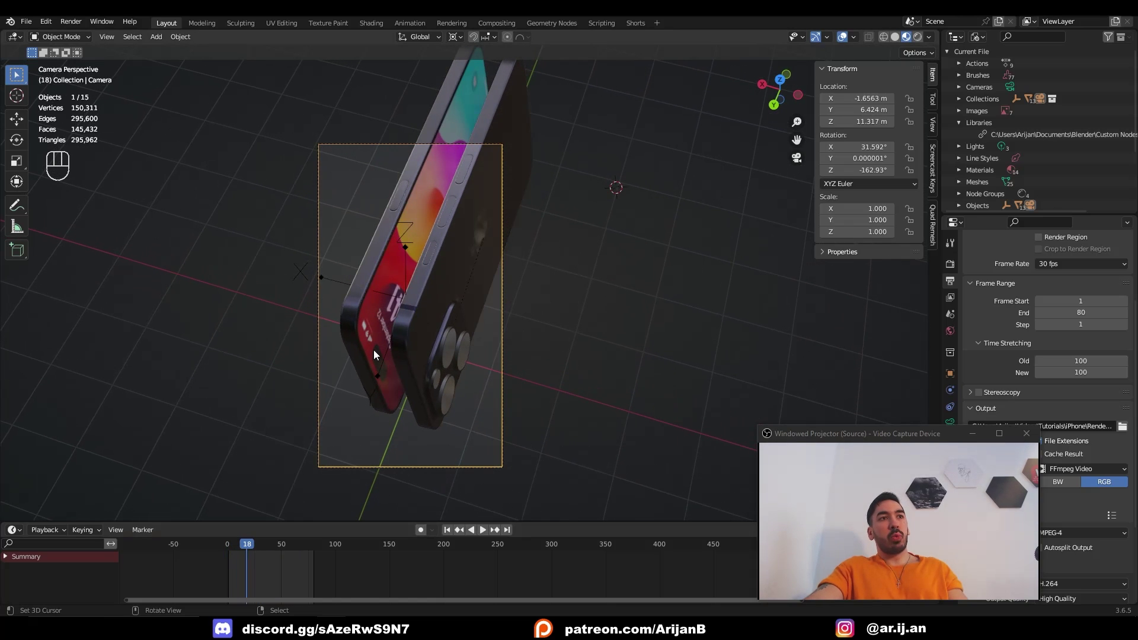
click(251, 551)
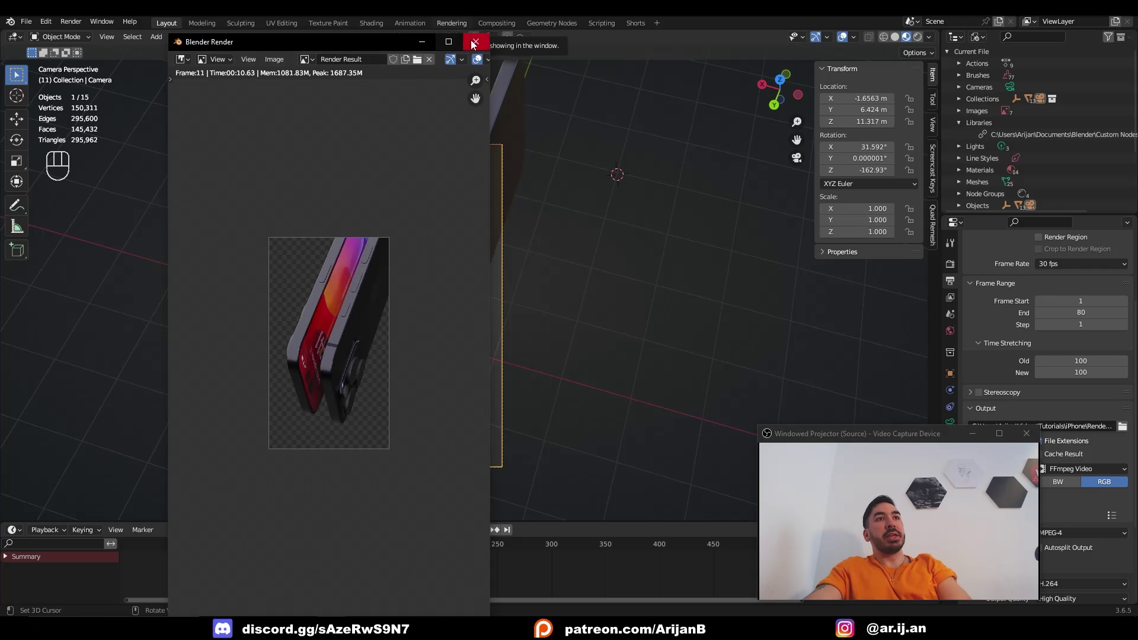
click(276, 553)
drag(278, 547, 309, 562)
Step: Save the project as iPhone.blend and orbit in to frame the phones closely
click(465, 372)
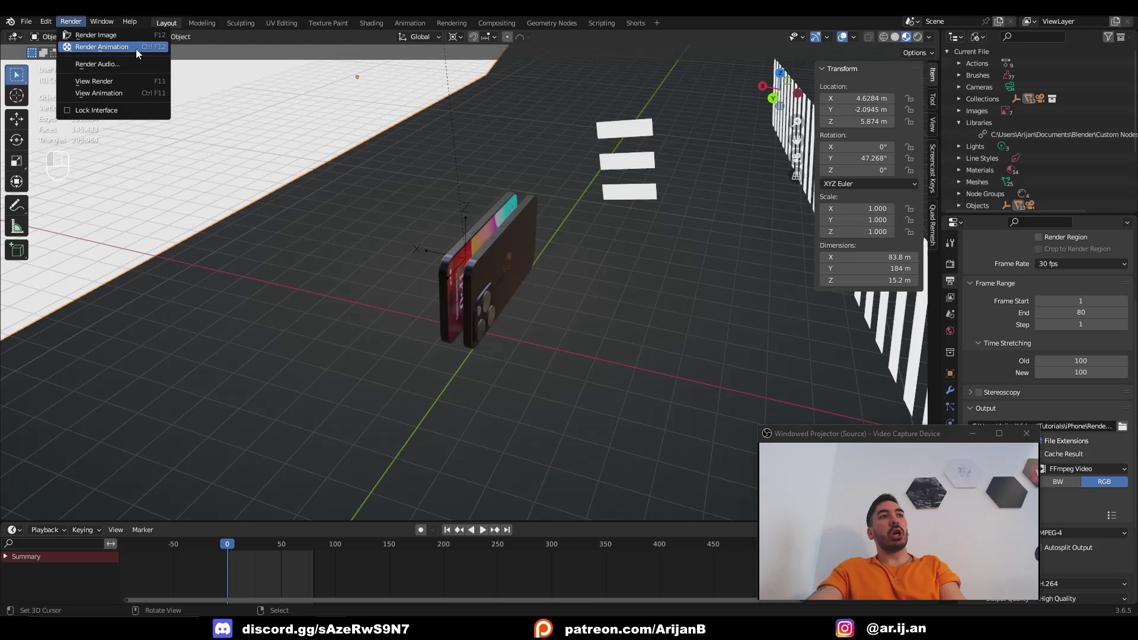
click(147, 76)
drag(503, 426, 338, 416)
drag(317, 414, 257, 391)
drag(525, 343, 437, 334)
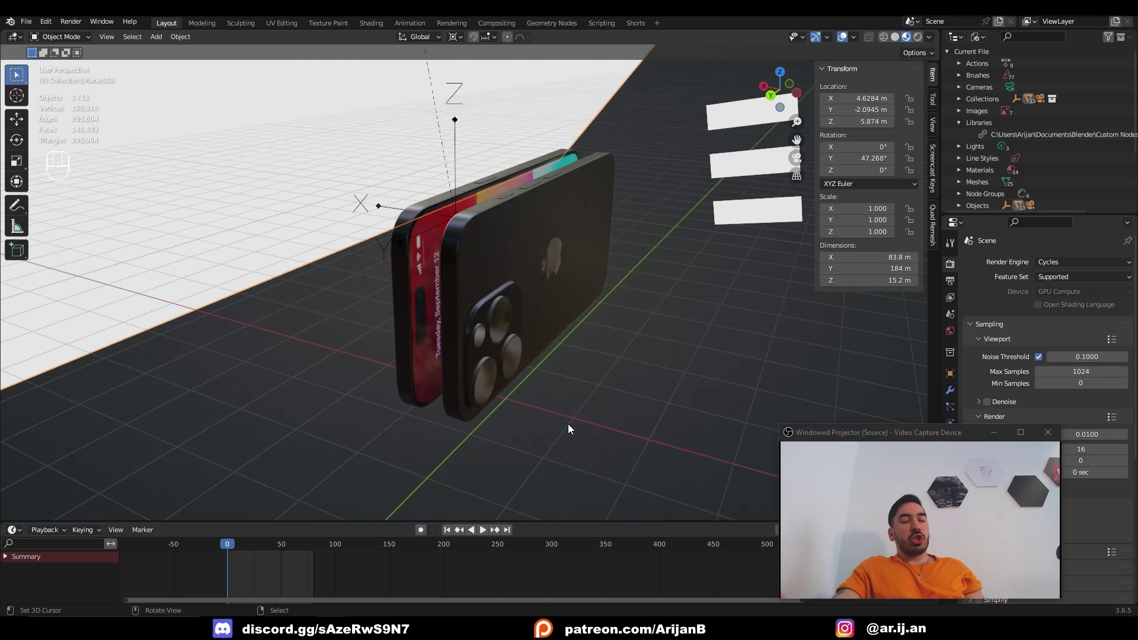